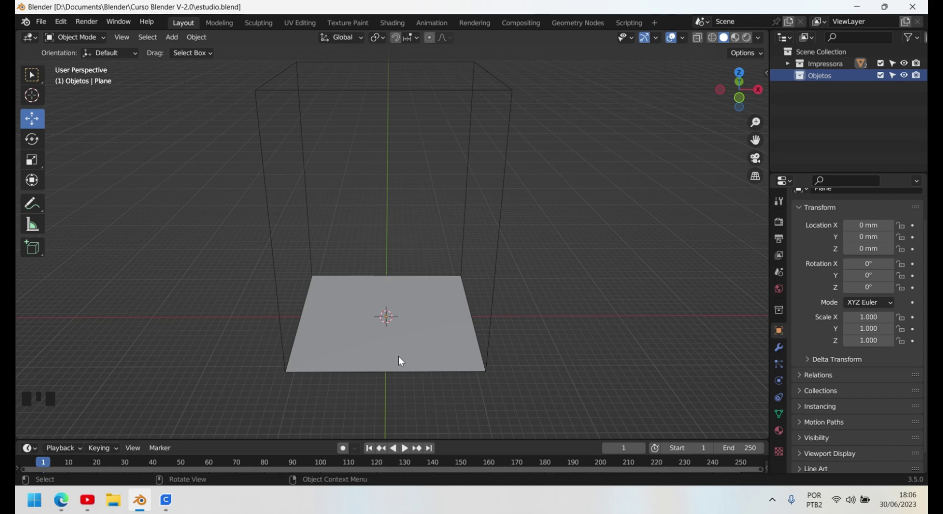
Step: Look around the aula14 scene containing the printer volume collection
scroll("up", 3)
scroll("up", 3)
scroll("up", 3)
scroll("down", 3)
scroll("down", 3)
scroll("down", 3)
scroll("up", 3)
scroll("up", 3)
scroll("down", 3)
left_click_drag(46, 20, 351, 166)
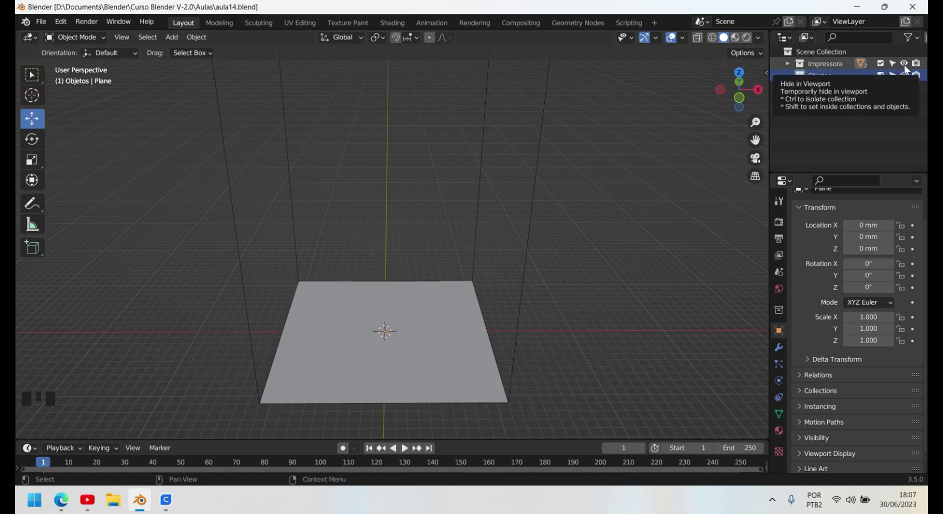
Step: Hide the Impressora printer volume collection, leaving an empty grid
left_click(908, 69)
scroll("down", 3)
left_click_drag(440, 379, 446, 279)
scroll("up", 3)
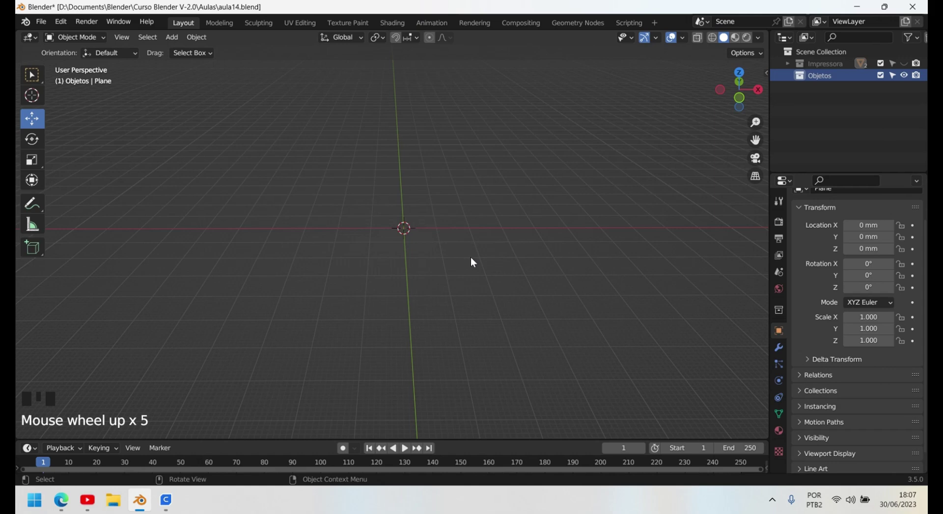
Step: Add a Text object at the origin and orbit to face it
key("shift+a")
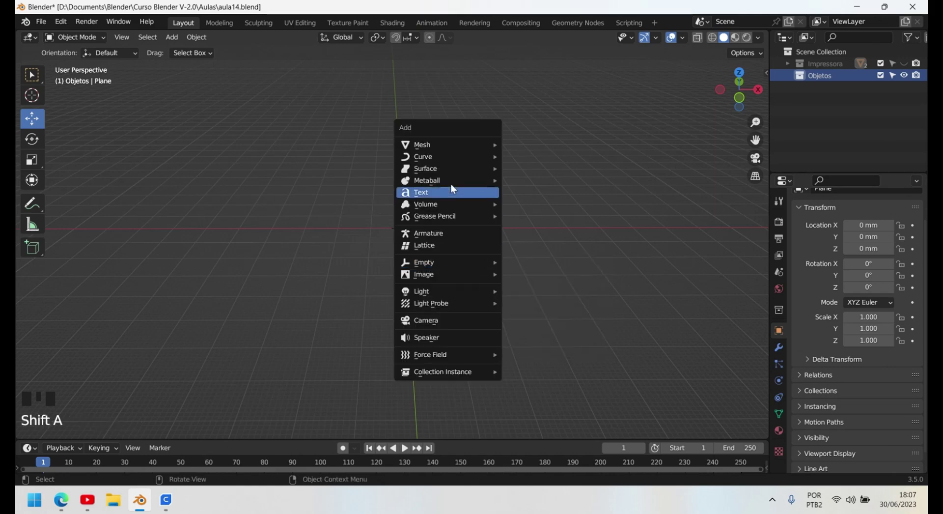
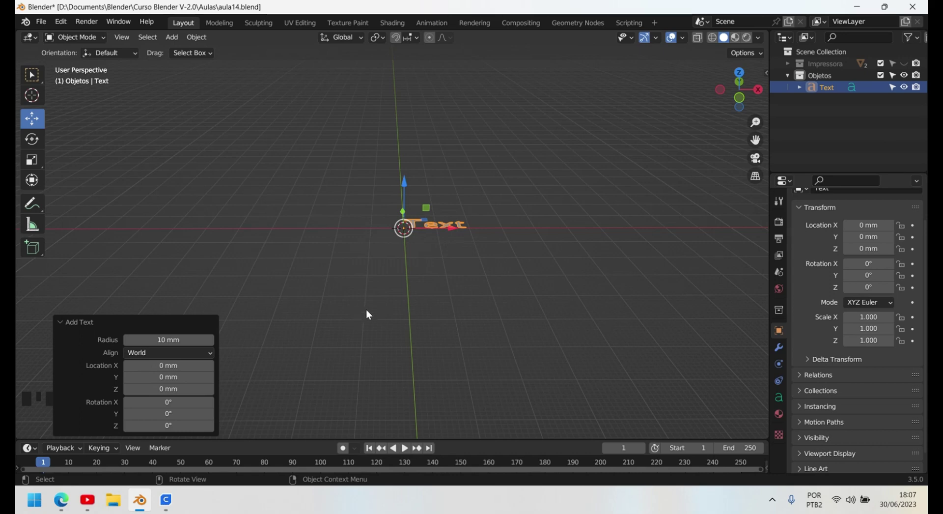
left_click_drag(385, 305, 368, 321)
left_click(368, 321)
left_click(457, 227)
left_click_drag(433, 323, 543, 266)
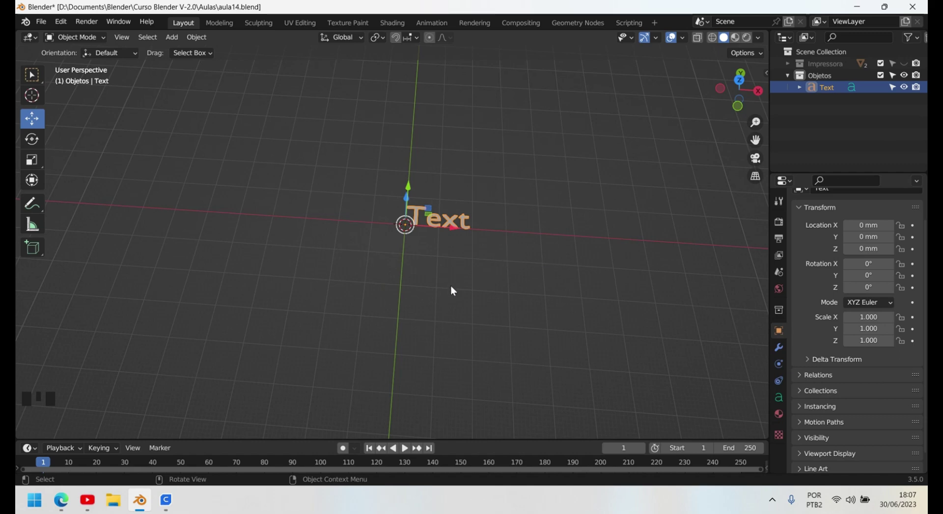
Step: Adjust Outliner visibility toggles and zoom in on the new text
scroll("down", 3)
left_click(910, 64)
scroll("down", 3)
scroll("down", 3)
left_click(909, 68)
scroll("up", 3)
scroll("up", 3)
scroll("up", 3)
Step: Replace the default wording with 'Dr. Zaka' and finish editing
key("Tab")
key("BackSpace")
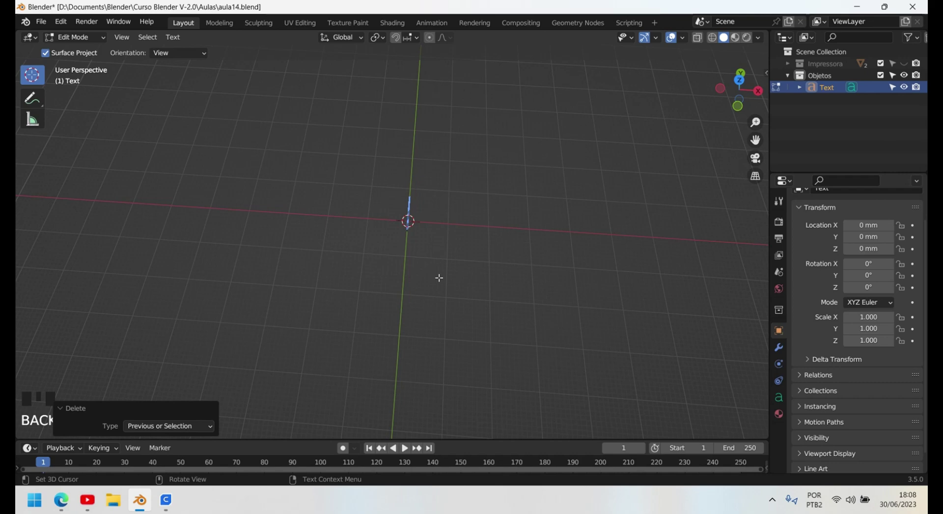
key("shift+d")
key("r")
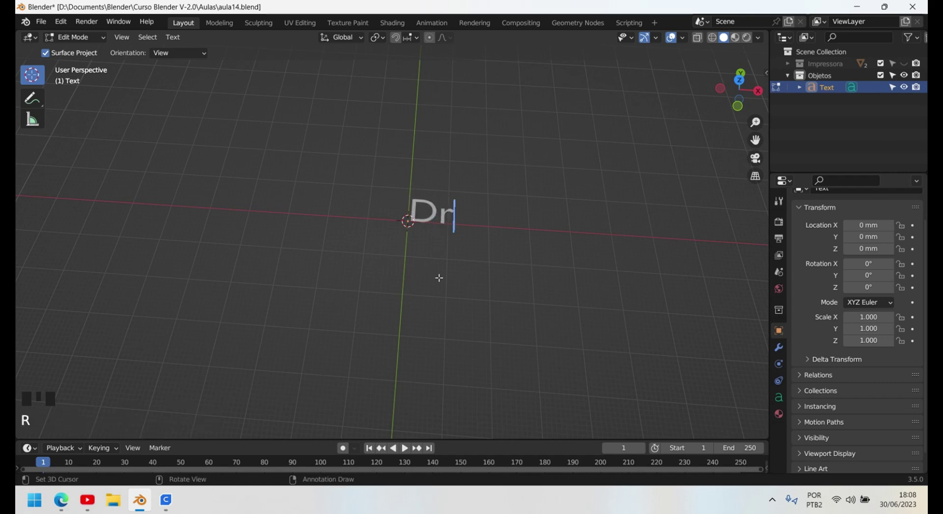
key("space")
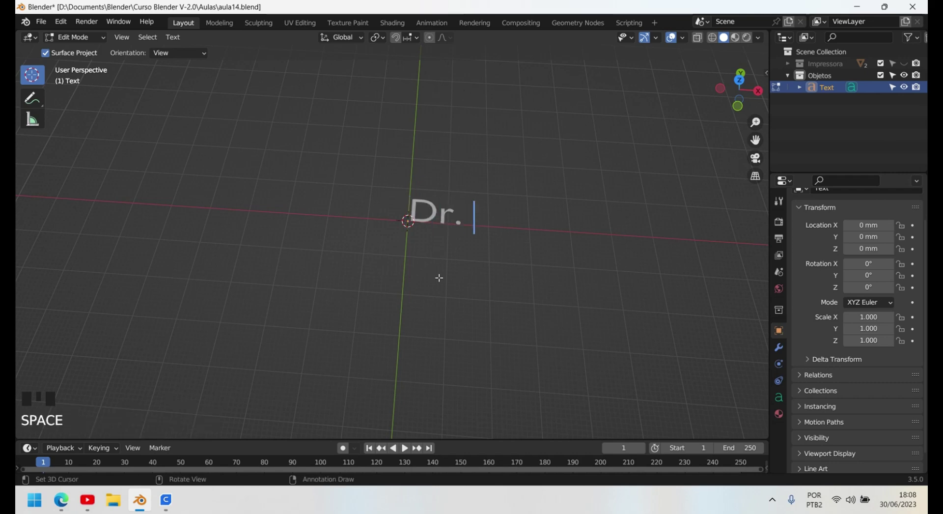
key("a")
key("k")
key("a")
key("Tab")
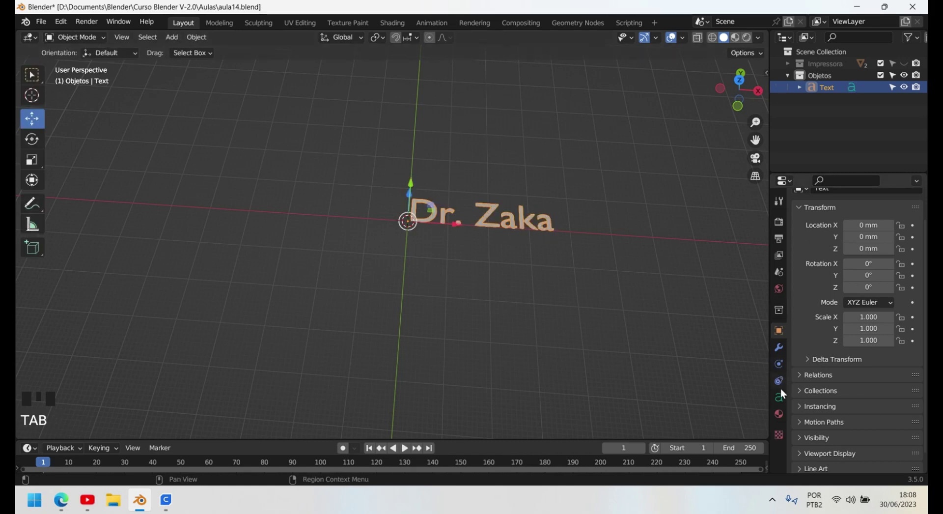
Step: Set the text alignment to Center horizontally and Middle vertically
left_click(784, 401)
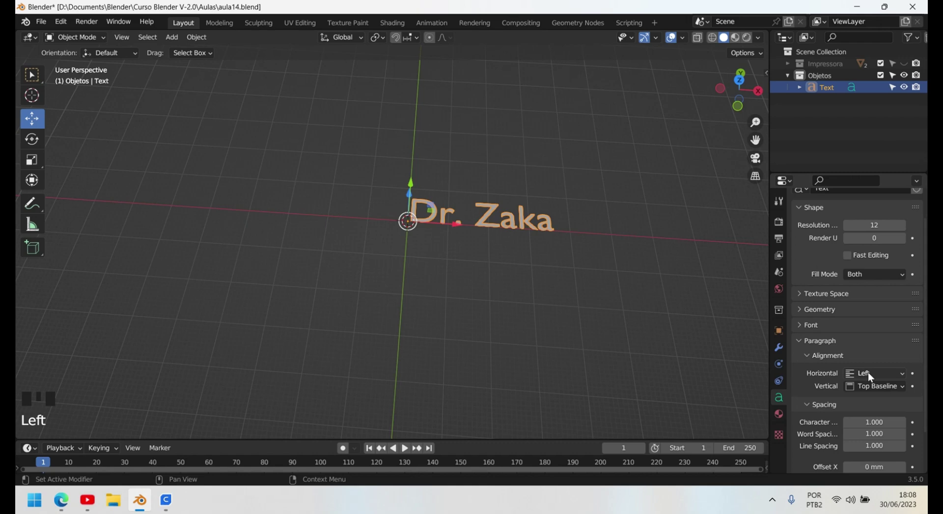
left_click_drag(872, 377, 872, 376)
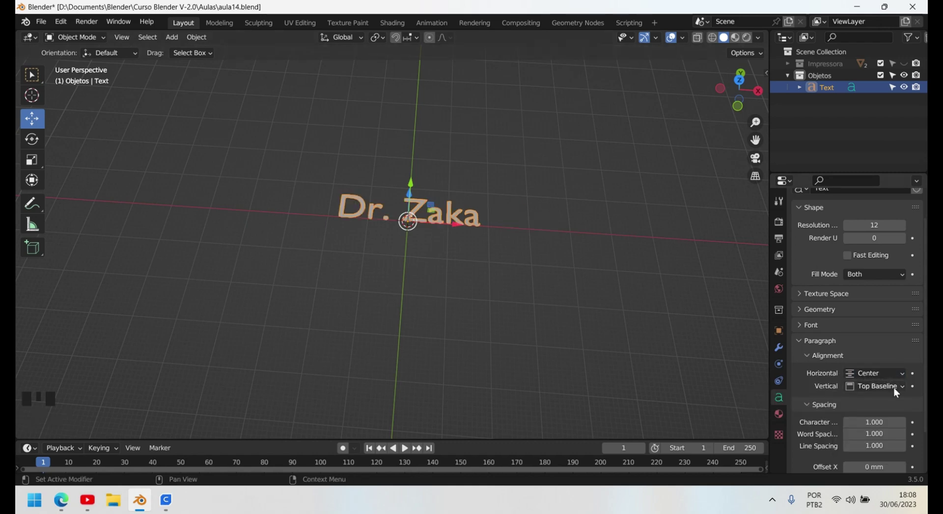
left_click_drag(898, 392, 416, 284)
scroll("up", 3)
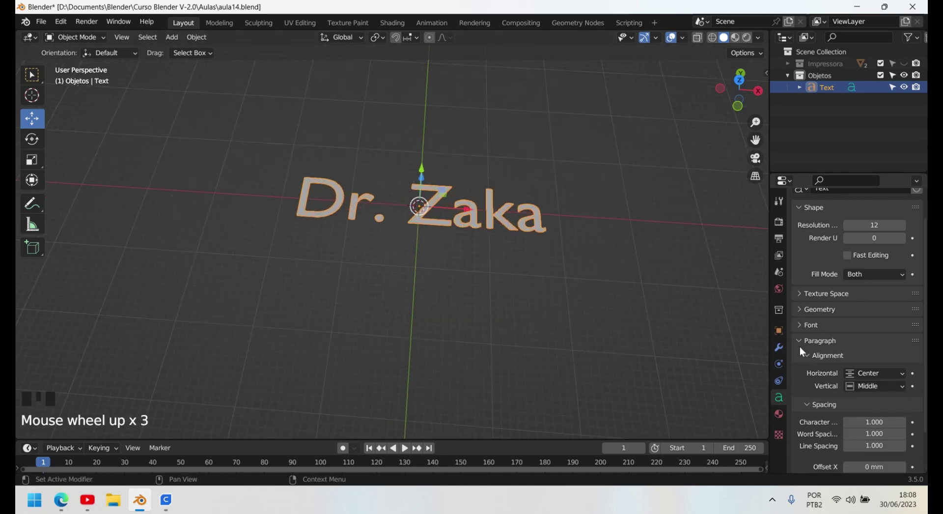
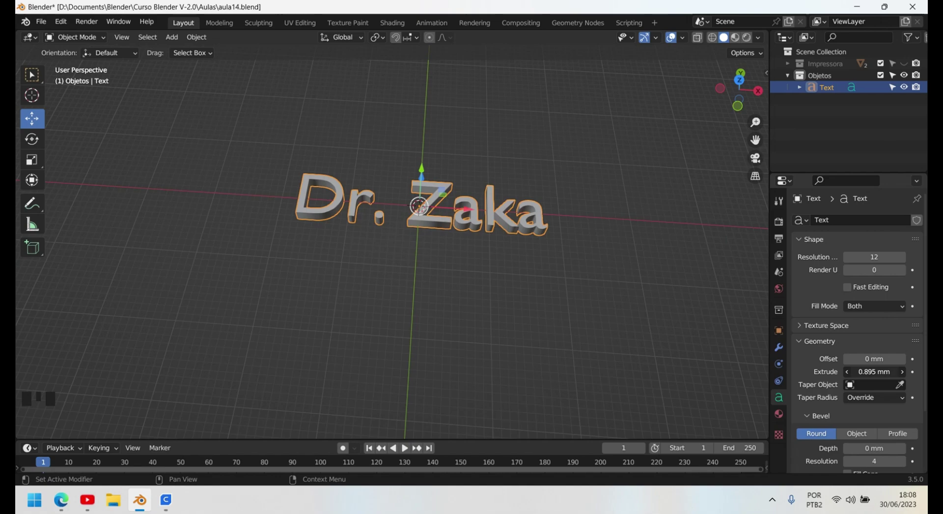
Step: Inspect the 1.39 mm extruded, 0.029 mm bevelled letters and view them from the top
scroll("up", 3)
left_click_drag(445, 364, 479, 315)
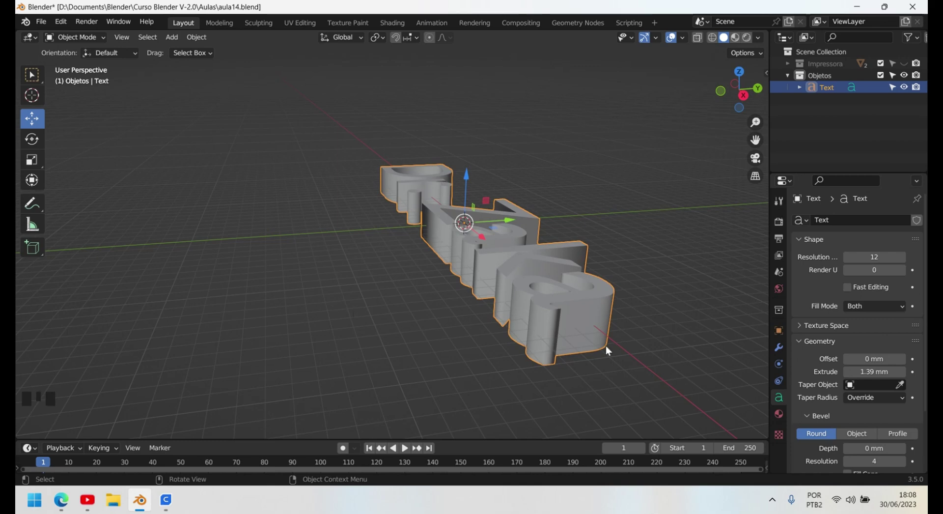
scroll("down", 3)
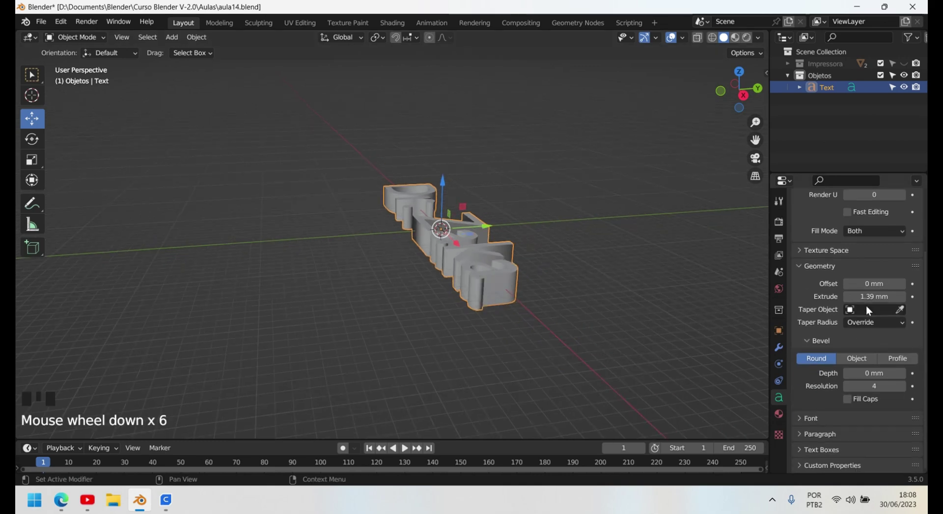
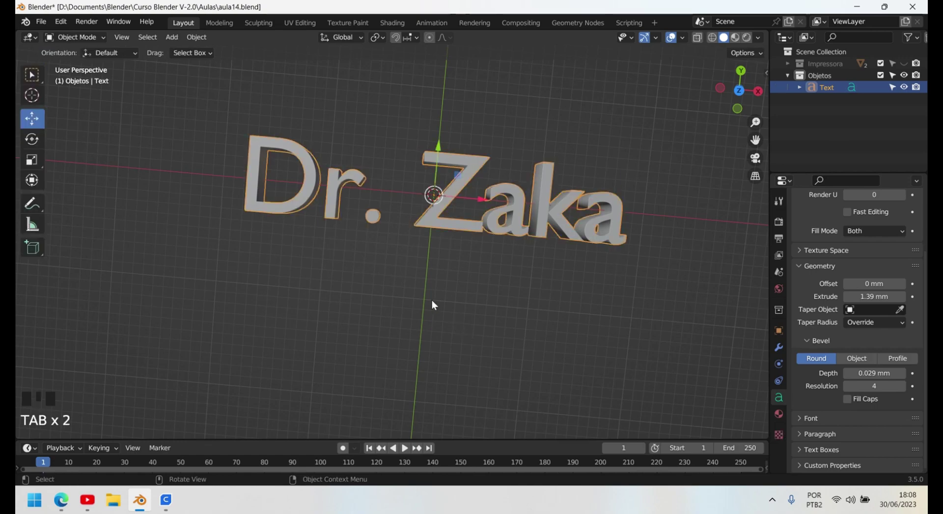
key("KP_7")
scroll("down", 3)
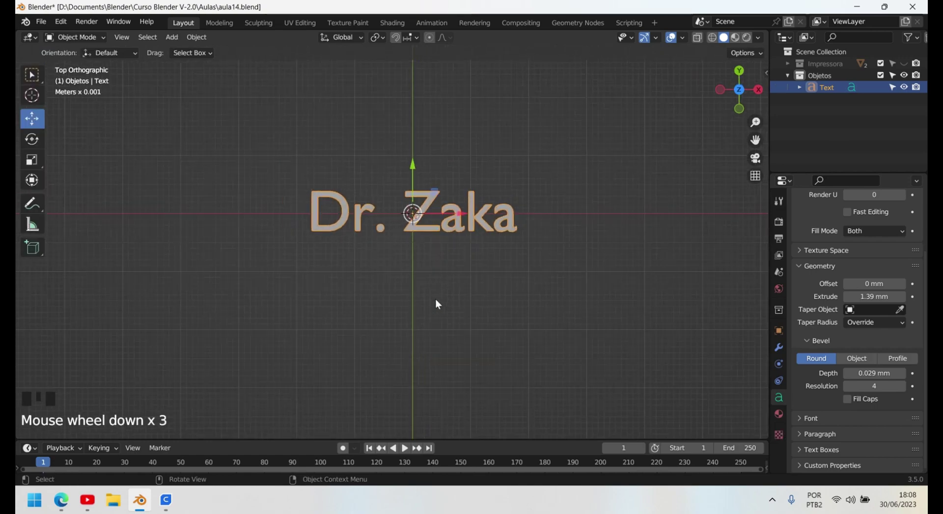
Step: Add a cube, switch to wireframe shading and widen it over the lettering
key("shift+a")
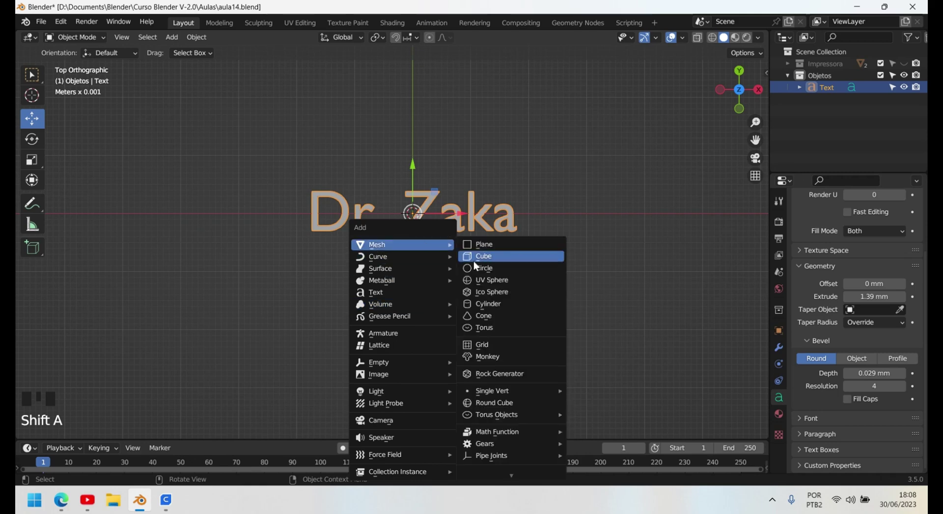
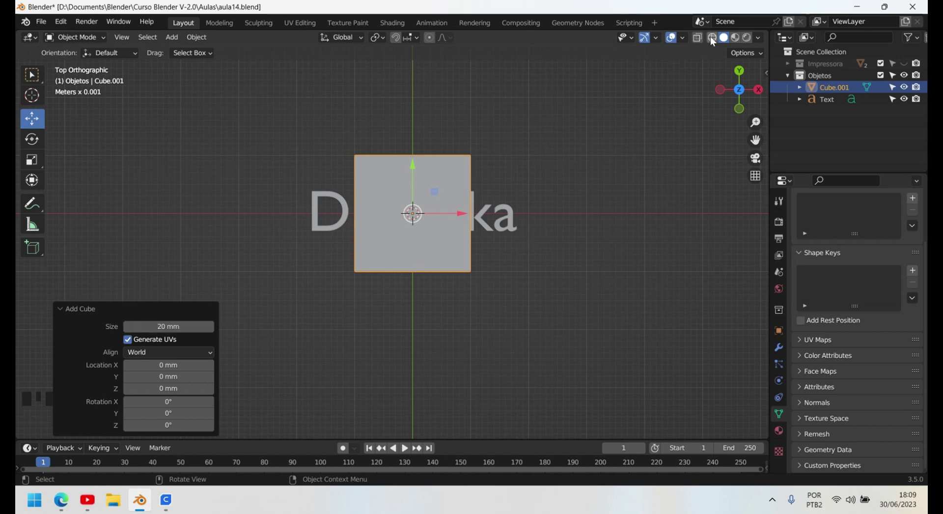
left_click(715, 40)
key("s")
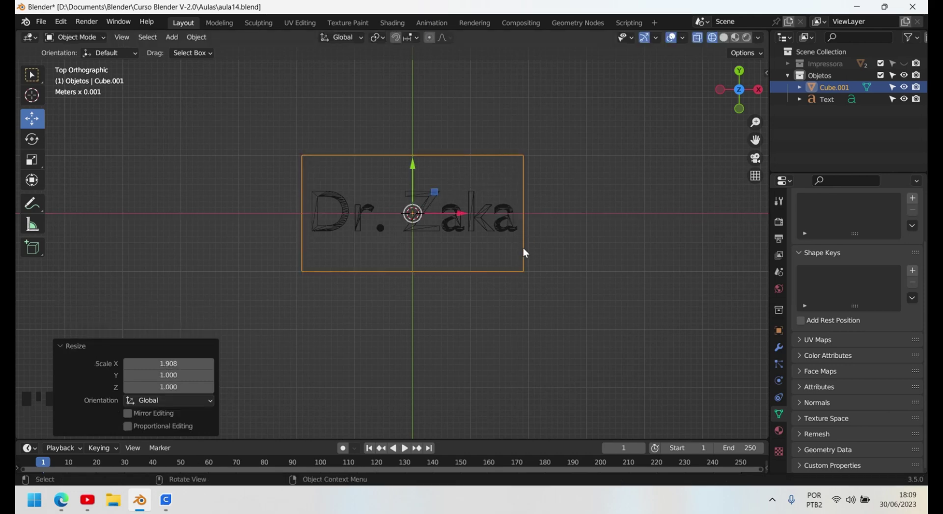
key("s")
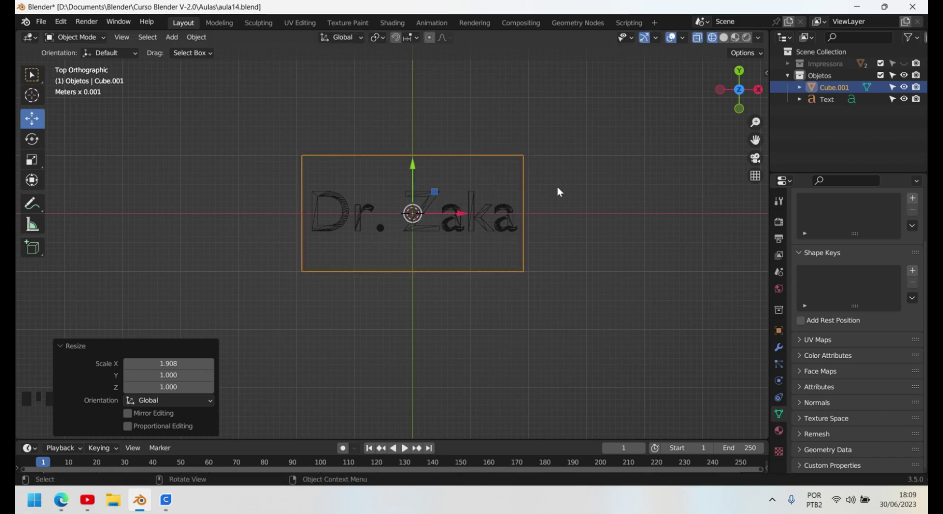
Step: Squash the cube vertically into a narrow slab around the text and shrink it slightly
key("s")
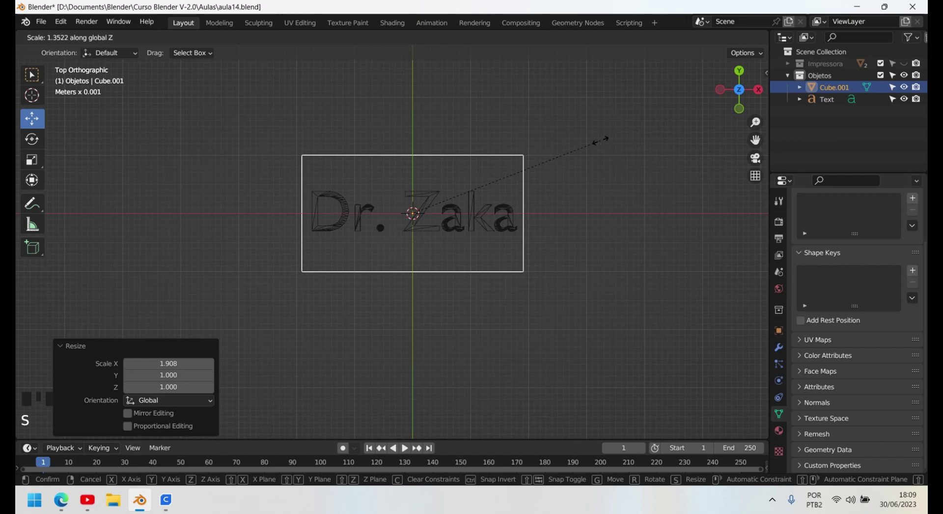
left_click_drag(546, 265, 472, 267)
key("s")
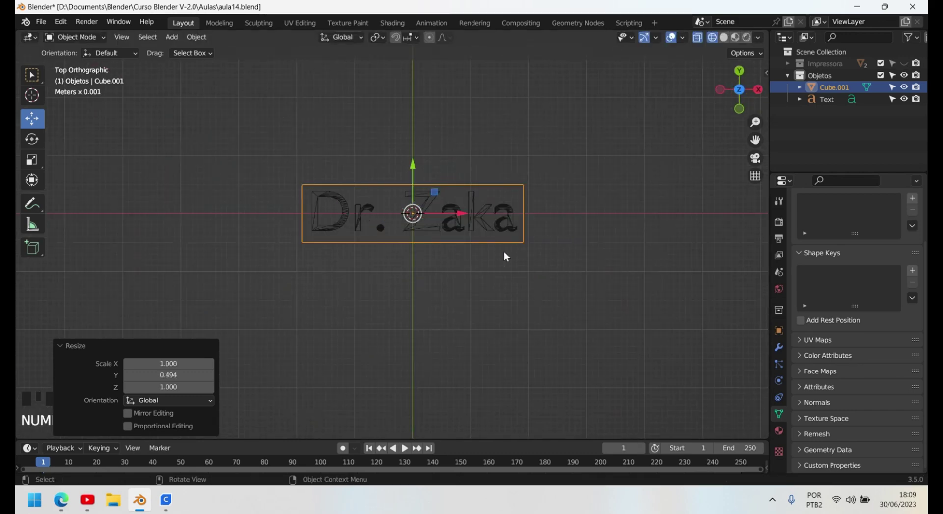
key("s")
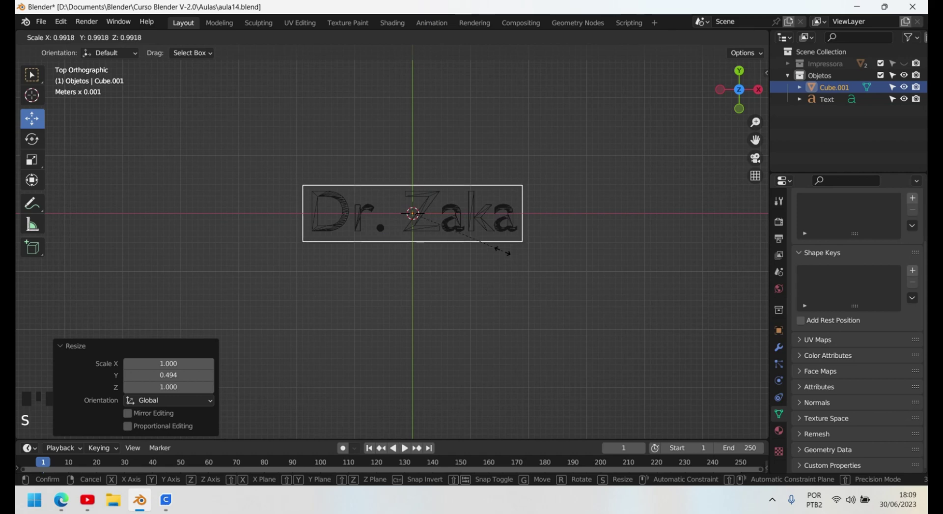
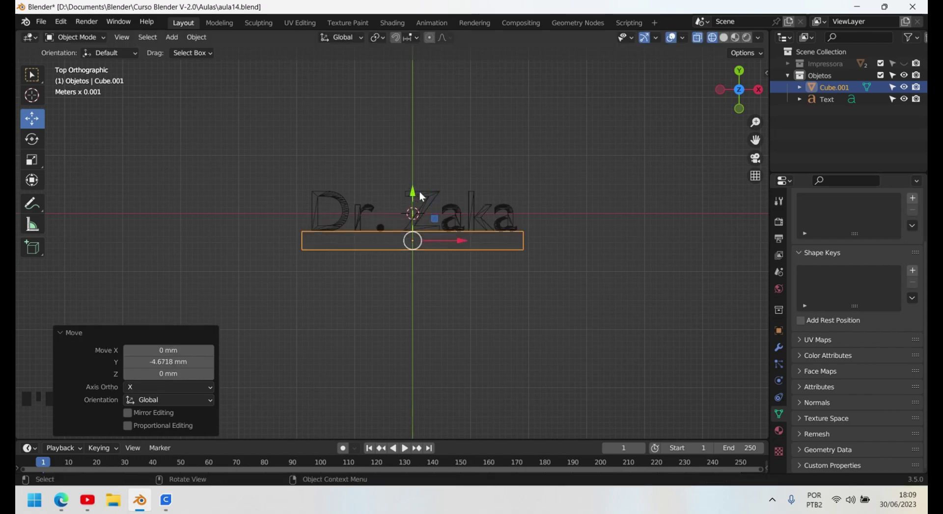
Step: Review the slab from several angles in solid shading
left_click_drag(575, 277, 406, 145)
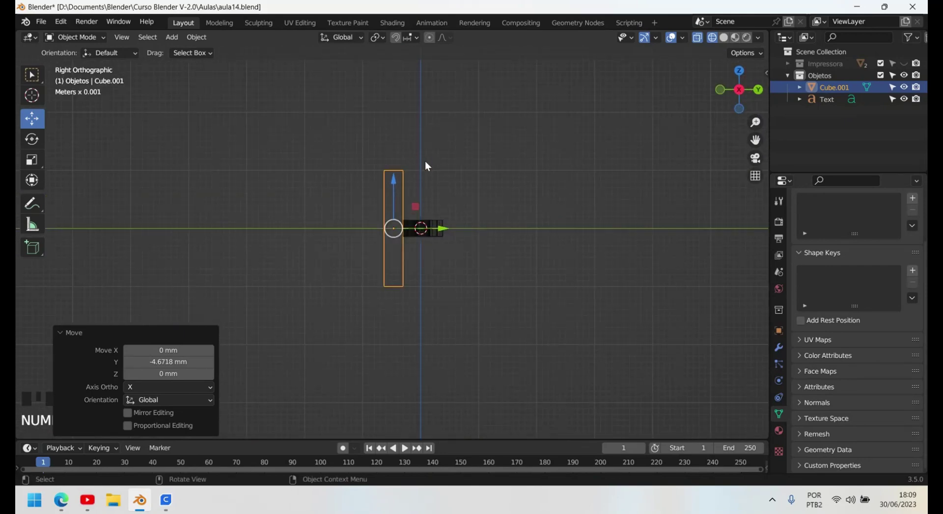
key("s")
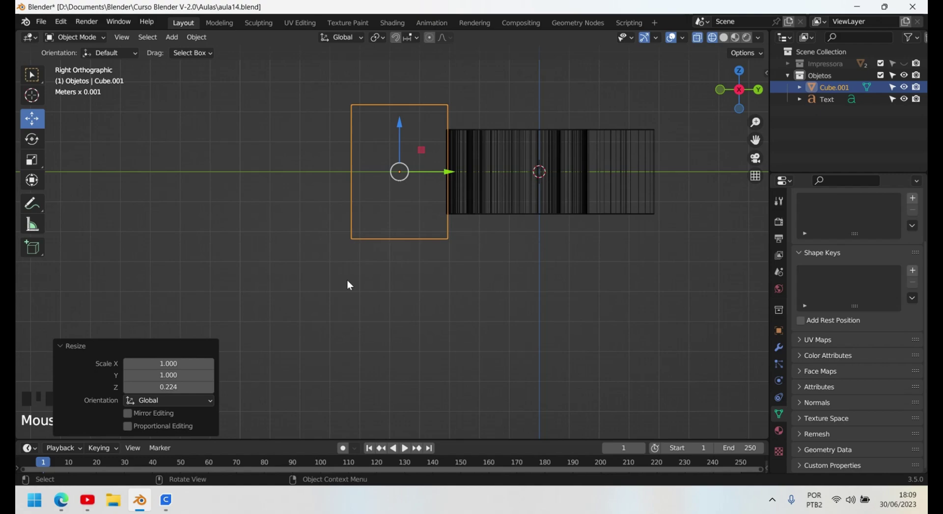
left_click_drag(340, 256, 472, 241)
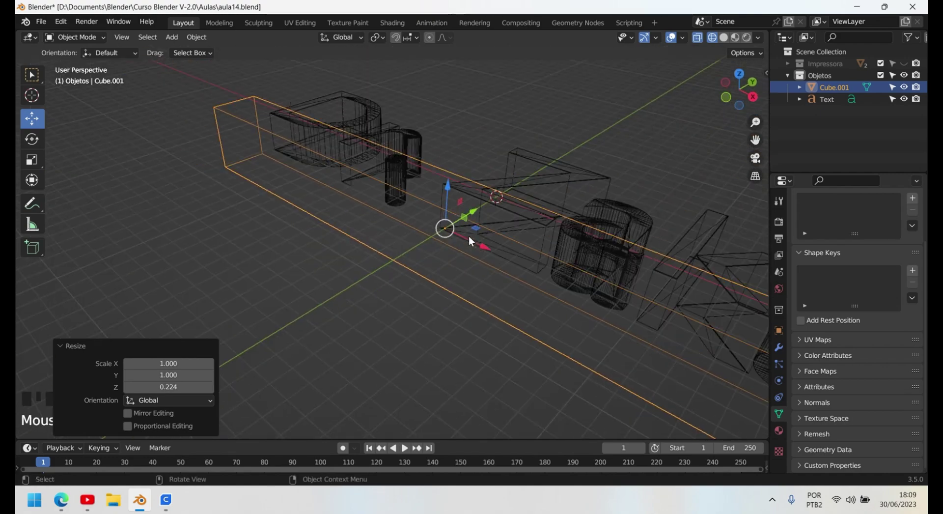
left_click(731, 41)
left_click_drag(528, 149, 243, 84)
left_click_drag(459, 96, 333, 219)
left_click_drag(489, 315, 441, 197)
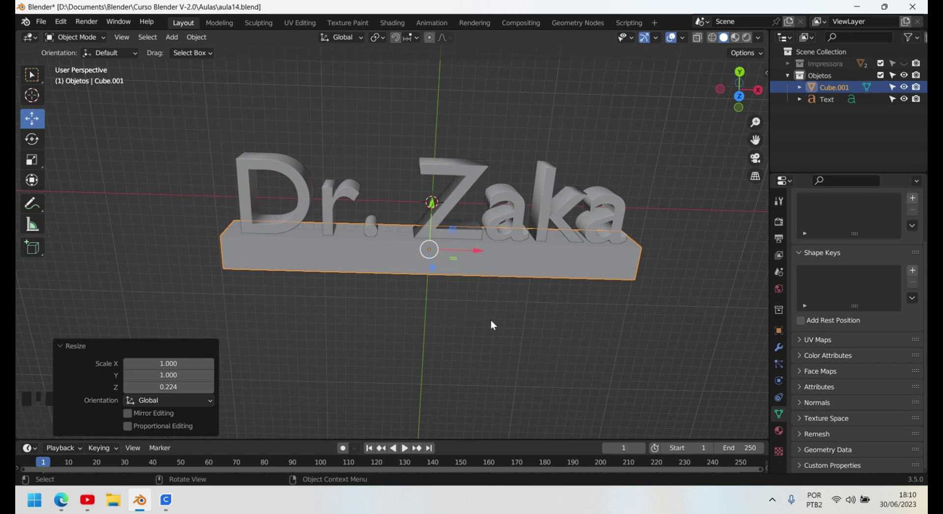
Step: From top and side views, move Cube.001 along Y until it touches the letters' base
middle_click(491, 307)
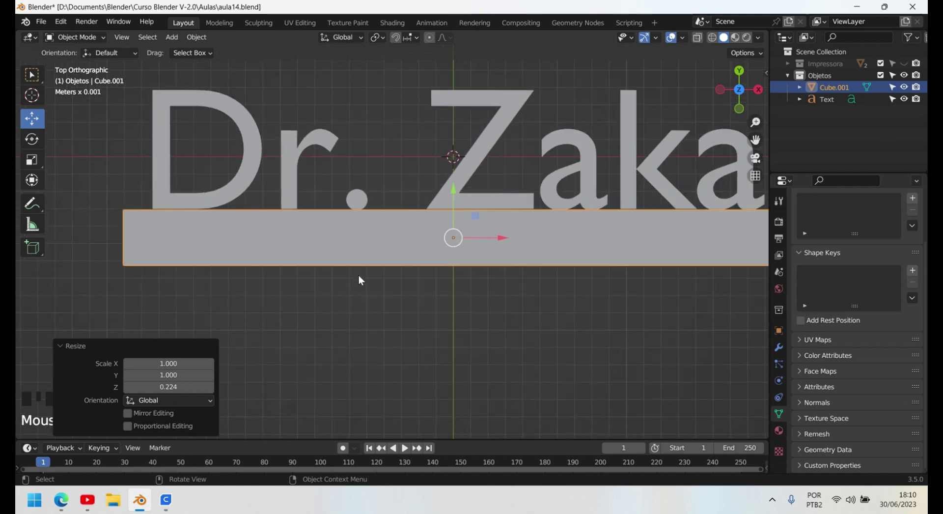
left_click(456, 193)
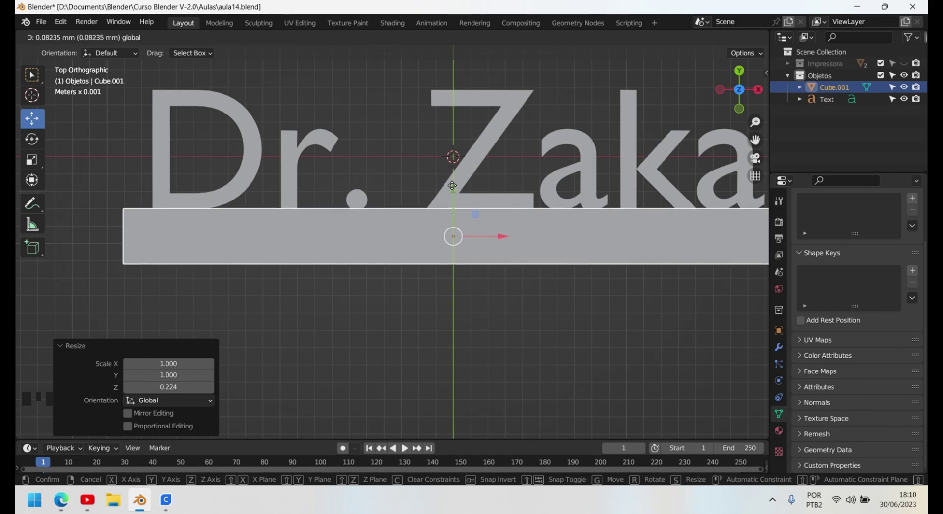
left_click_drag(508, 249, 409, 210)
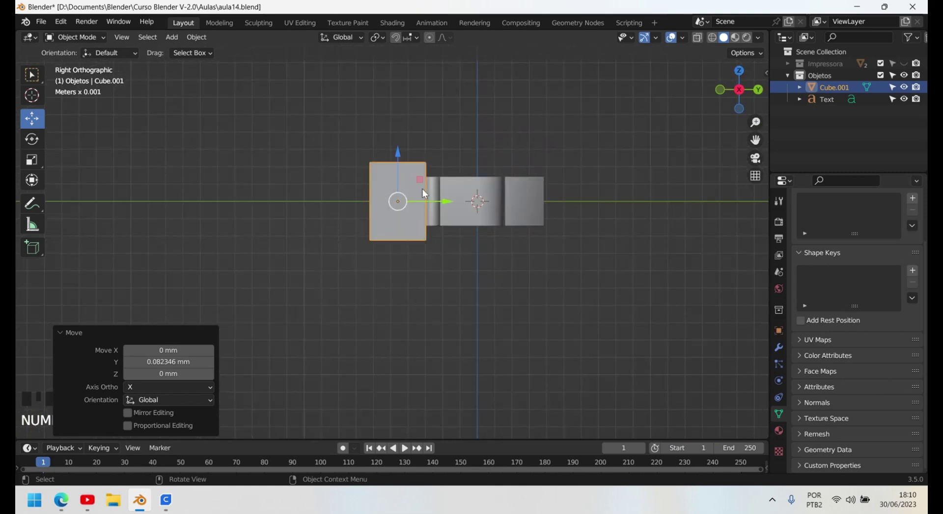
left_click(401, 156)
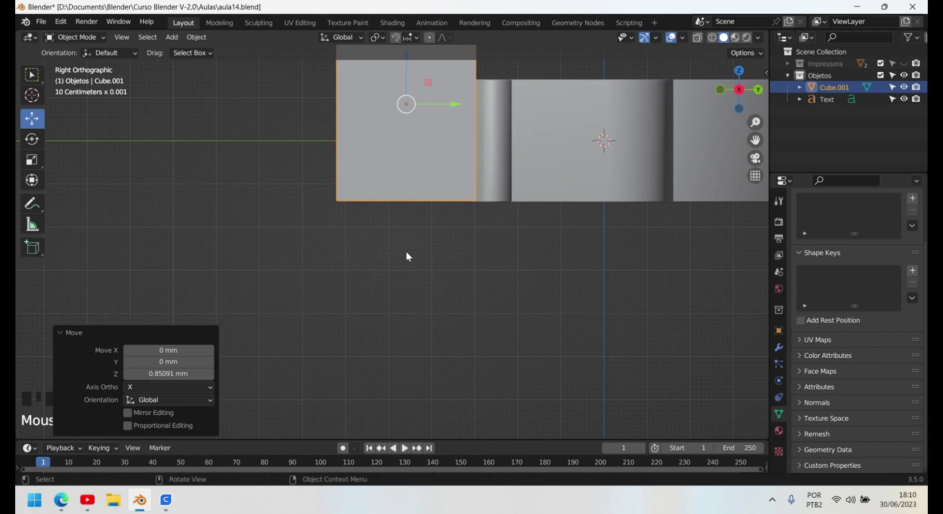
left_click(340, 163)
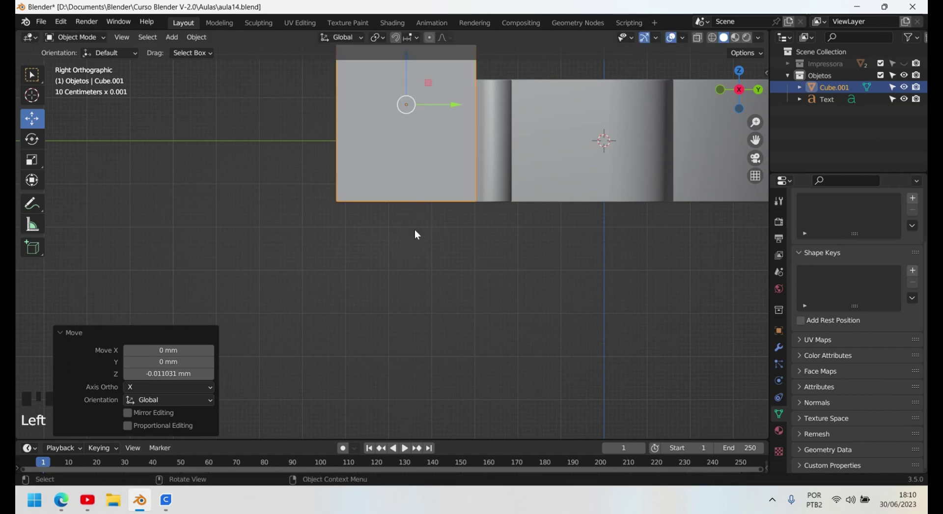
left_click_drag(372, 244, 389, 306)
left_click_drag(338, 281, 541, 145)
Step: Convert the Dr. Zaka text to a mesh and add Cube.001 to the selection
left_click(542, 145)
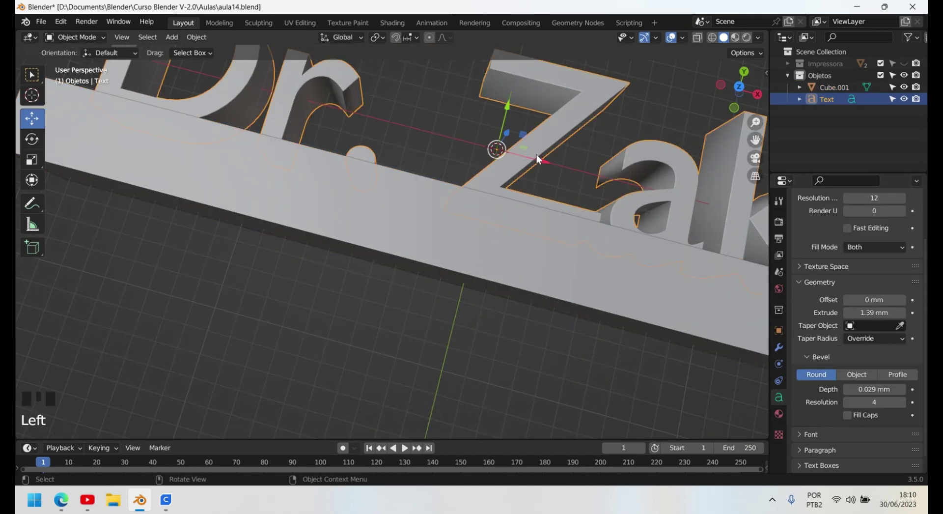
scroll("down", 3)
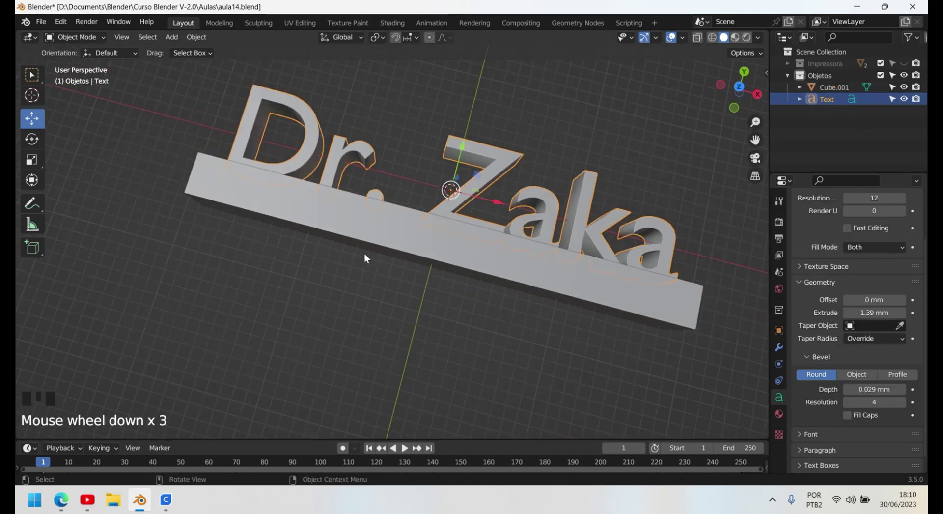
scroll("down", 3)
left_click_drag(467, 188, 470, 185)
left_click(469, 185)
left_click(380, 240)
Step: Union the lettering and slab with Bool Tool's Auto Boolean into one object, Placa
key("n")
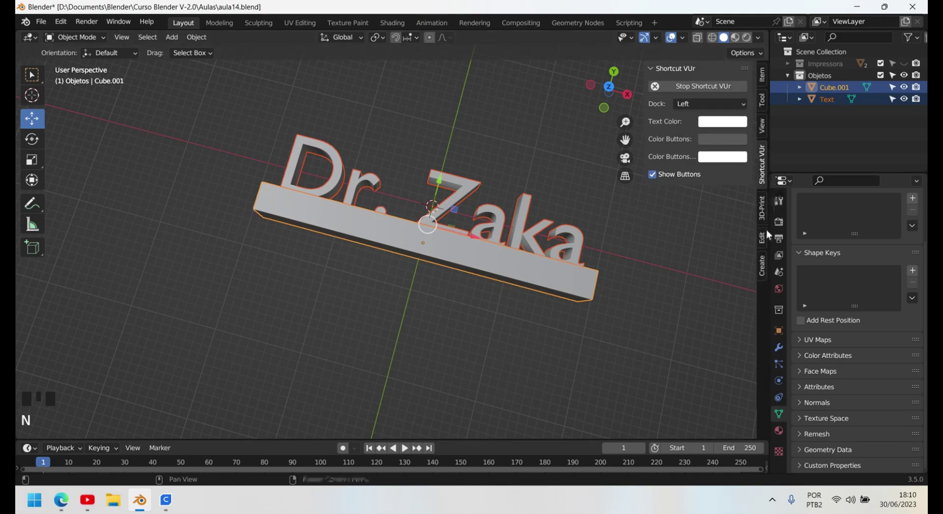
left_click(764, 241)
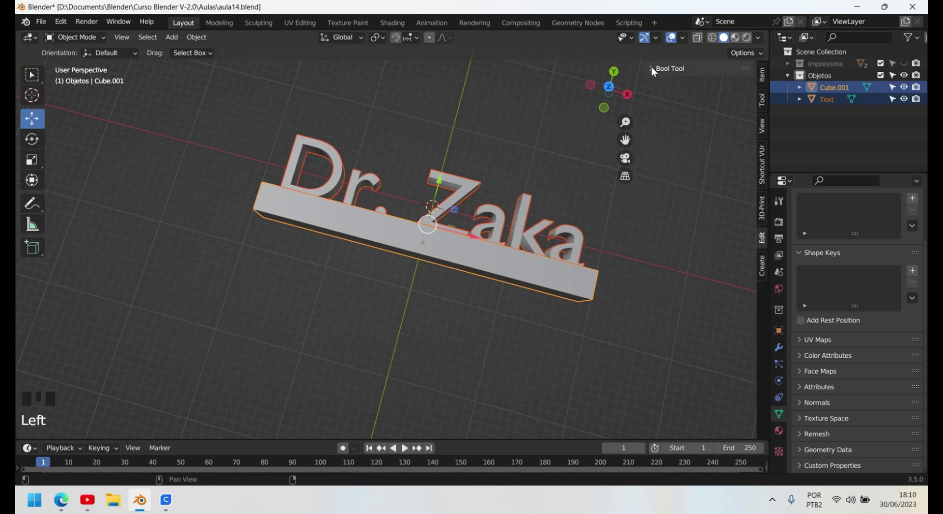
left_click_drag(654, 70, 559, 173)
left_click_drag(560, 173, 649, 254)
left_click(649, 254)
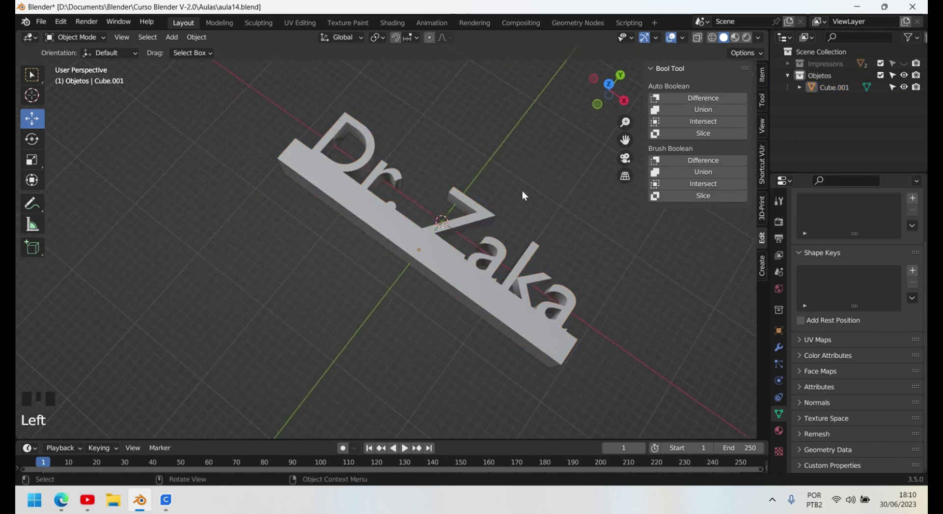
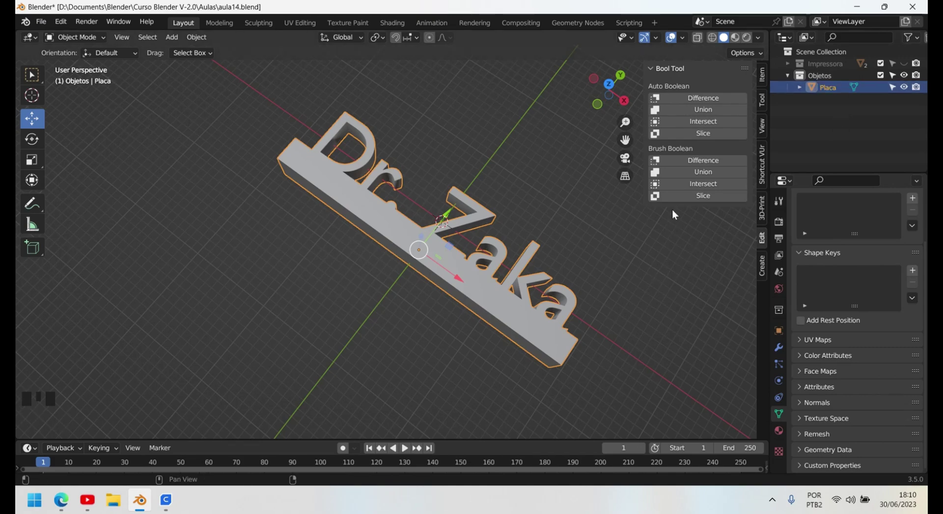
key("n")
left_click_drag(588, 257, 440, 185)
scroll("down", 3)
left_click_drag(313, 282, 535, 305)
key("n")
left_click(768, 213)
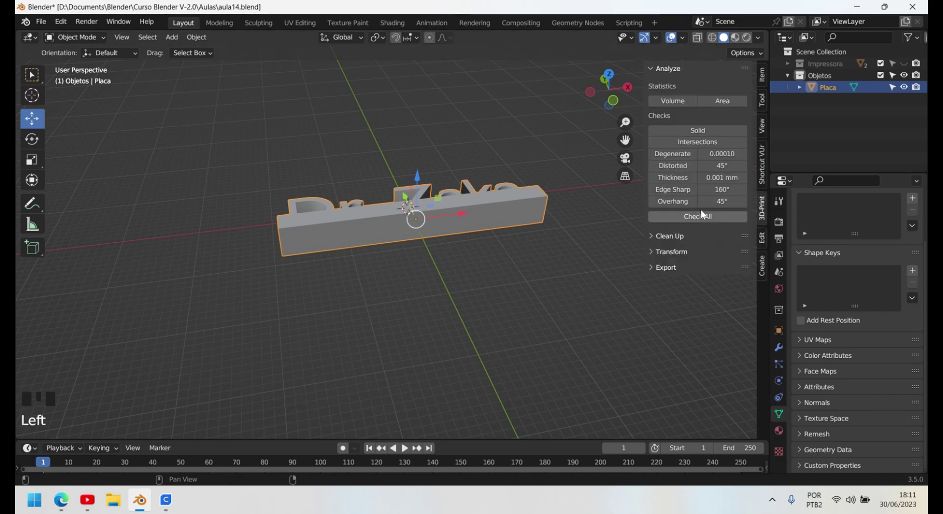
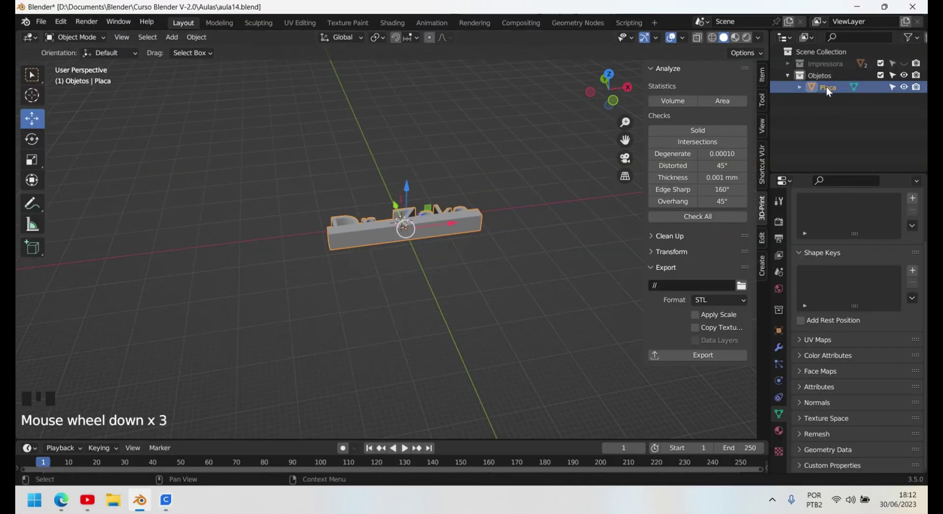
key("n")
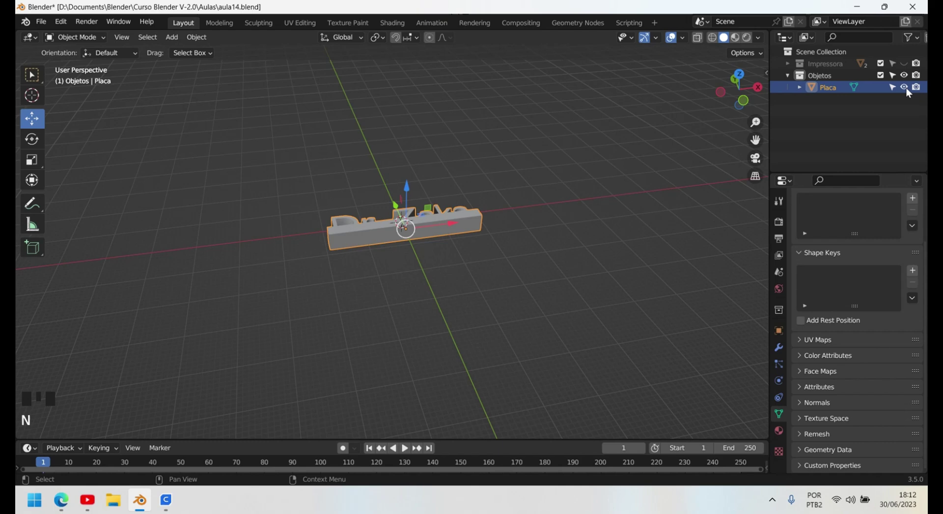
Step: Hide the Placa plaque and orbit the empty scene
left_click(453, 224)
left_click(908, 91)
left_click_drag(429, 305, 110, 333)
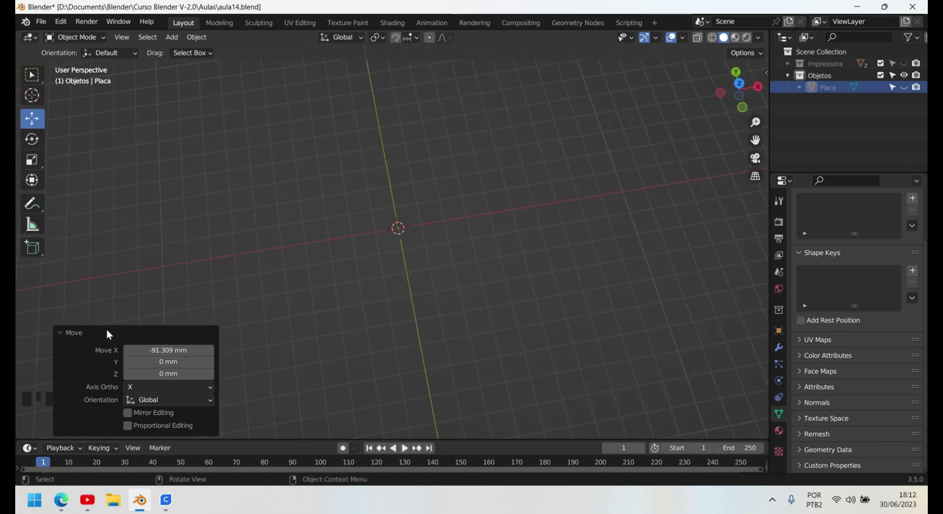
left_click_drag(66, 336, 426, 241)
Step: Add a new text object and change its wording to 'Blender'
key("shift+a")
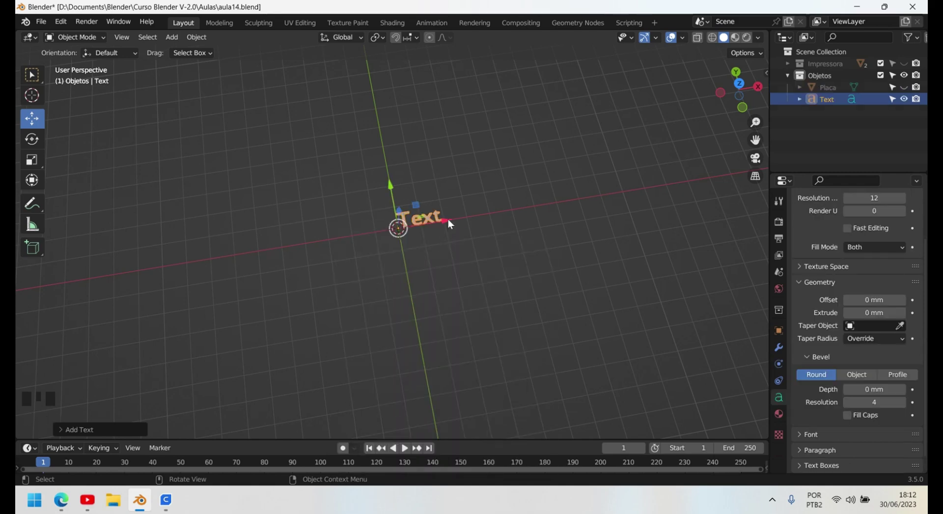
key("Tab")
key("BackSpace")
key("shift+b")
key("l")
key("e")
key("n")
key("d")
key("e")
key("Tab")
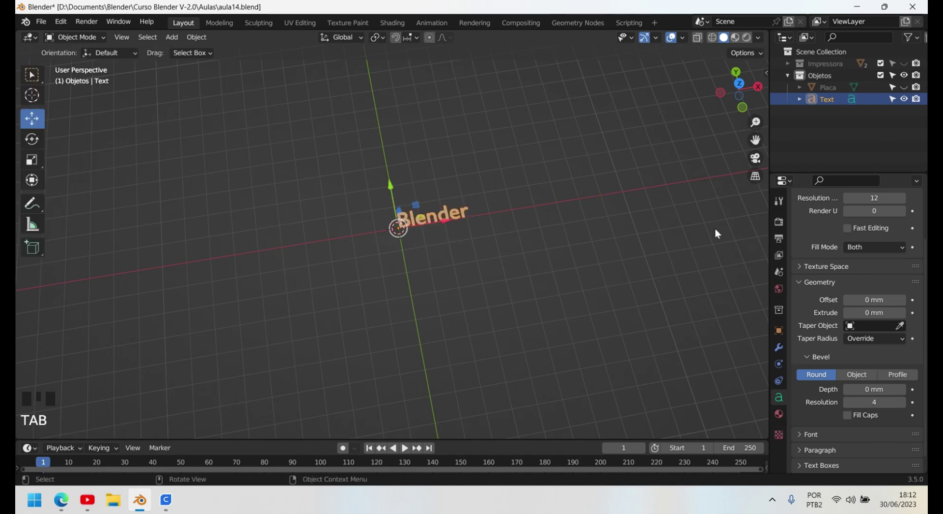
scroll("up", 3)
Step: Set the text's paragraph alignment to Center / Middle so it sits centred on its origin
key("KP_7")
scroll("up", 3)
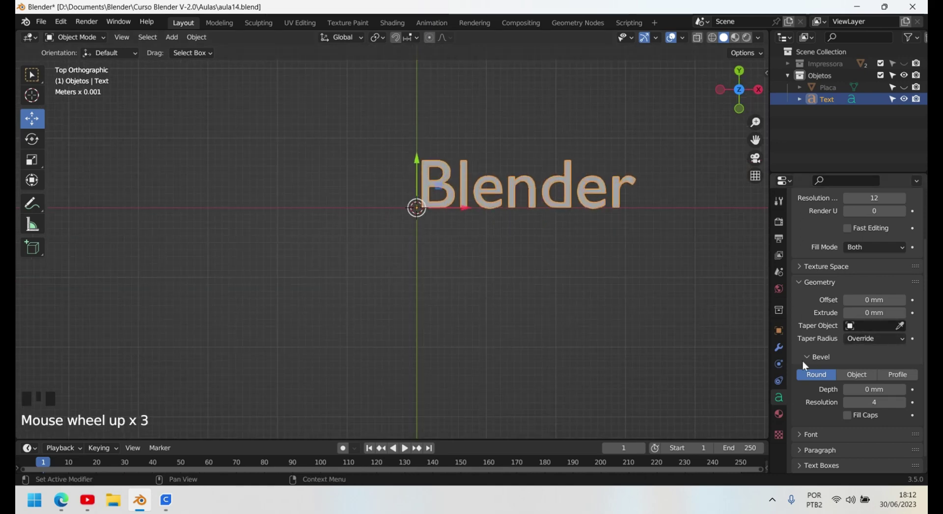
scroll("down", 3)
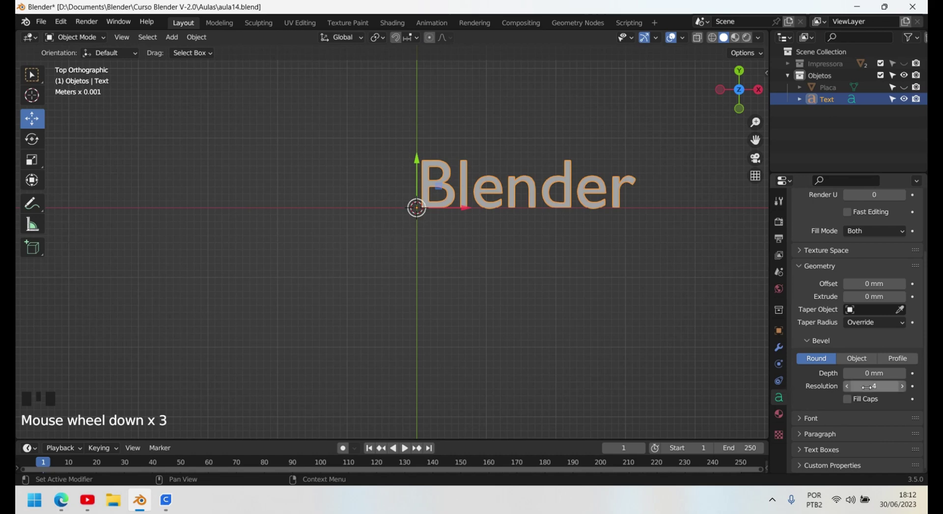
left_click_drag(803, 437, 842, 433)
scroll("down", 3)
left_click_drag(887, 395, 832, 307)
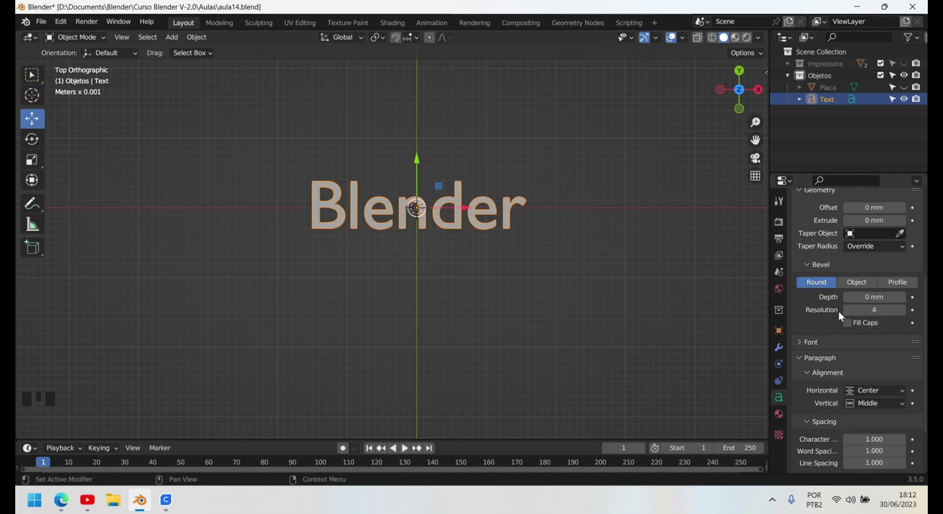
scroll("up", 3)
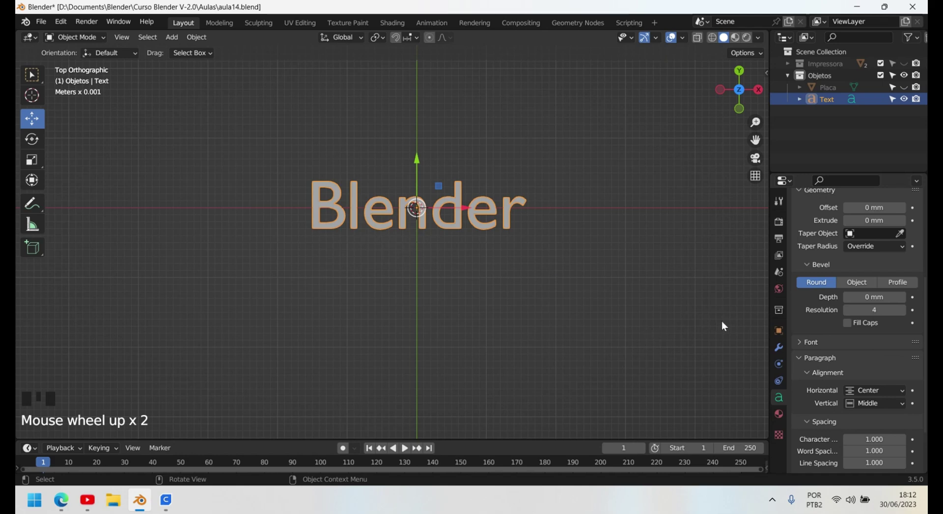
Step: Give the text a Geometry Extrude of 1.31 mm and inspect the resulting thickness
left_click(648, 305)
left_click(485, 205)
scroll("up", 3)
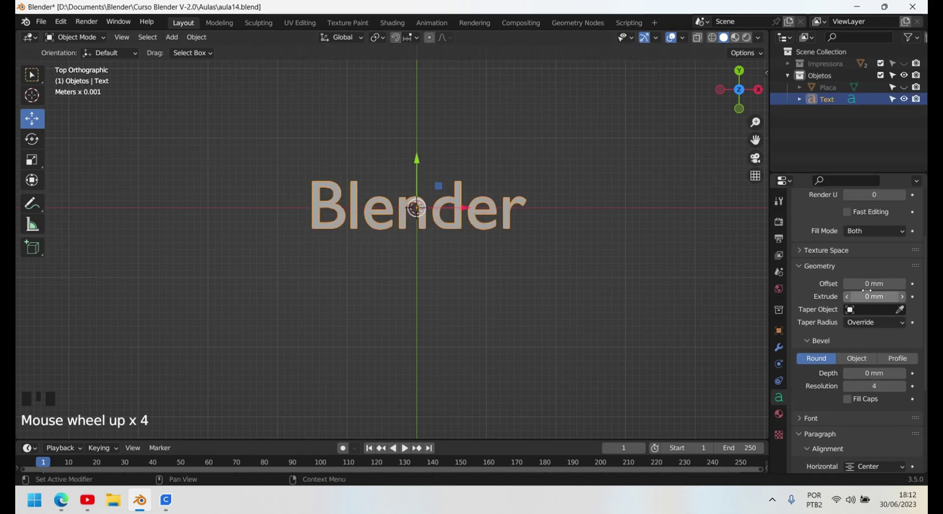
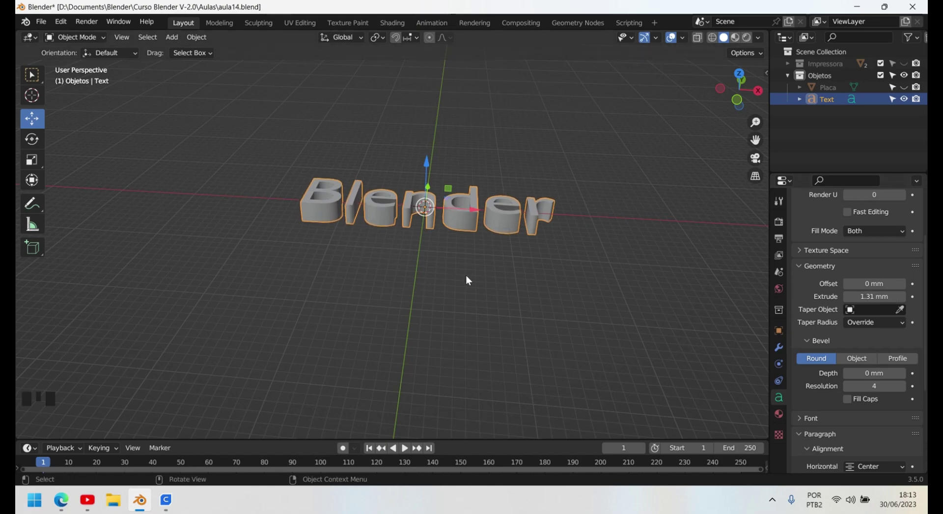
left_click_drag(528, 283, 862, 377)
scroll("down", 3)
scroll("down", 3)
left_click_drag(804, 278, 890, 391)
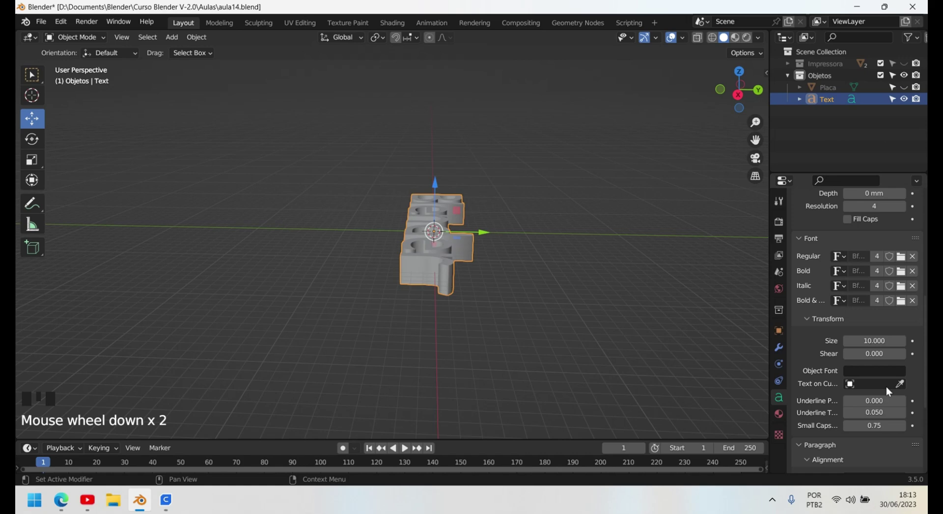
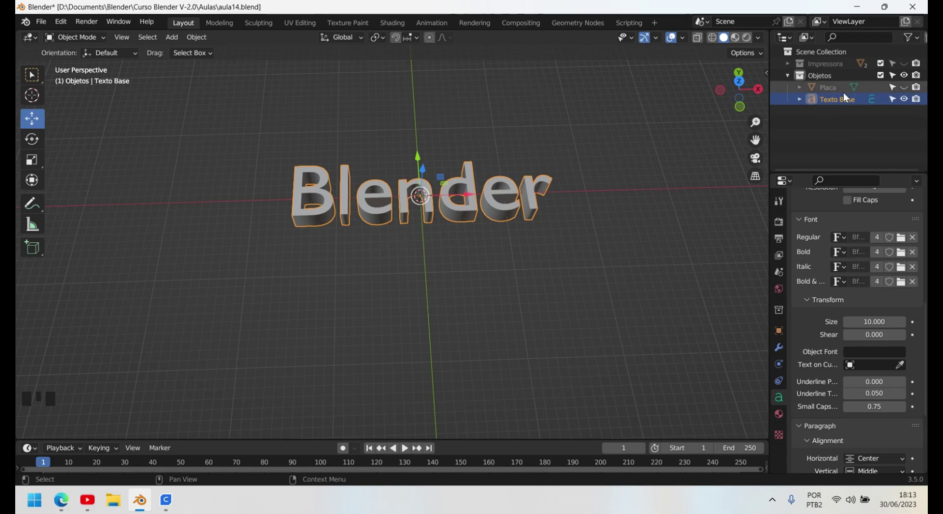
Step: Rename the Text object to 'Texto Base' in the Outliner
scroll("up", 3)
scroll("up", 3)
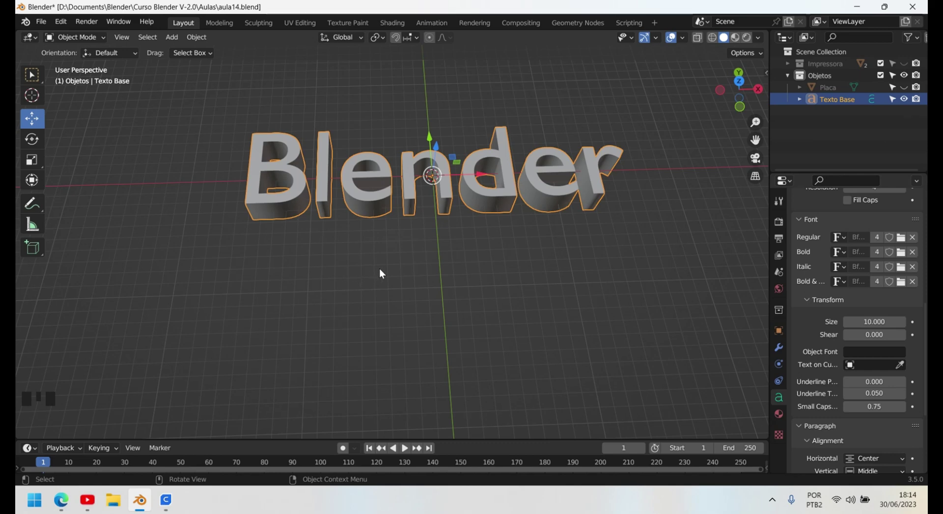
Step: Add an Empty (Shift+A) and hide Texto Base momentarily to inspect the Empty alone
key("shift+a")
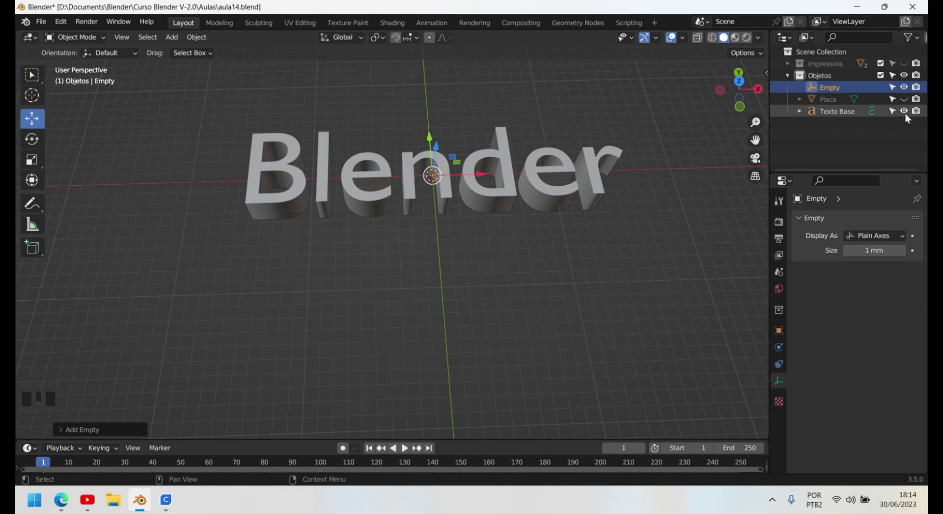
left_click(910, 112)
scroll("up", 3)
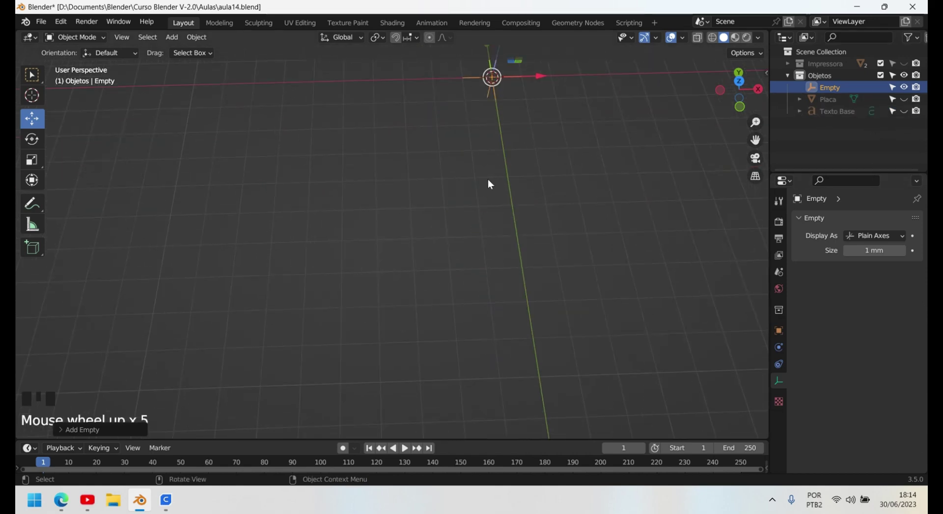
left_click_drag(501, 185, 406, 260)
scroll("up", 3)
left_click_drag(433, 281, 843, 88)
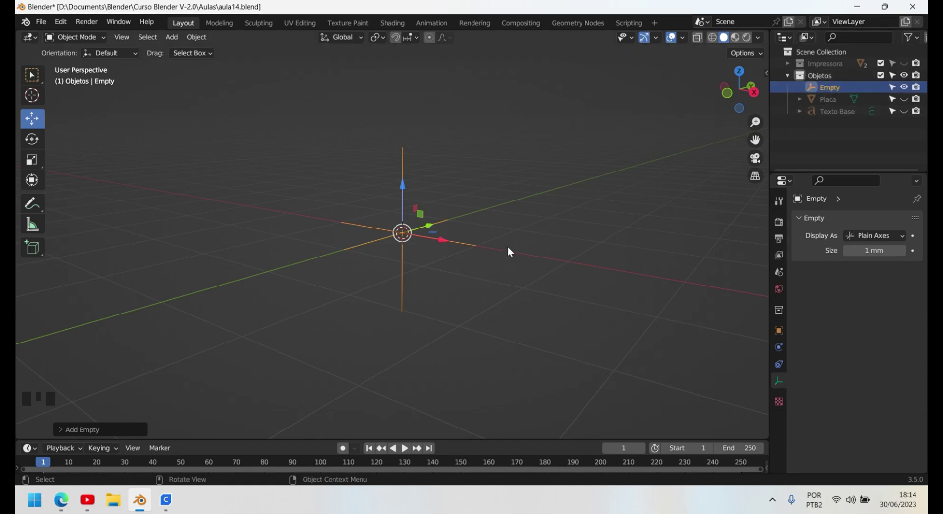
scroll("down", 3)
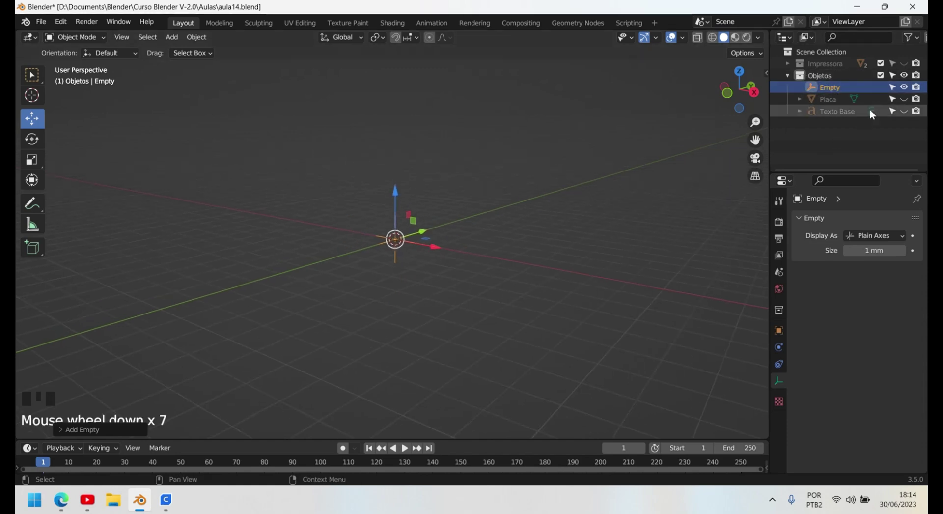
left_click(907, 115)
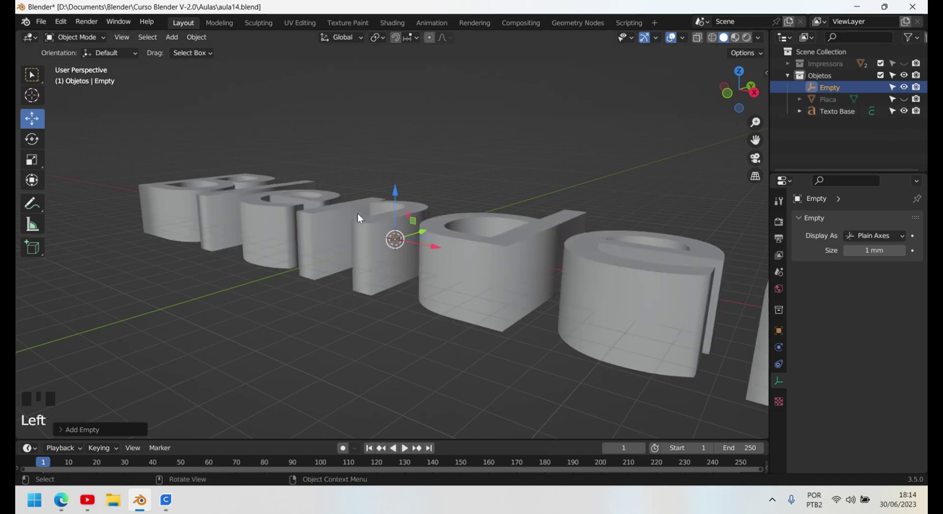
Step: Select Texto Base and bring up its Modifier Properties, facing the text
scroll("down", 3)
left_click_drag(360, 239, 381, 297)
scroll("down", 3)
left_click_drag(407, 309, 446, 282)
left_click(446, 283)
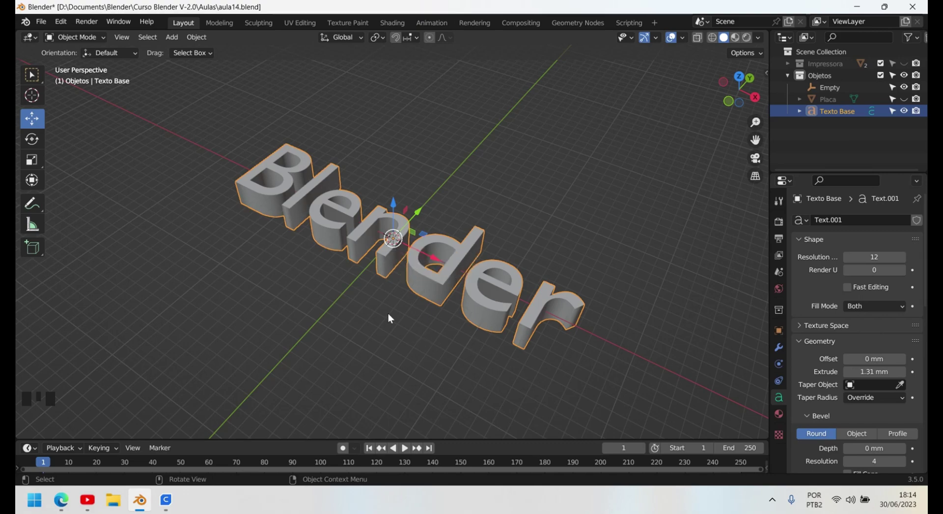
scroll("up", 3)
left_click_drag(382, 372, 425, 371)
scroll("down", 3)
scroll("down", 3)
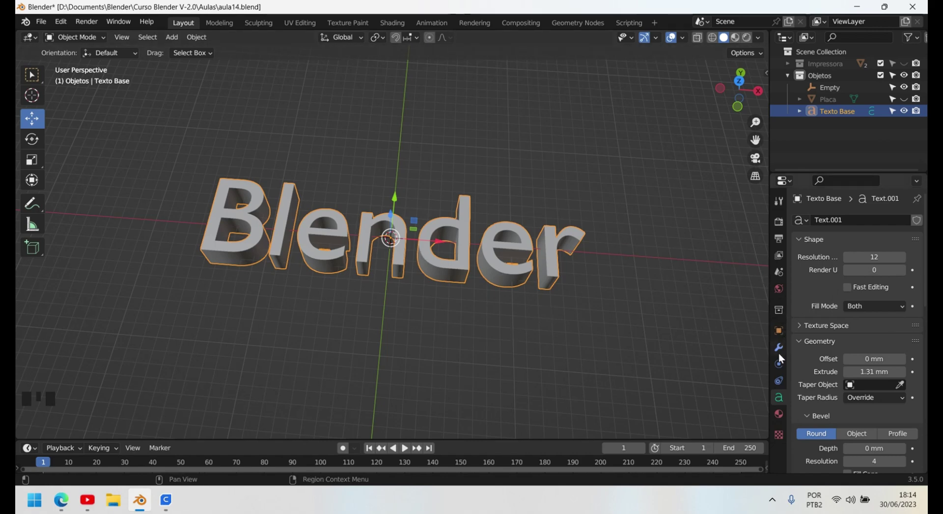
Step: Add a Simple Deform modifier twisting the text 45° along X
left_click(462, 232)
left_click_drag(462, 232, 824, 347)
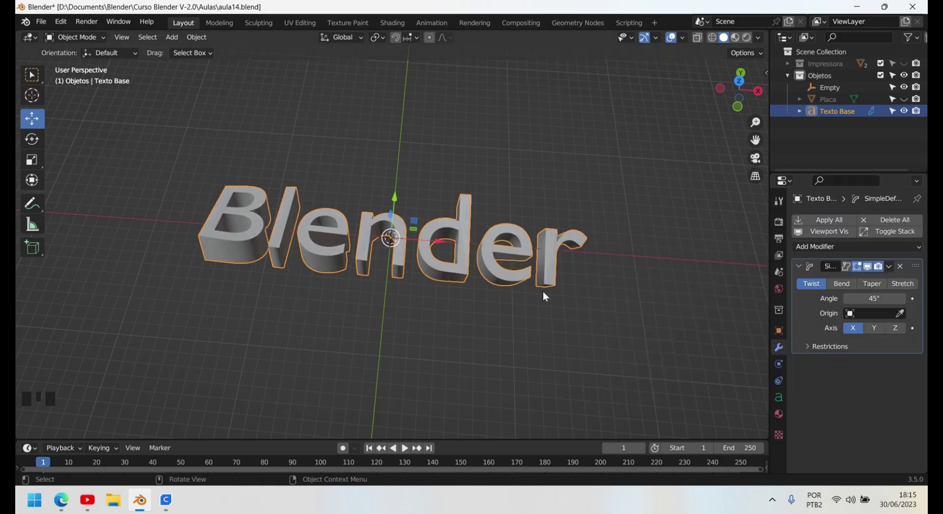
left_click_drag(394, 315, 396, 289)
scroll("up", 3)
left_click_drag(250, 292, 335, 299)
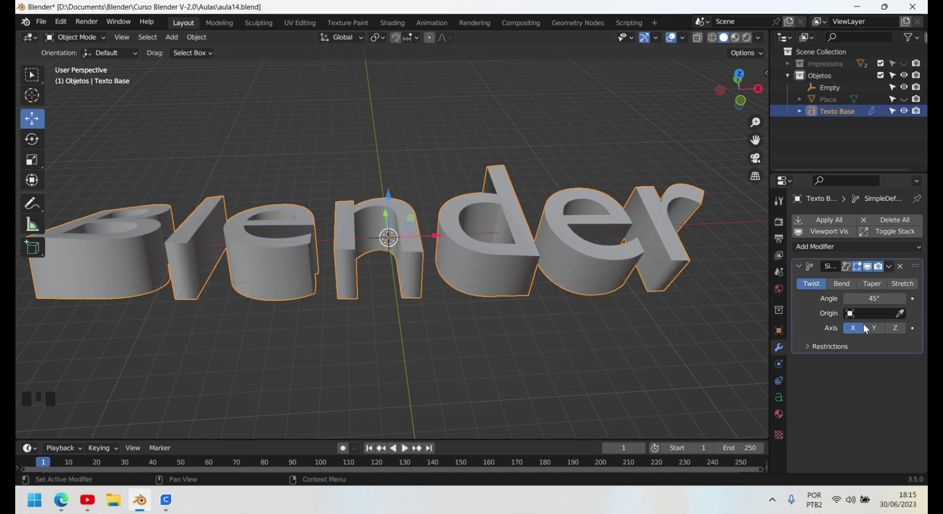
Step: Set the Empty as the deform origin with the eyedropper and select the Empty
left_click_drag(869, 319, 679, 325)
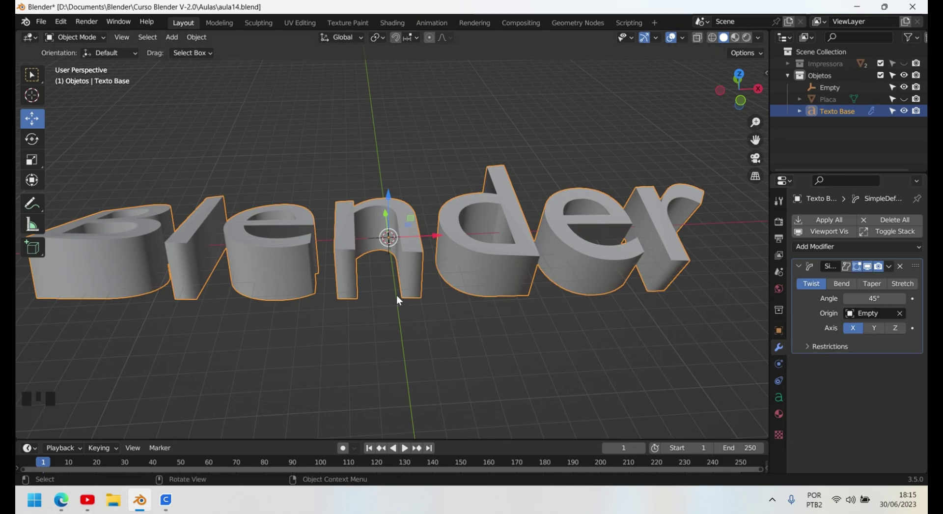
left_click_drag(399, 300, 394, 249)
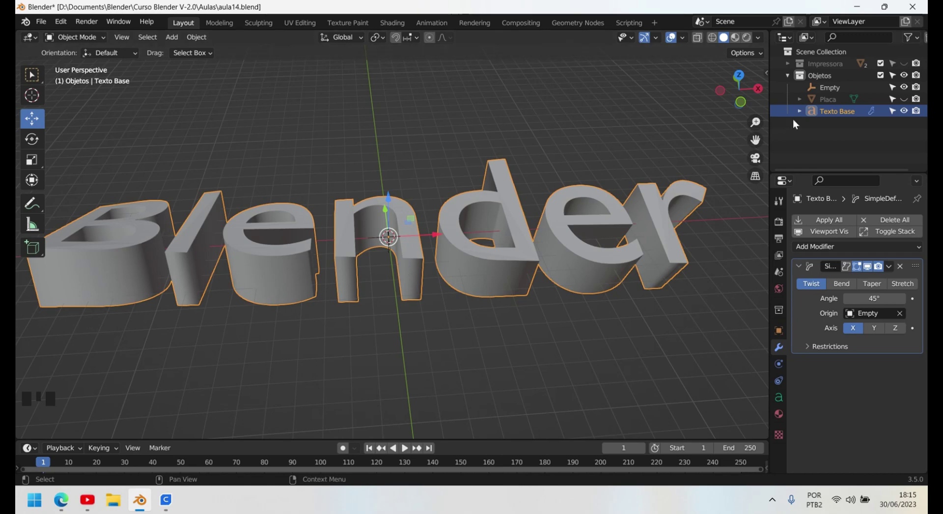
left_click(844, 87)
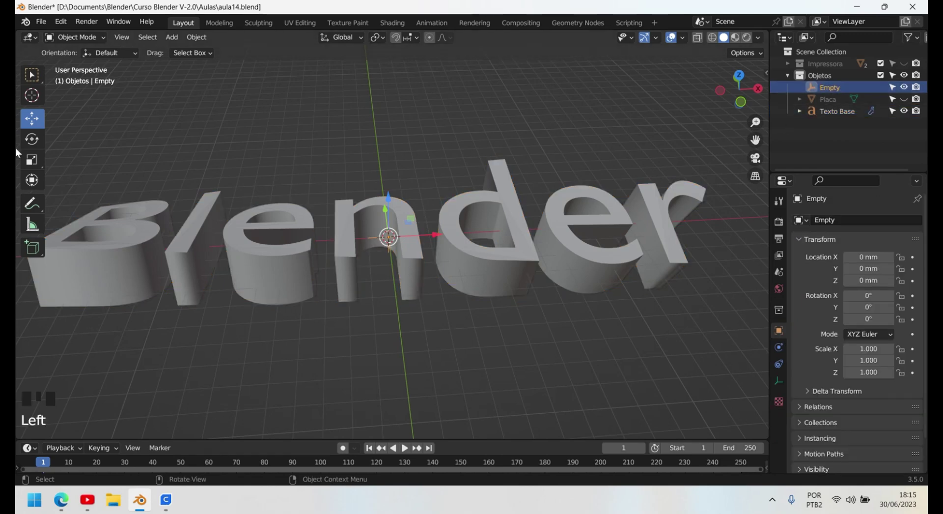
left_click_drag(379, 316, 388, 201)
left_click(388, 200)
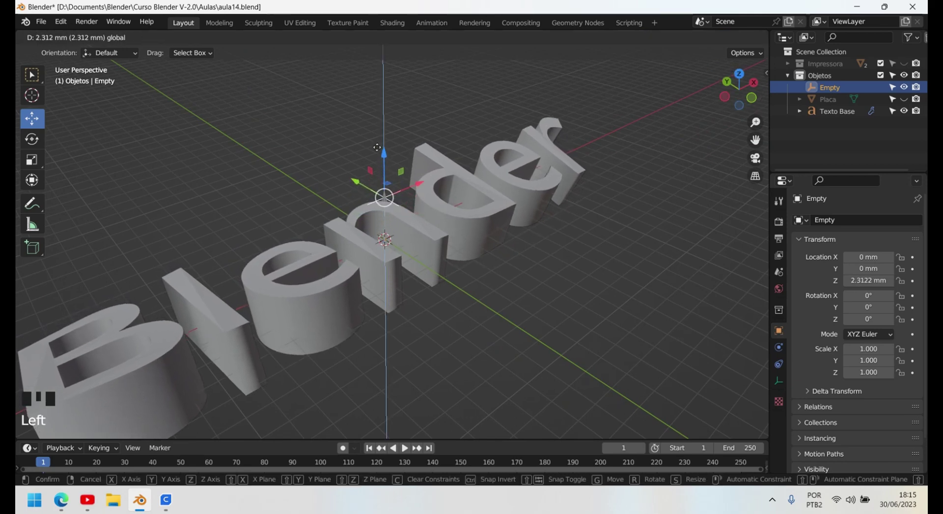
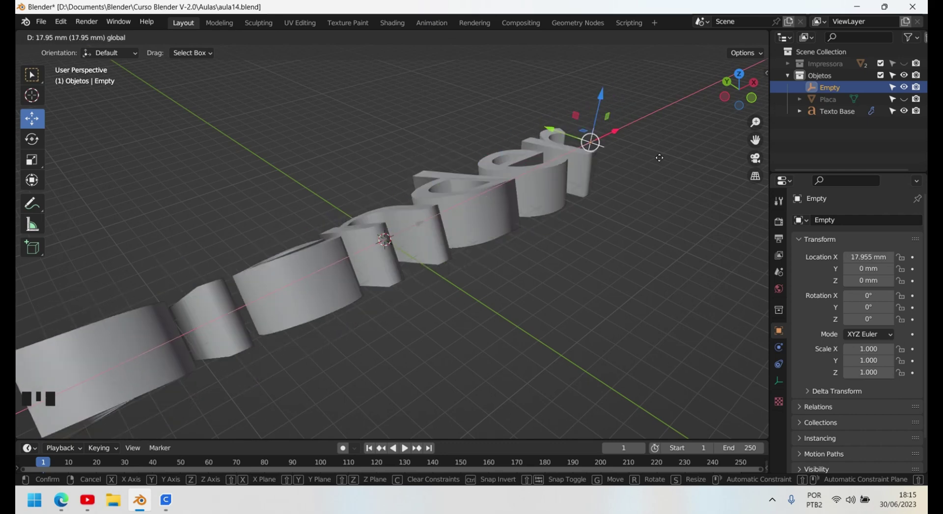
left_click(460, 222)
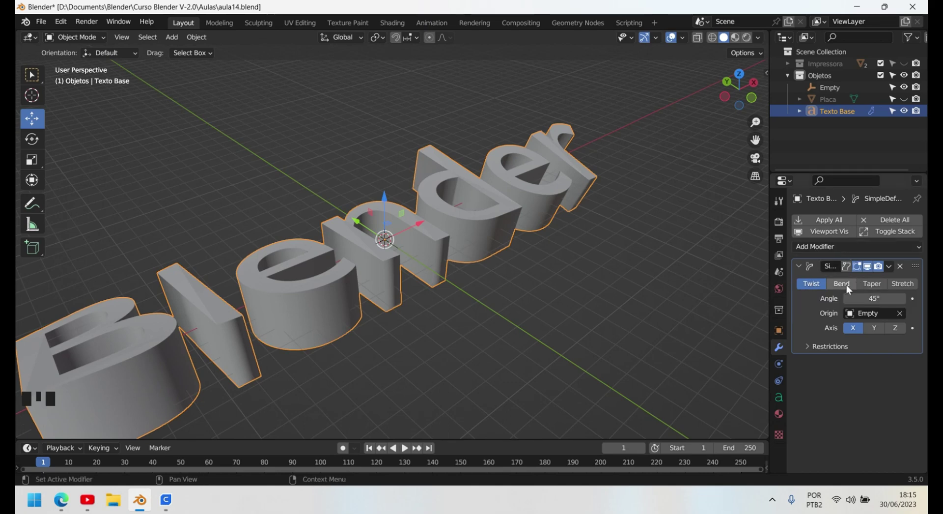
Step: Switch the Simple Deform from Twist to Bend, keeping the 45° angle
left_click(849, 289)
left_click_drag(566, 328, 496, 336)
scroll("down", 3)
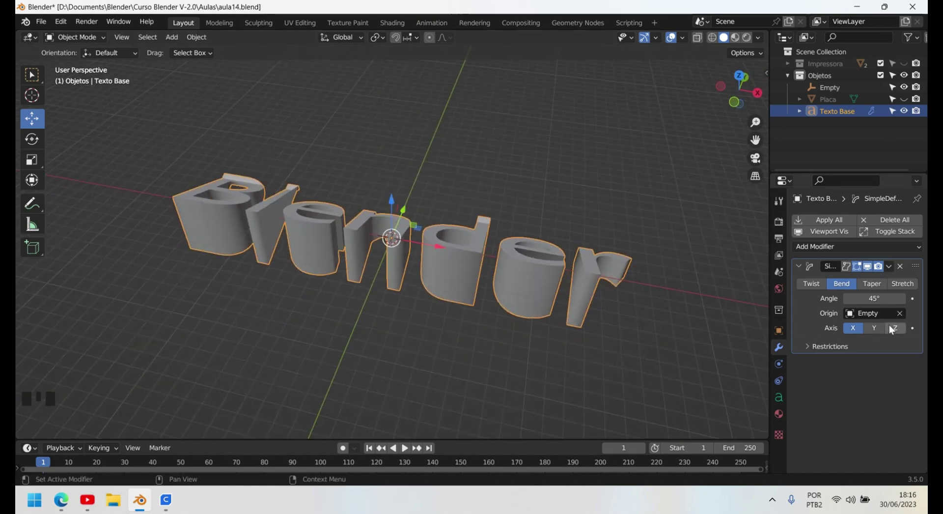
left_click_drag(445, 323, 725, 107)
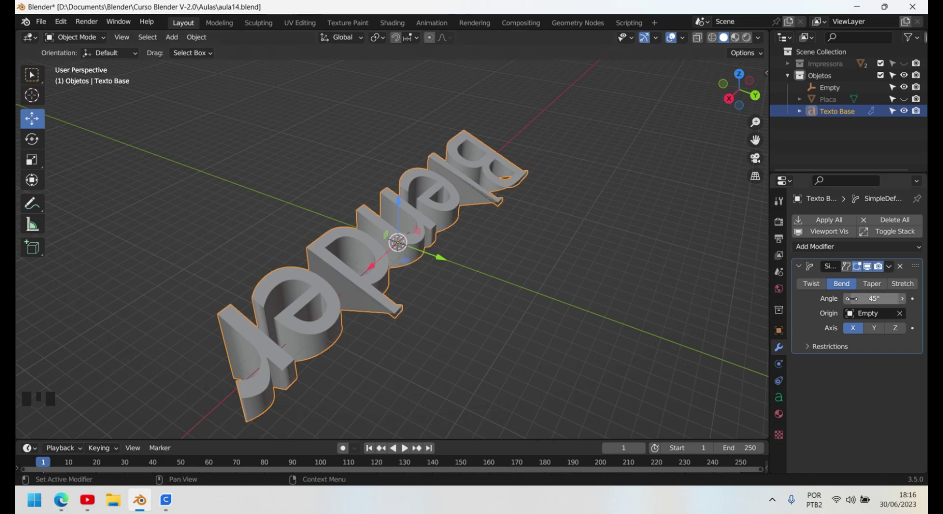
left_click_drag(397, 306, 447, 236)
Step: Select the Empty and start moving it to reposition the bend origin
left_click(447, 236)
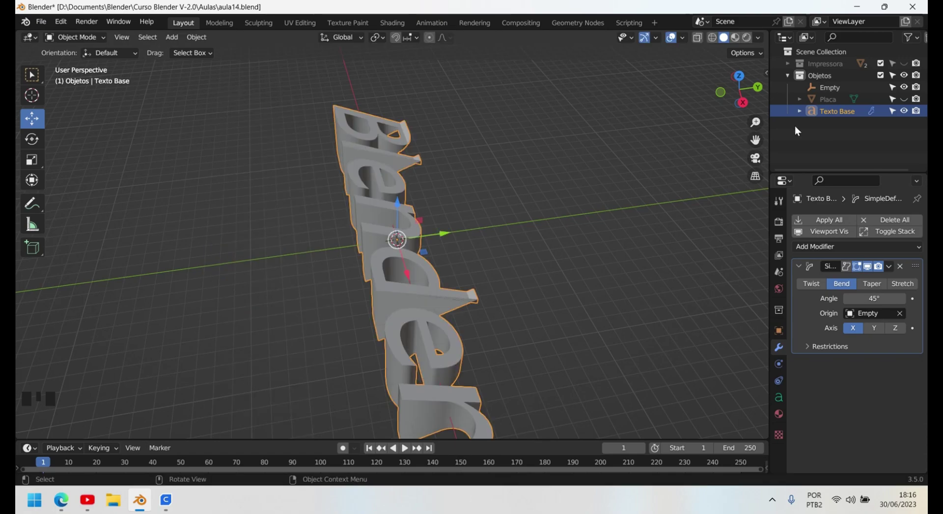
left_click(841, 96)
left_click(384, 278)
left_click(446, 236)
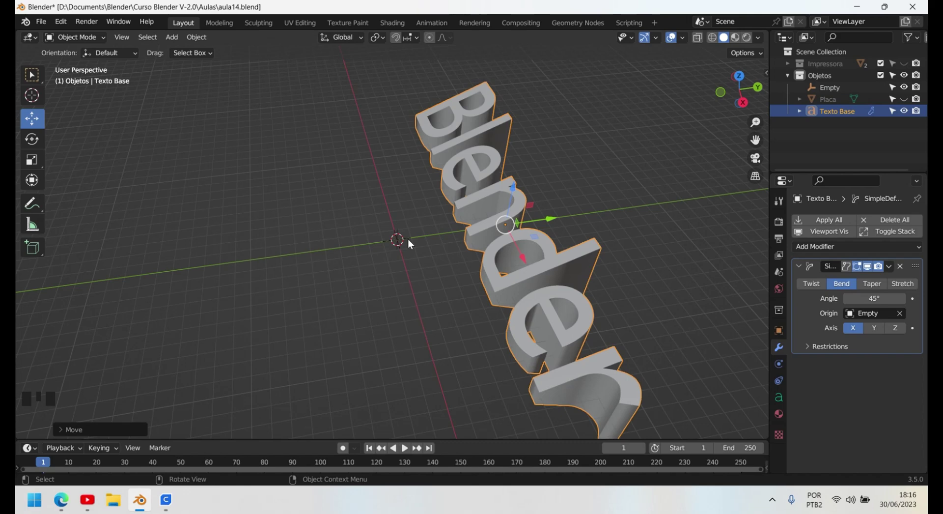
left_click(400, 247)
left_click(449, 238)
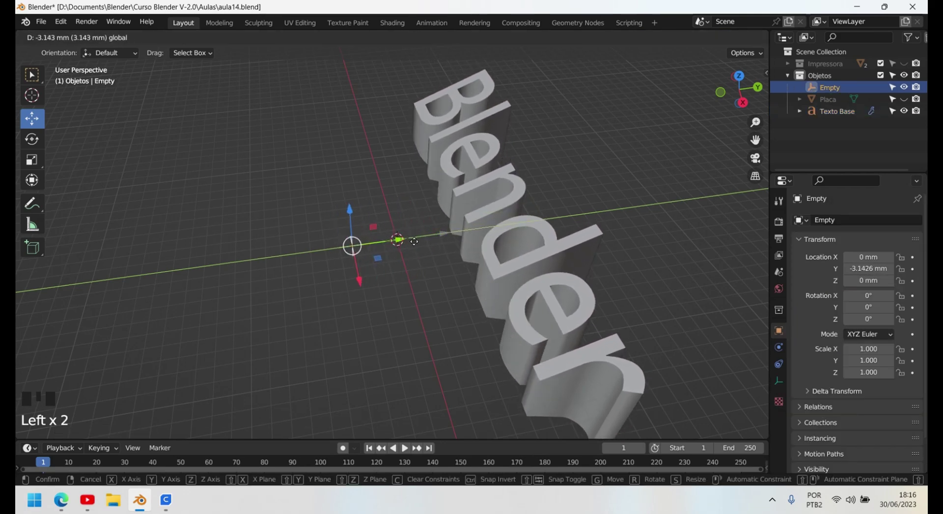
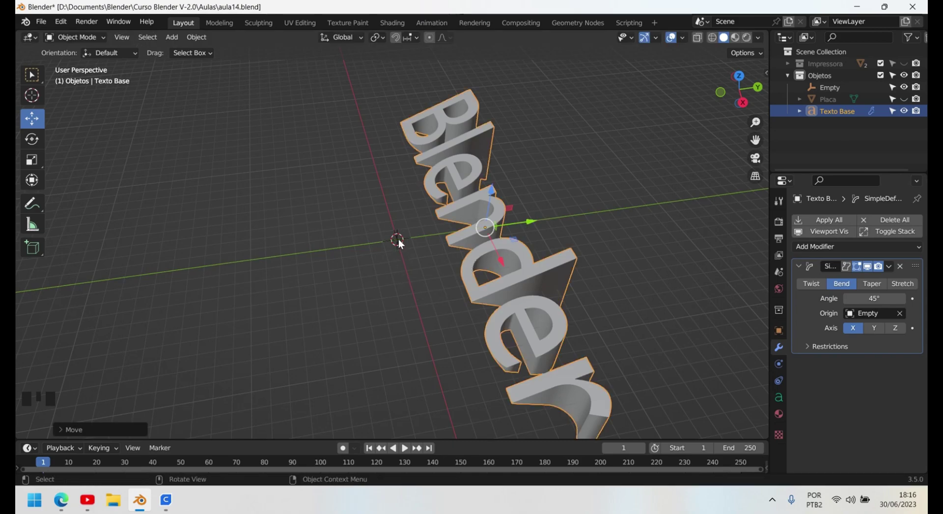
Step: Raise the Empty in Right orthographic view, checking the text's shape in between
left_click(404, 244)
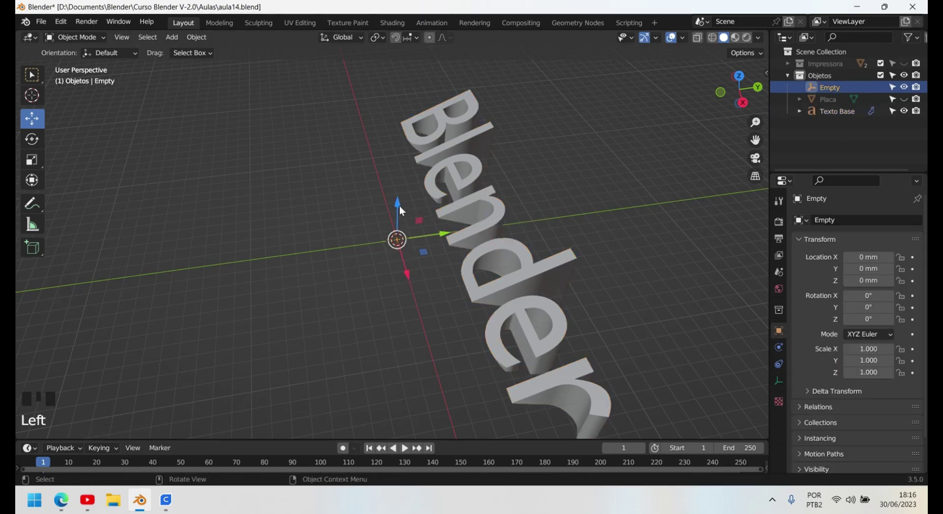
left_click(404, 208)
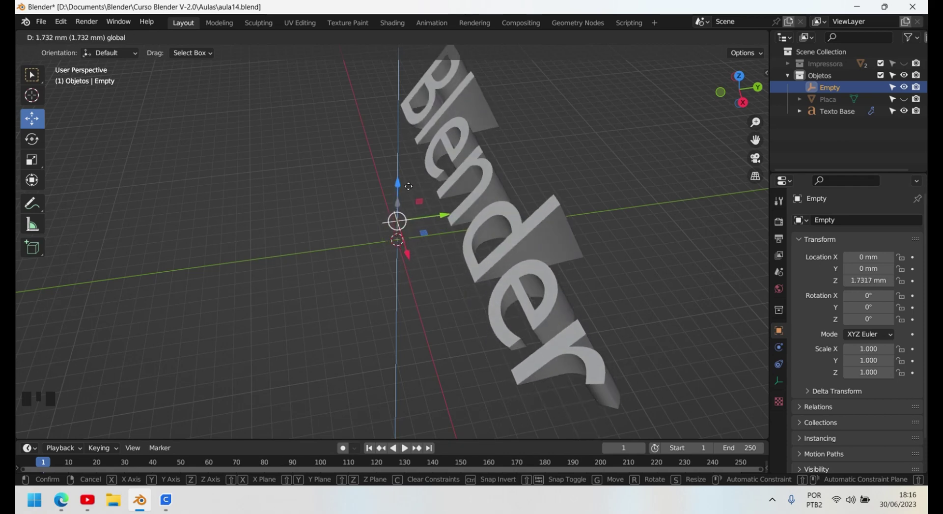
key("KP_3")
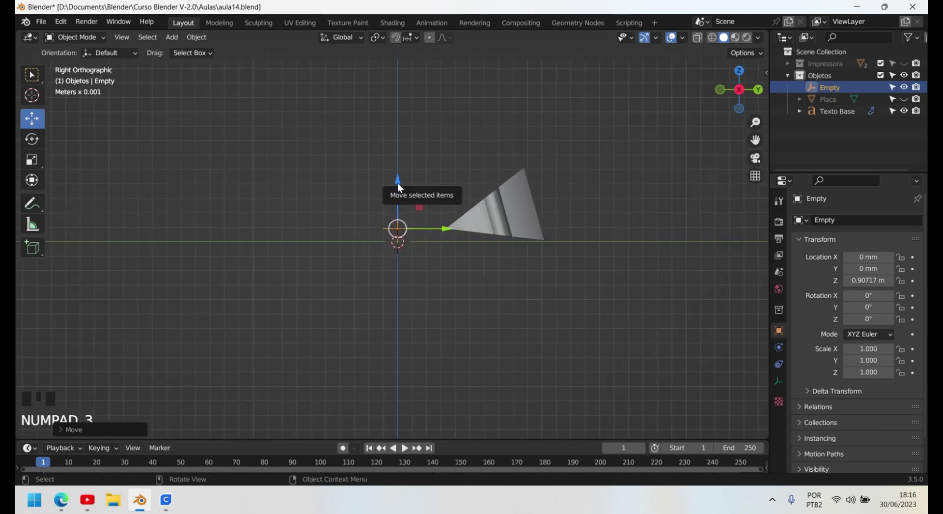
left_click(402, 183)
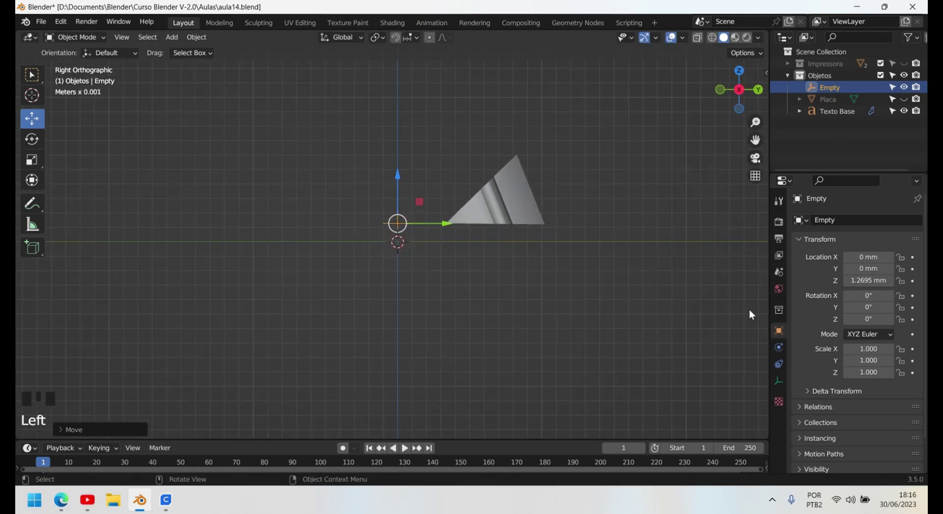
left_click(500, 204)
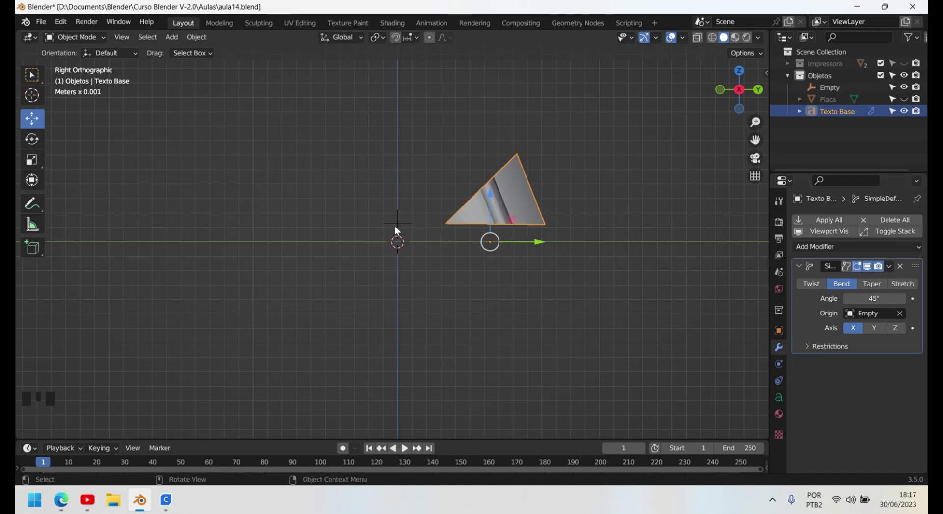
left_click(398, 251)
left_click(400, 236)
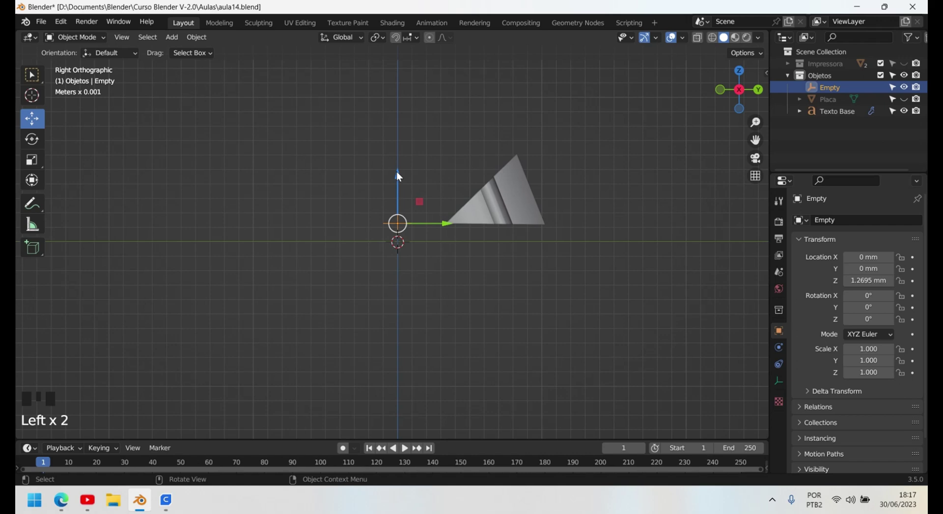
left_click(401, 176)
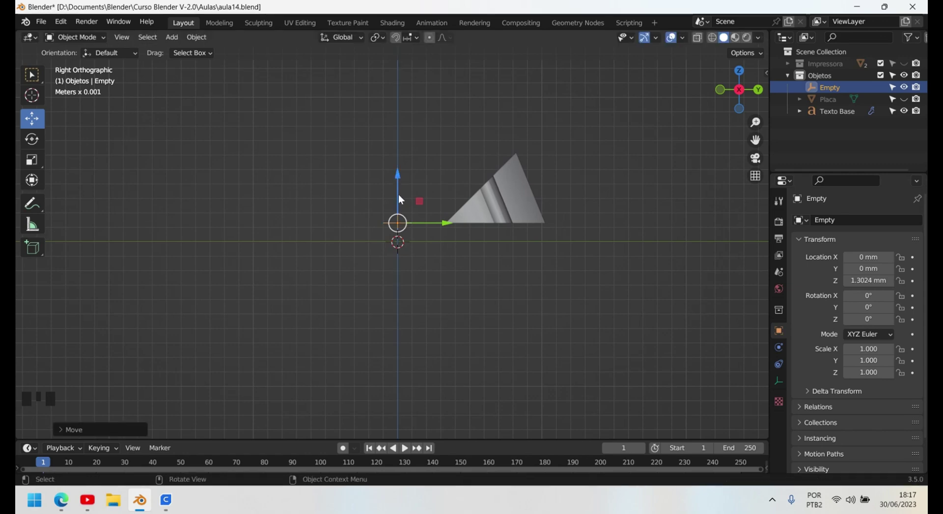
Step: Select Texto Base and set its Simple Deform bend angle to 90° around the Empty
scroll("up", 3)
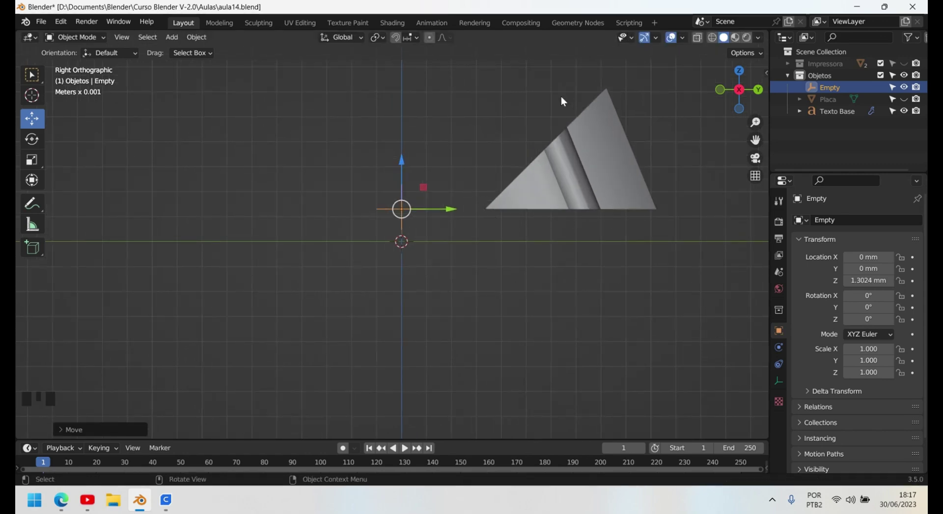
left_click_drag(435, 212, 492, 249)
scroll("down", 3)
left_click_drag(431, 277, 326, 180)
left_click(326, 180)
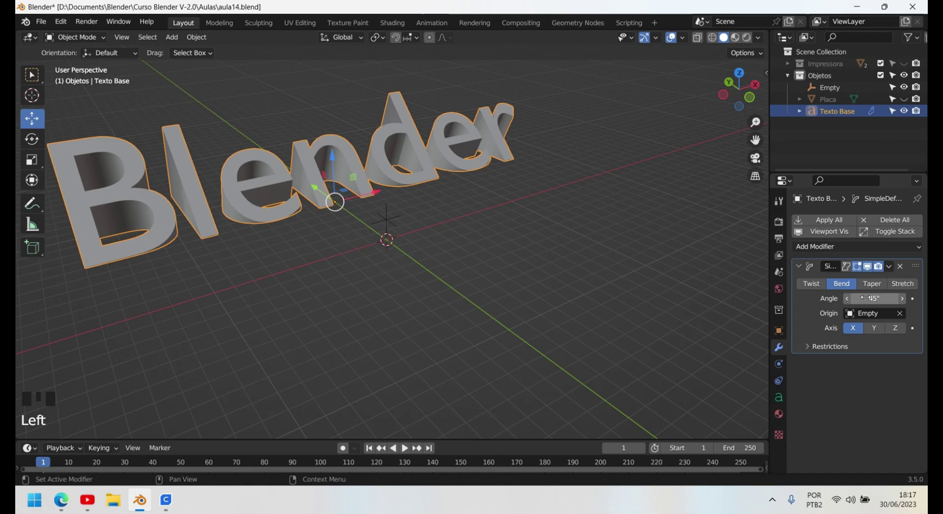
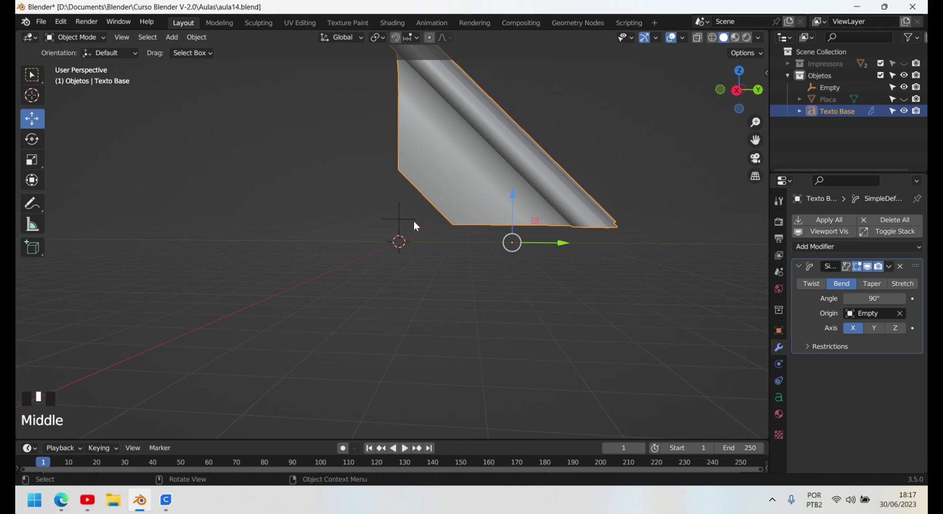
scroll("down", 3)
left_click_drag(365, 255, 450, 160)
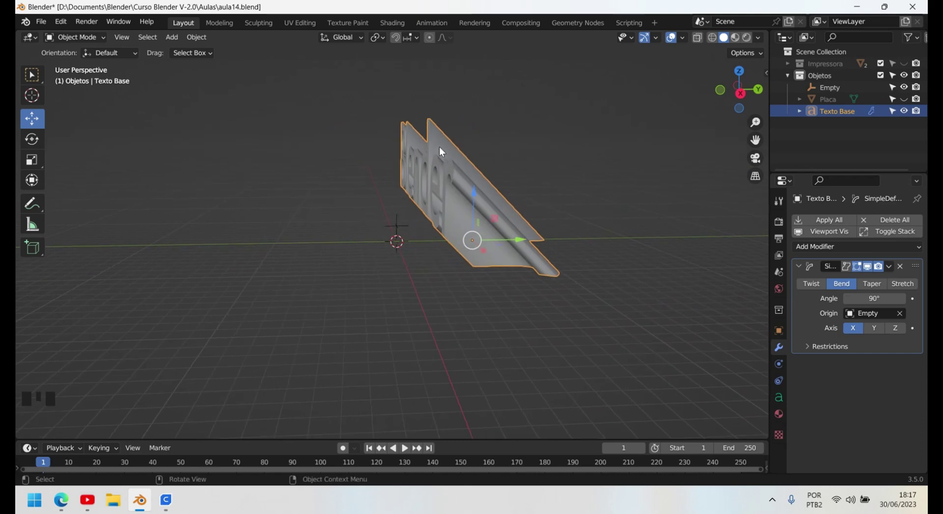
Step: Move the text in side view relative to the bend origin until it folds into an upright wedge
left_click(527, 239)
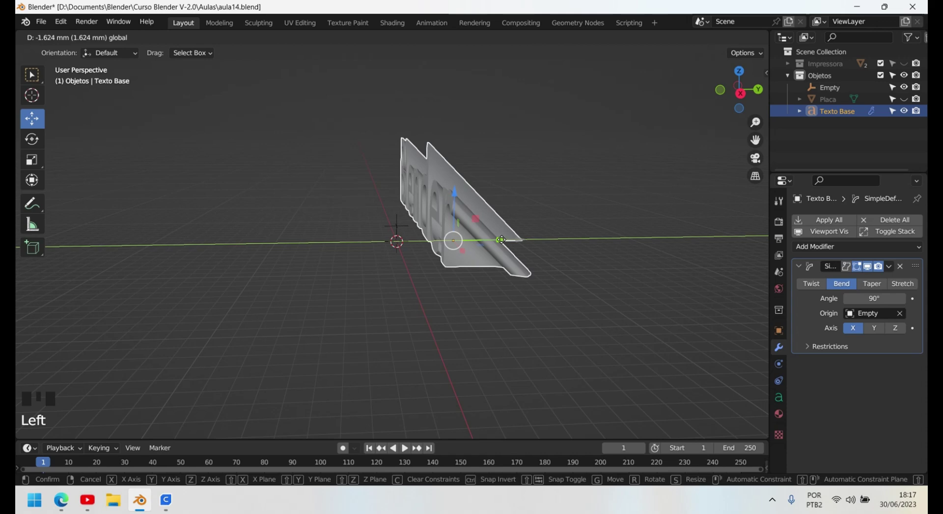
key("KP_3")
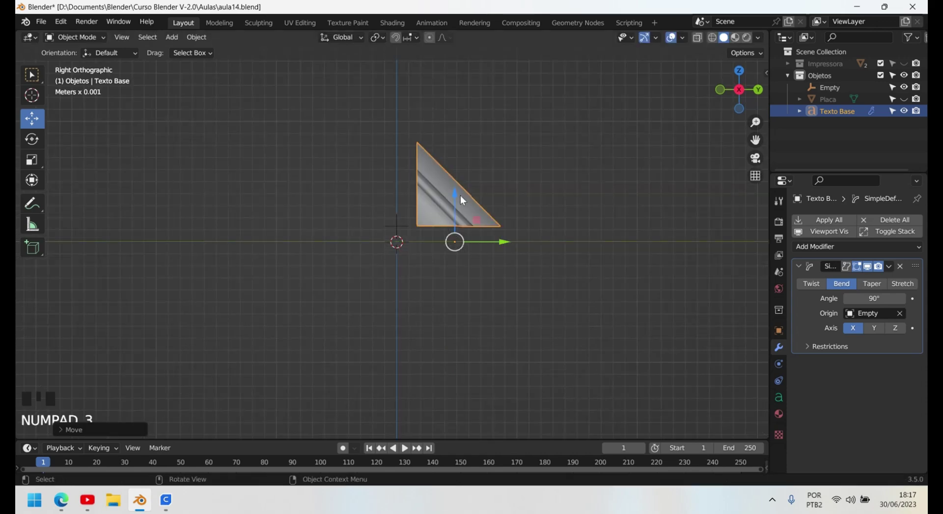
left_click(457, 195)
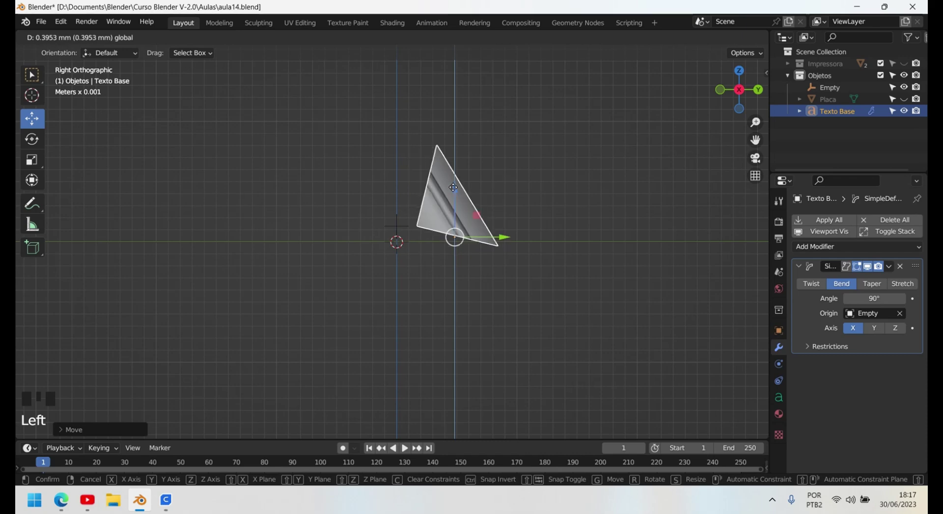
scroll("up", 3)
left_click(554, 245)
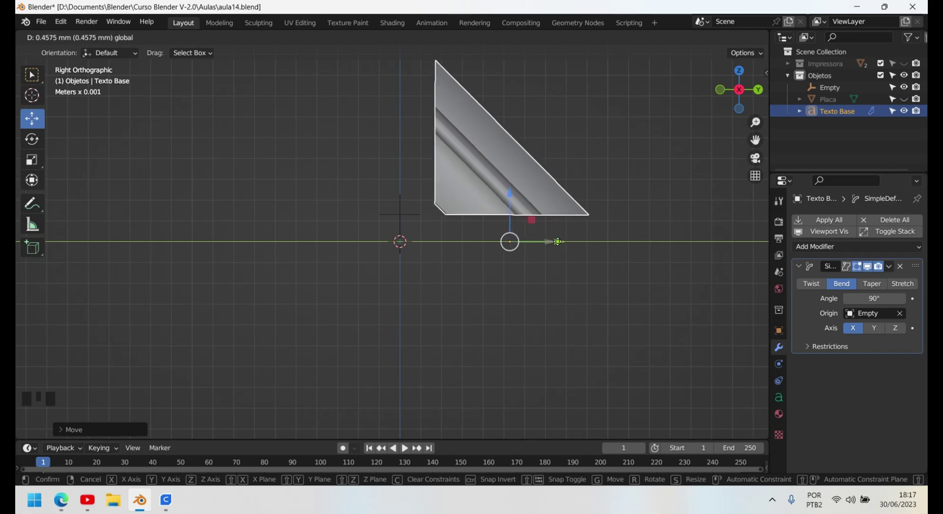
left_click_drag(387, 315, 484, 336)
scroll("down", 3)
left_click_drag(215, 204, 845, 292)
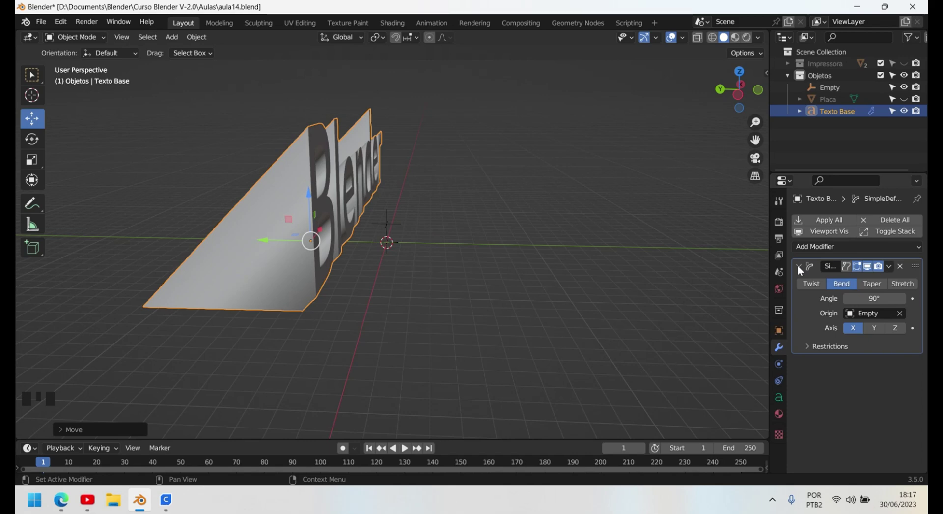
left_click_drag(801, 271, 243, 381)
scroll("down", 3)
left_click_drag(268, 364, 807, 272)
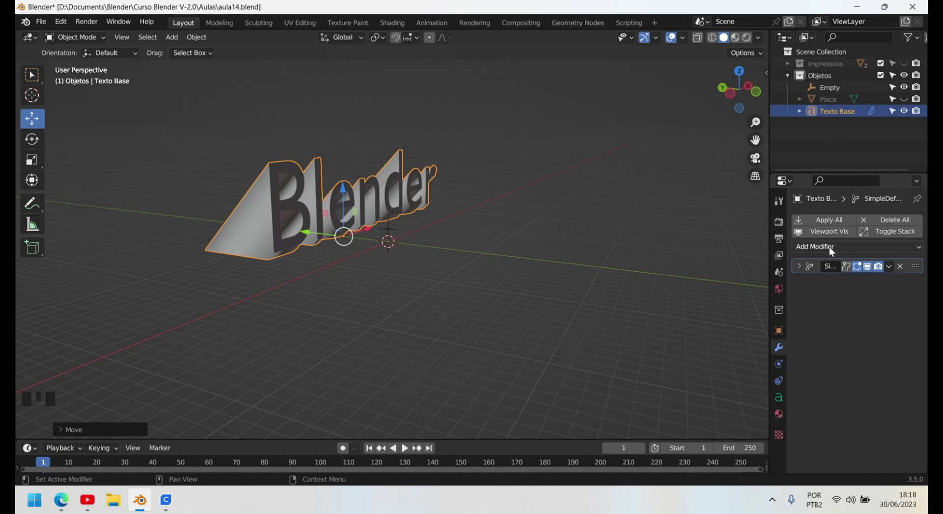
Step: Add a Subdivision Surface modifier set to Simple with 4 viewport levels
left_click_drag(922, 251, 819, 102)
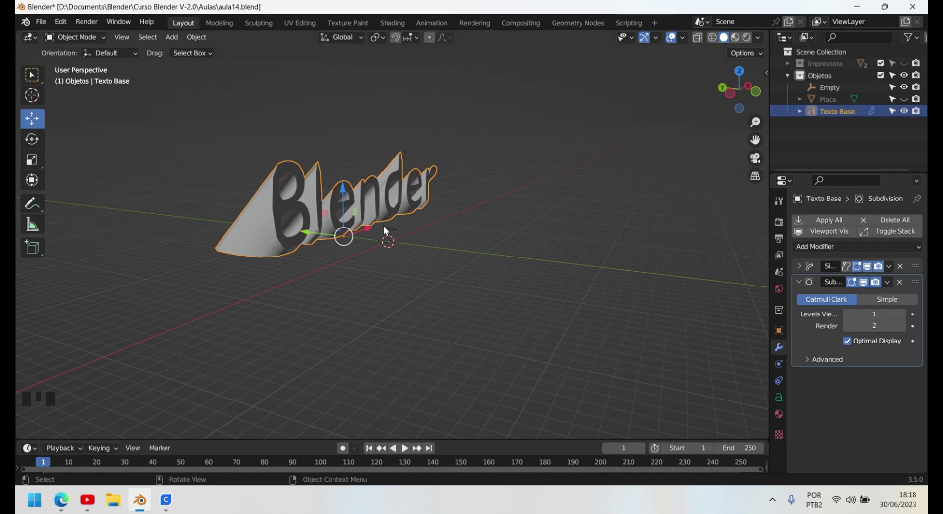
left_click_drag(284, 286, 363, 275)
scroll("up", 3)
left_click_drag(268, 259, 905, 319)
left_click_drag(904, 319, 287, 282)
left_click_drag(287, 282, 907, 318)
left_click_drag(906, 319, 575, 314)
left_click_drag(575, 314, 891, 304)
left_click(890, 304)
left_click_drag(313, 309, 288, 313)
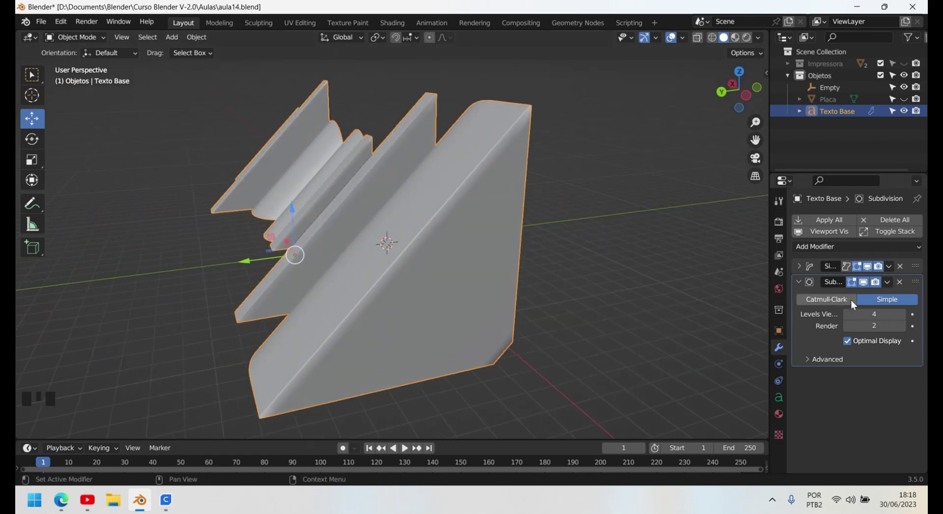
Step: Expand and collapse the modifier panels, then view the smoothed word from the front
left_click_drag(800, 271, 881, 284)
left_click(881, 284)
left_click(908, 290)
left_click(840, 289)
left_click(816, 288)
left_click(842, 286)
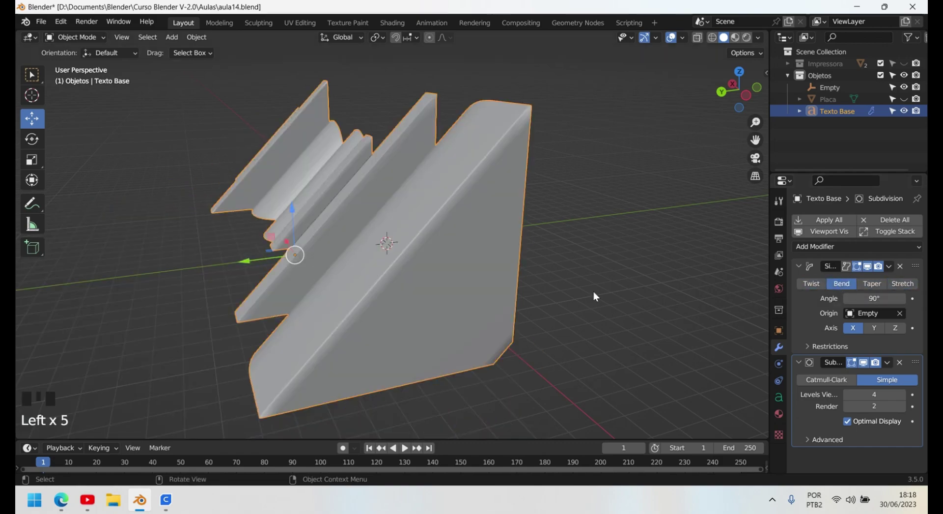
scroll("down", 3)
left_click_drag(481, 303, 196, 286)
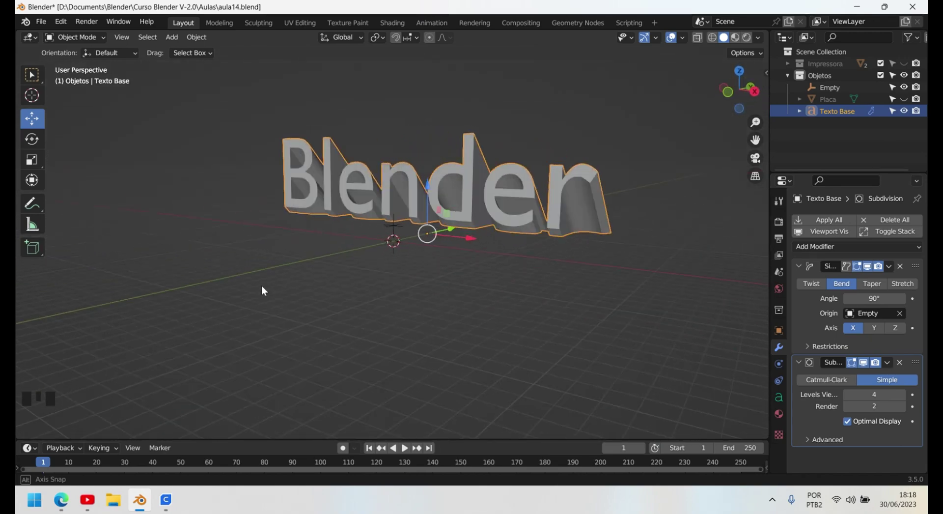
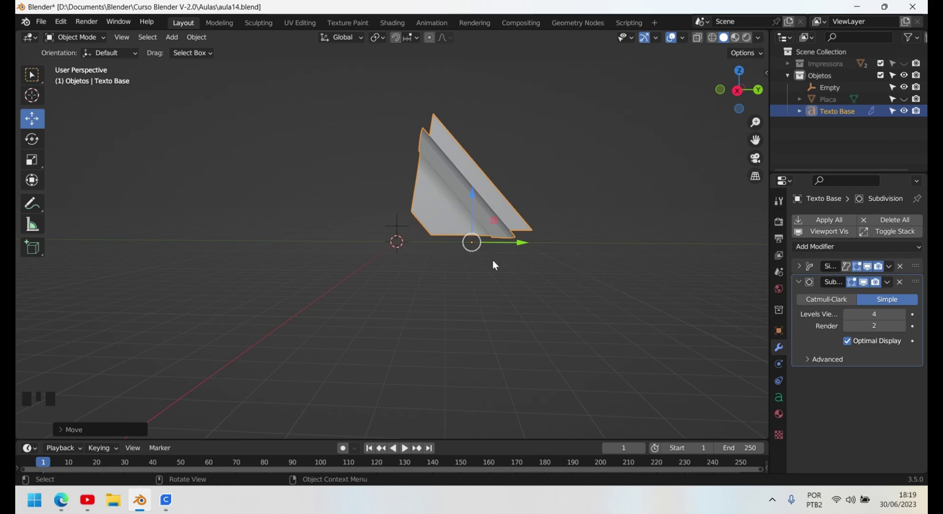
Step: Ease the bend angle to 81.3° and nudge the text toward the Empty in side view
left_click_drag(804, 283, 430, 252)
key("KP_3")
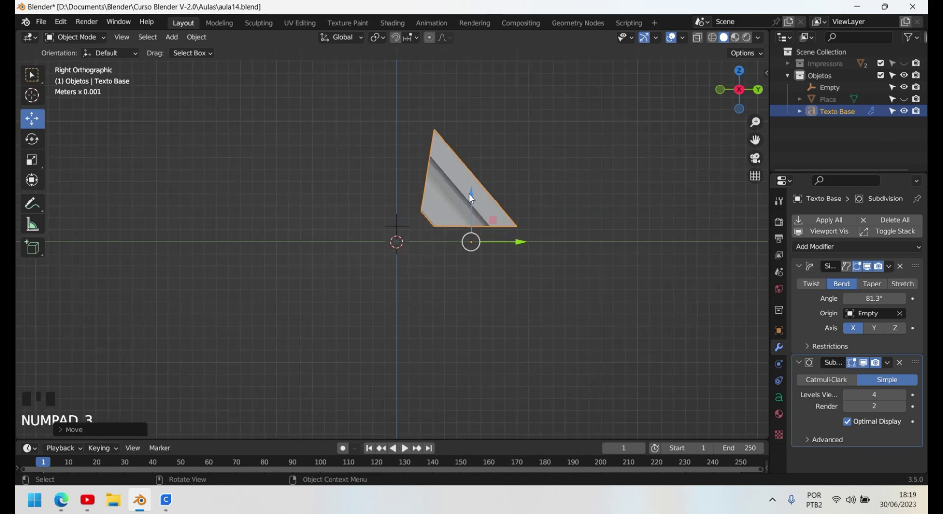
left_click(476, 199)
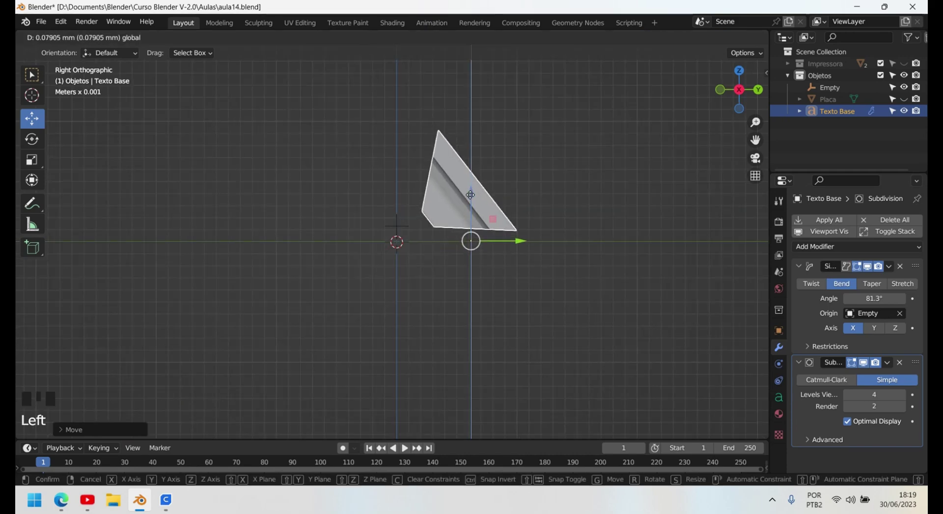
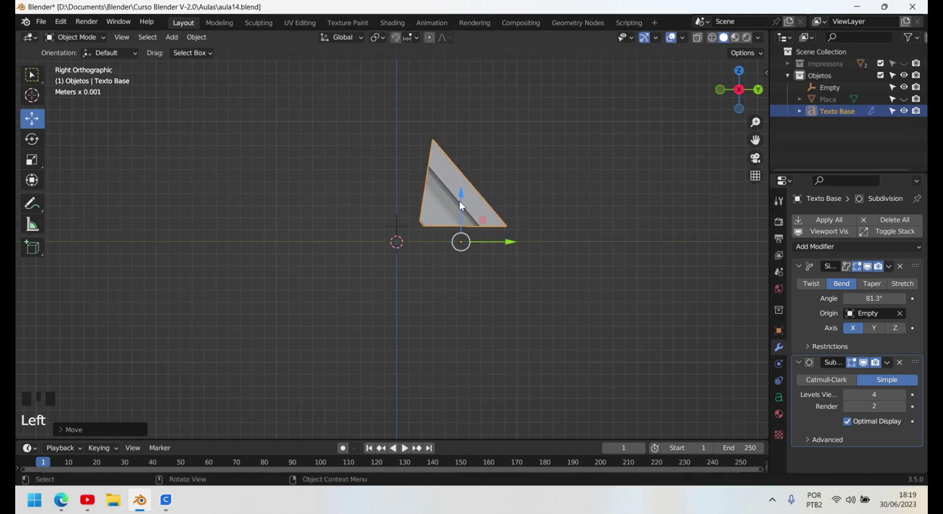
scroll("up", 3)
scroll("up", 3)
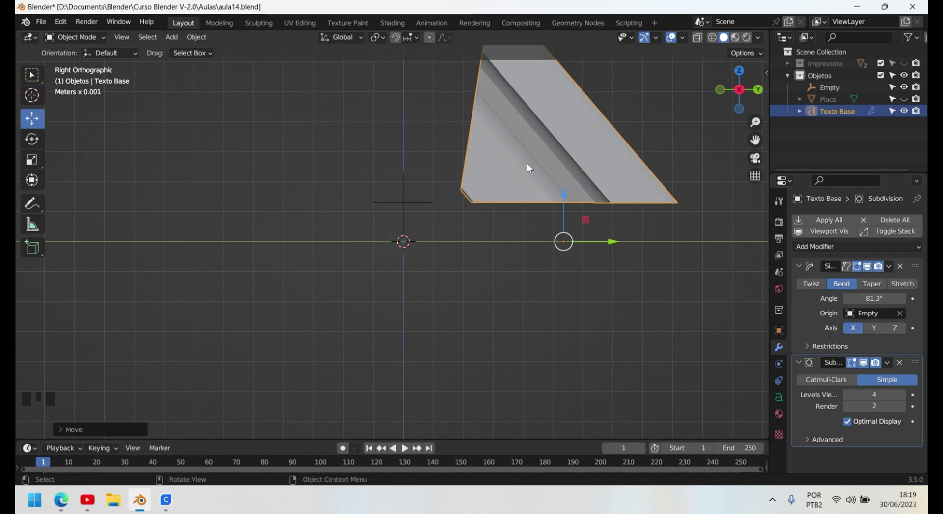
left_click(568, 196)
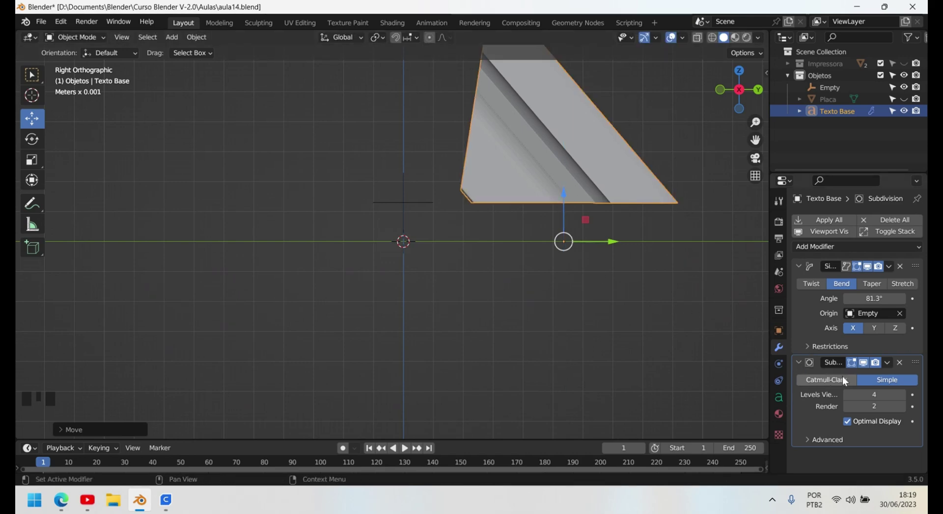
scroll("down", 3)
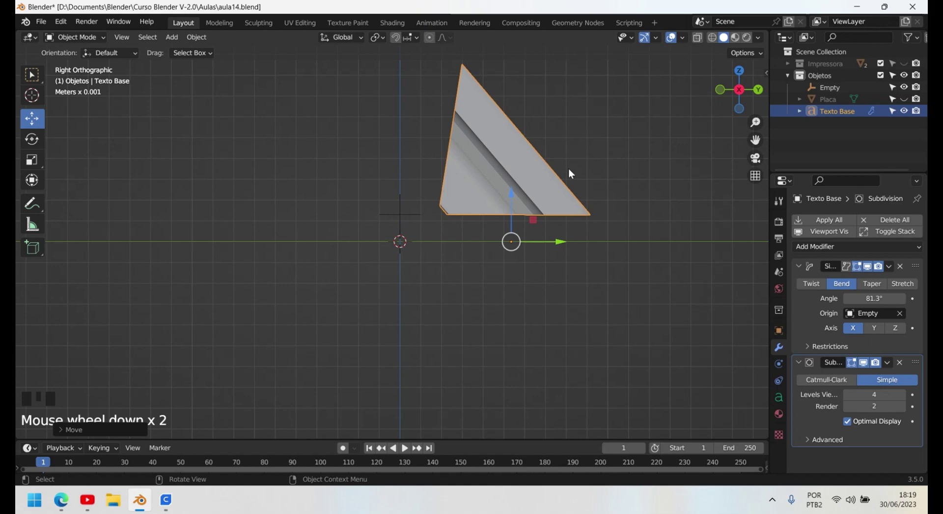
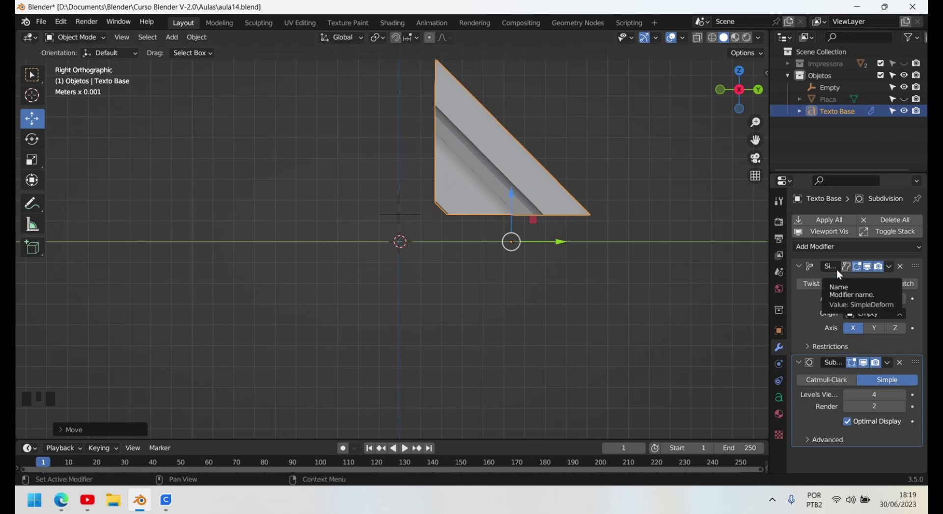
Step: Move the Subdivision modifier above the bend in the stack and inspect the rounded letters
left_click_drag(803, 270, 914, 266)
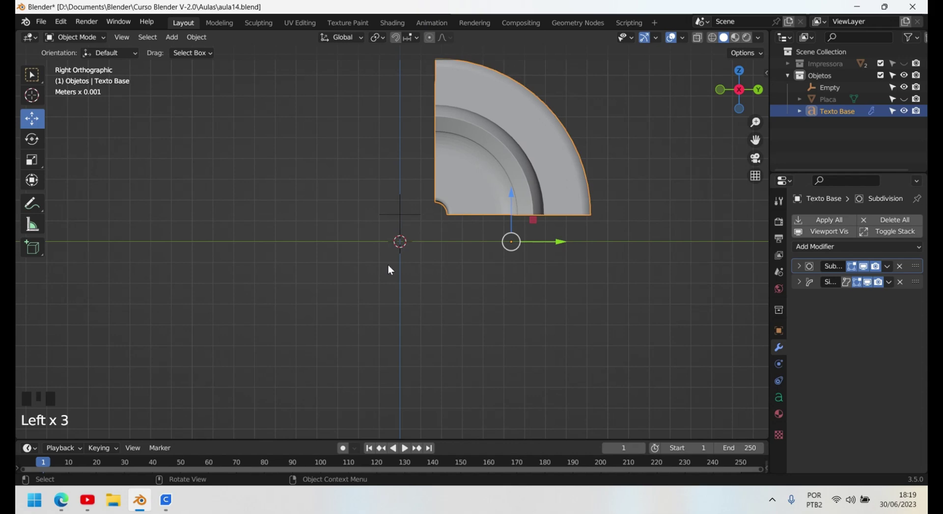
scroll("down", 3)
left_click_drag(399, 278, 573, 160)
left_click_drag(572, 161, 291, 309)
left_click_drag(290, 309, 837, 288)
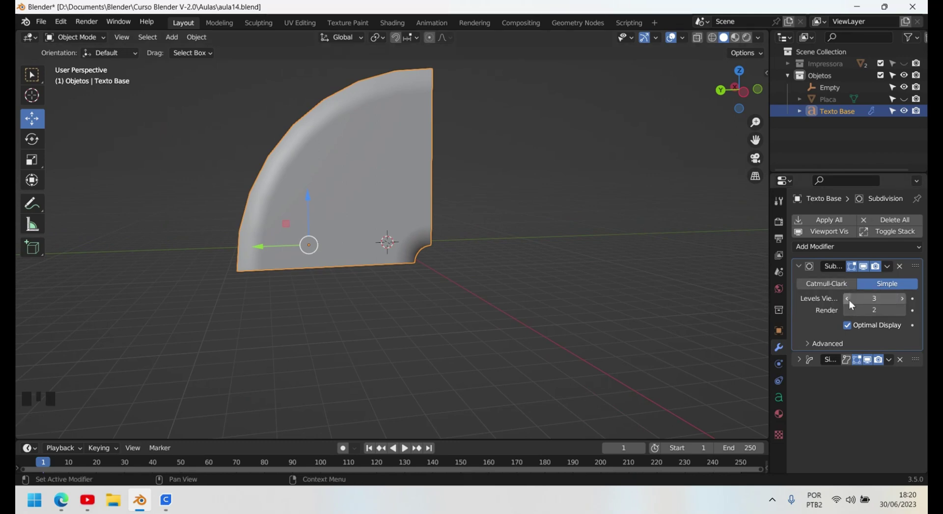
left_click_drag(853, 302, 834, 287)
left_click_drag(576, 282, 442, 155)
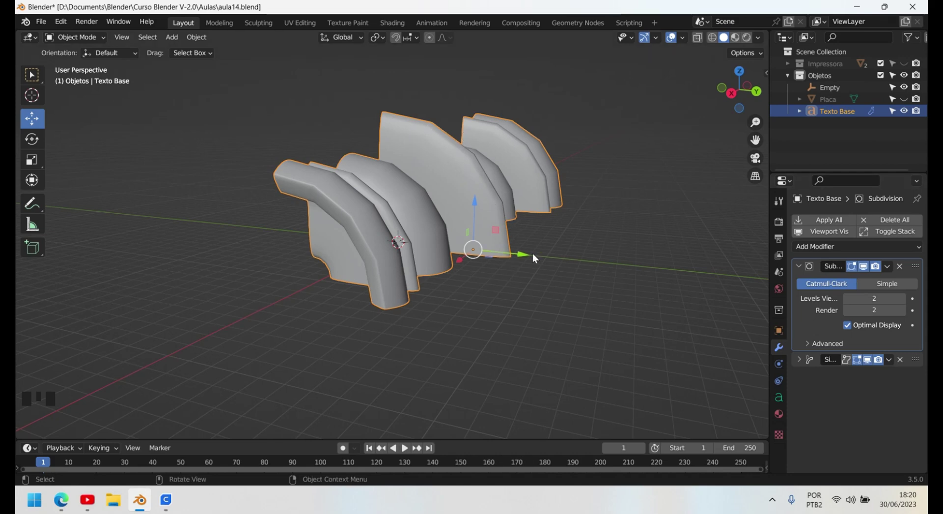
Step: Set viewport subdivision to 3 levels and keep Catmull-Clark smoothing
left_click(908, 300)
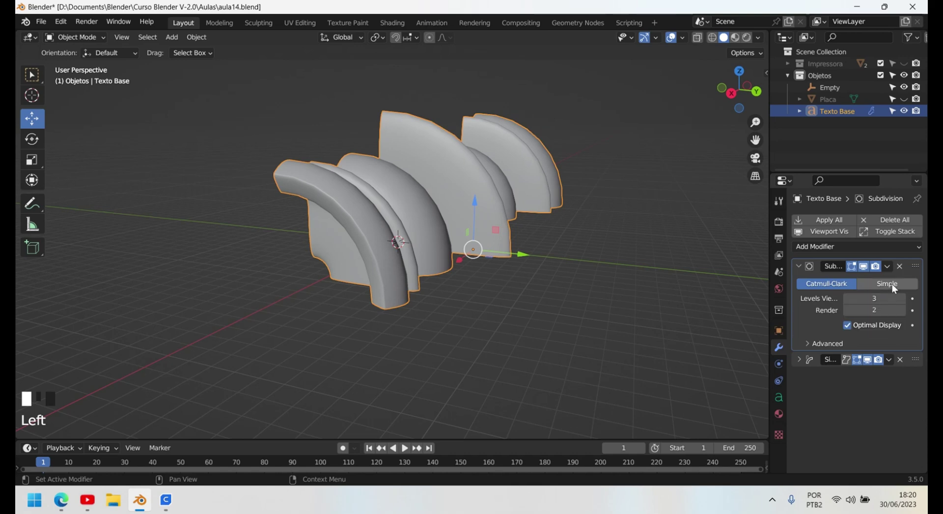
left_click_drag(413, 318, 589, 253)
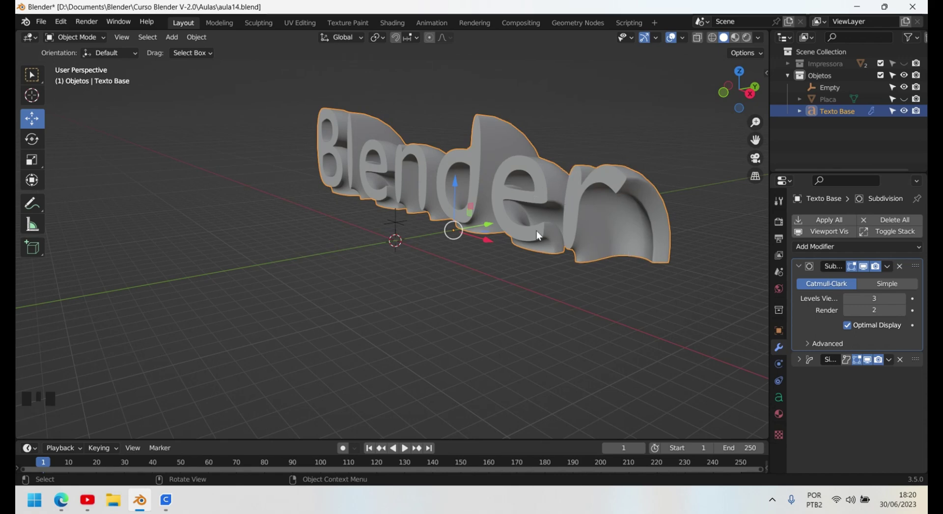
left_click_drag(553, 241, 904, 289)
left_click(904, 288)
left_click_drag(534, 273, 817, 285)
left_click(817, 285)
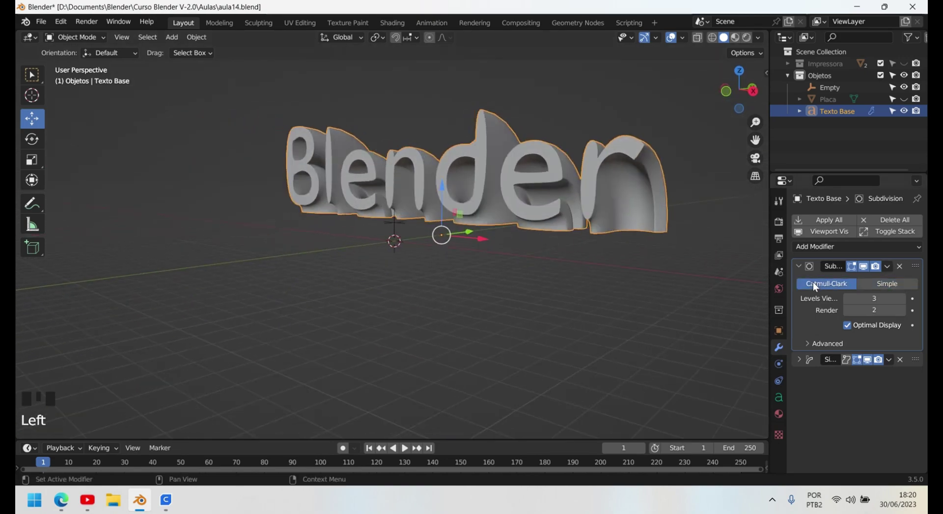
left_click(892, 288)
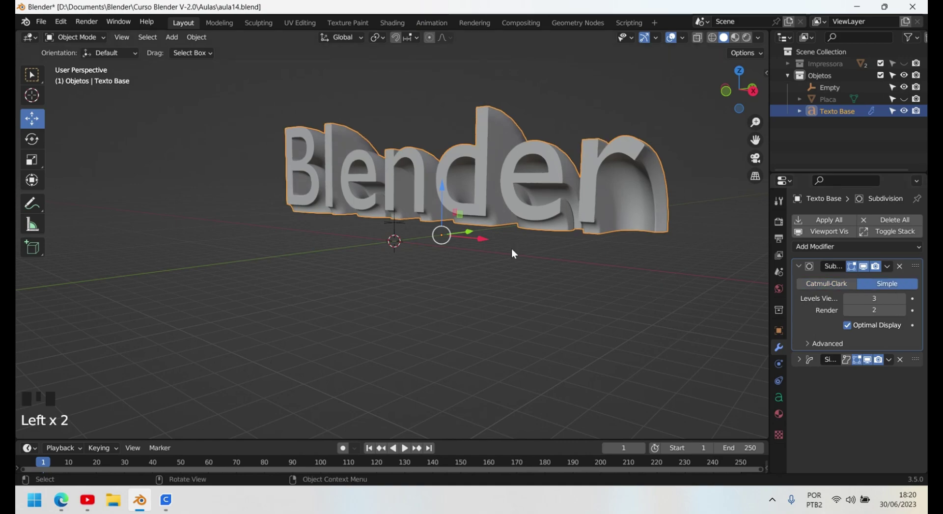
Step: Raise viewport subdivision back to 4 levels and view the gently curved word from the front
scroll("up", 3)
scroll("down", 3)
scroll("up", 3)
left_click_drag(334, 272, 425, 271)
scroll("down", 3)
left_click_drag(284, 253, 388, 277)
left_click(905, 301)
left_click_drag(300, 256, 415, 267)
scroll("down", 3)
left_click_drag(426, 282, 417, 213)
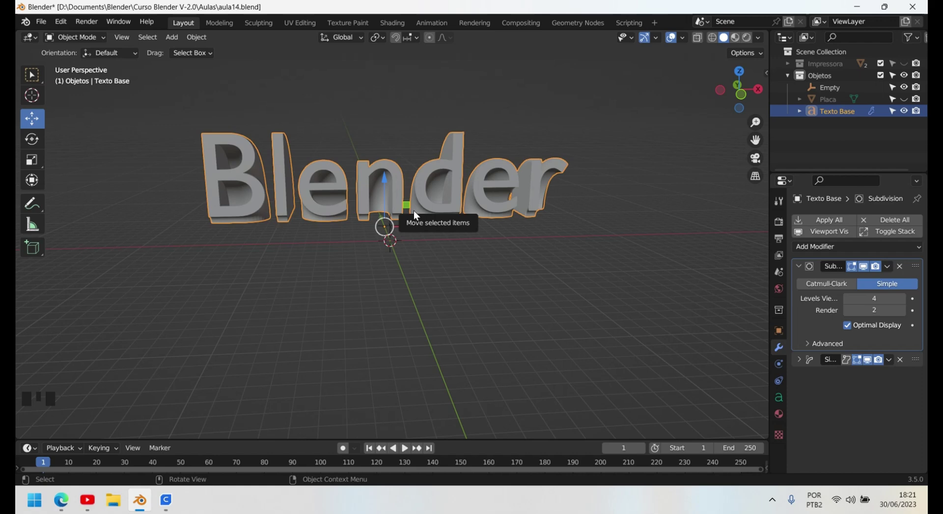
Step: Add a cube and, in front wireframe view, flatten it and stretch it along the text's length
left_click(420, 285)
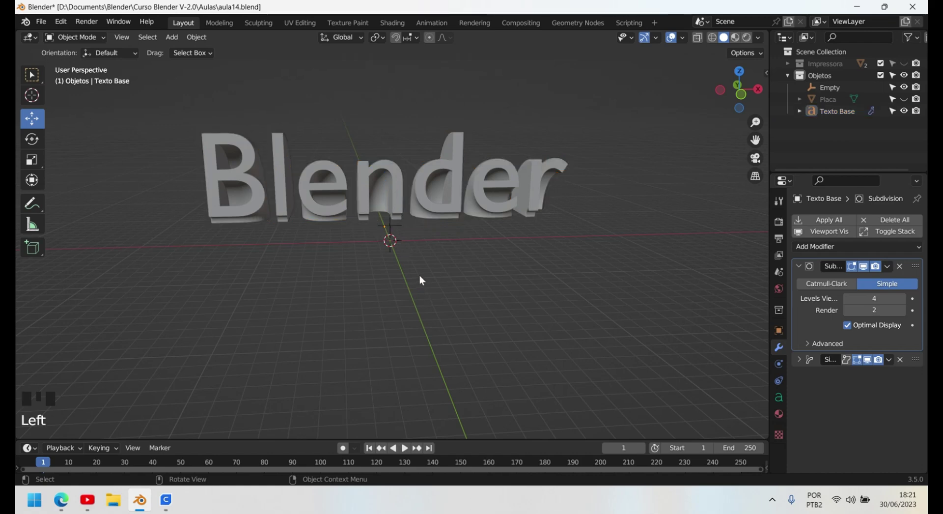
key("shift+a")
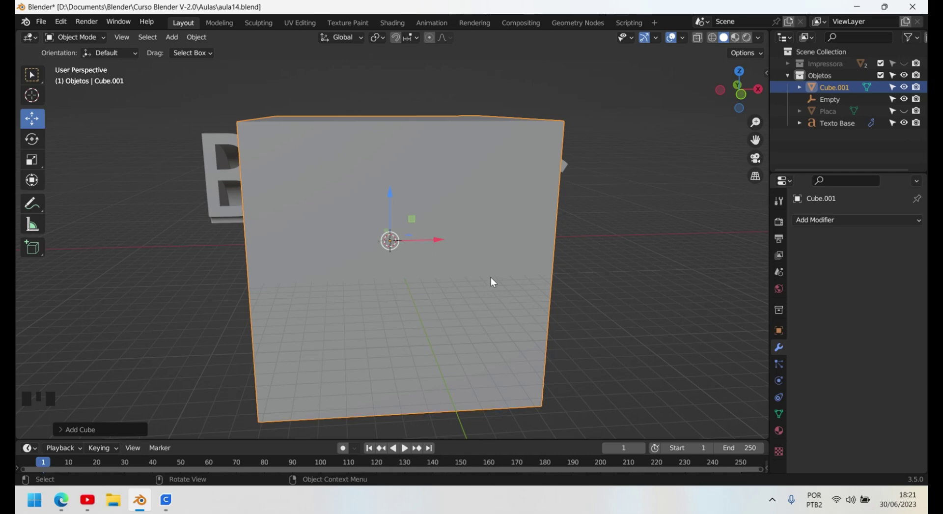
key("KP_1")
left_click(721, 37)
key("s")
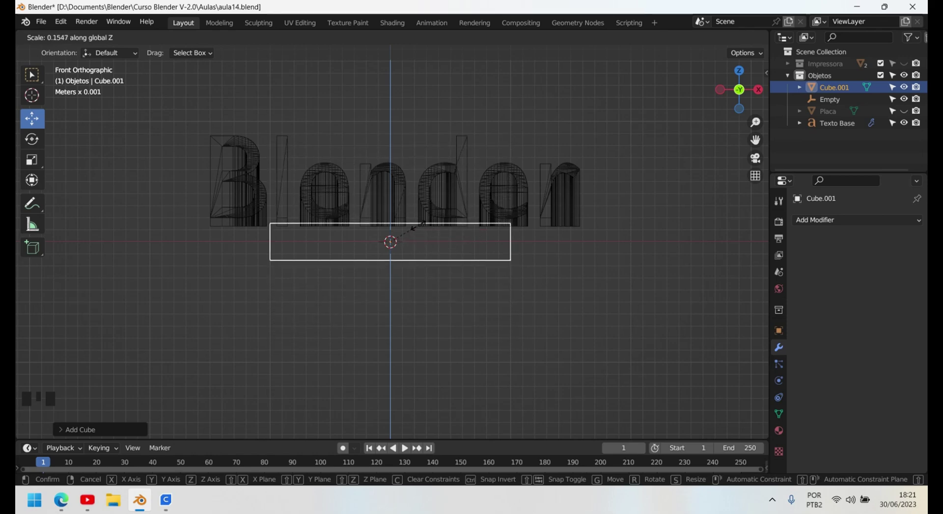
key("s")
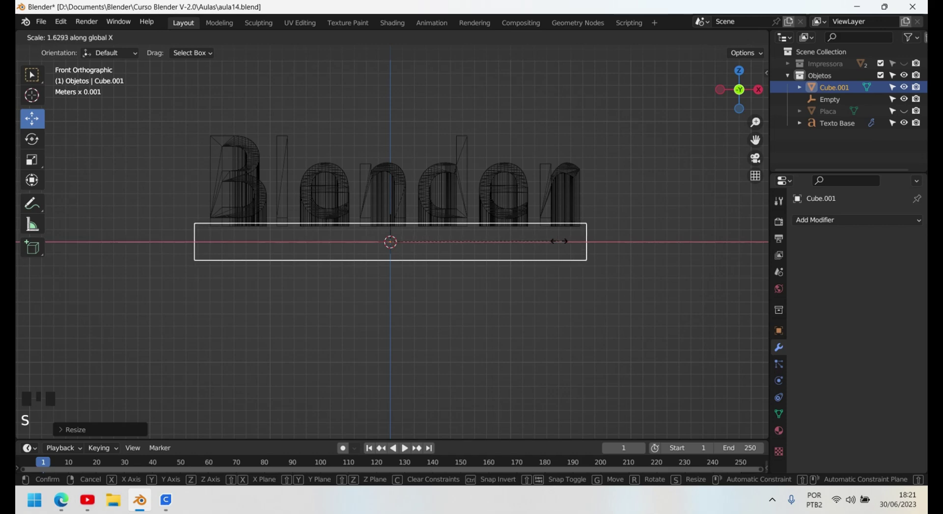
scroll("up", 3)
left_click(407, 153)
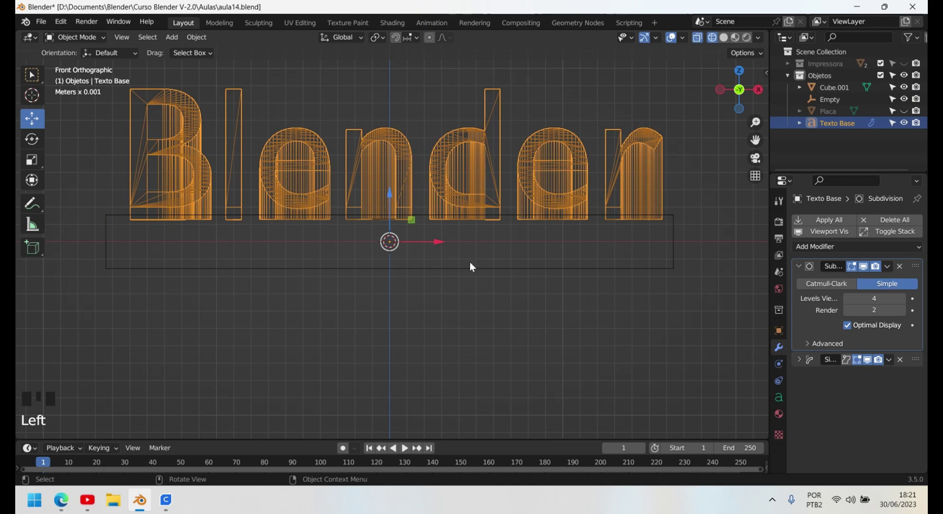
left_click(459, 273)
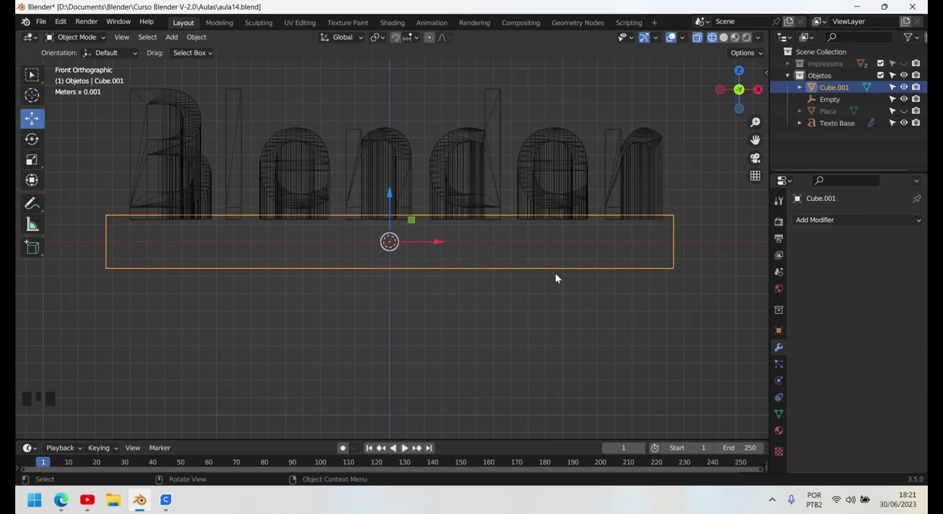
Step: From the side view, thin the slab front to back so it fits under the letters as a base
key("KP_3")
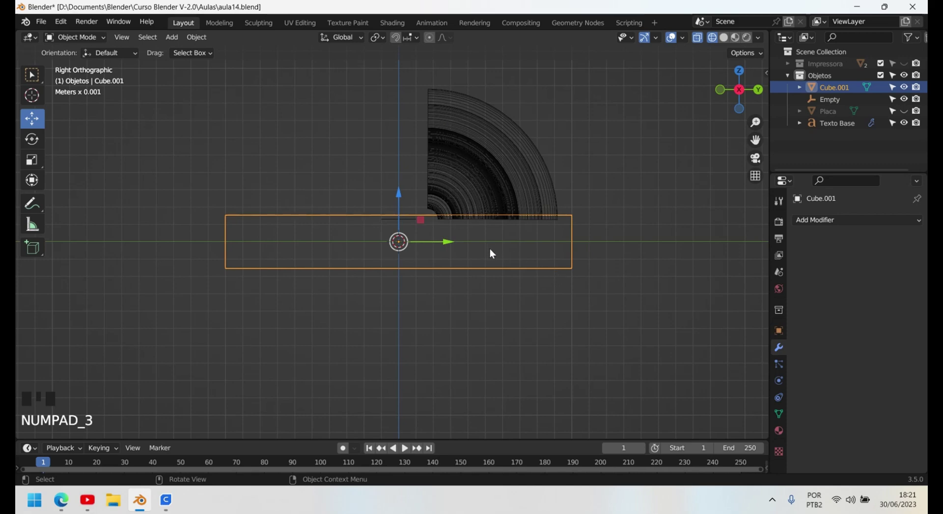
key("s")
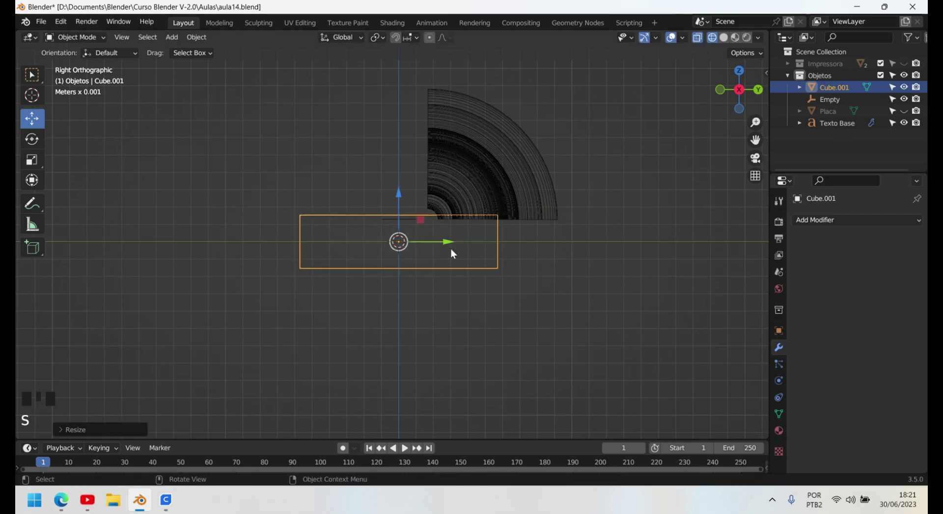
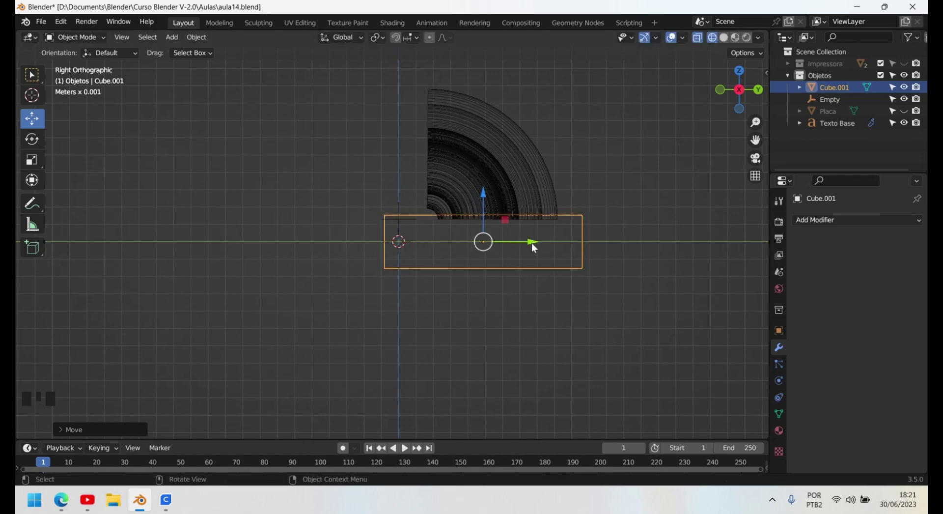
key("s")
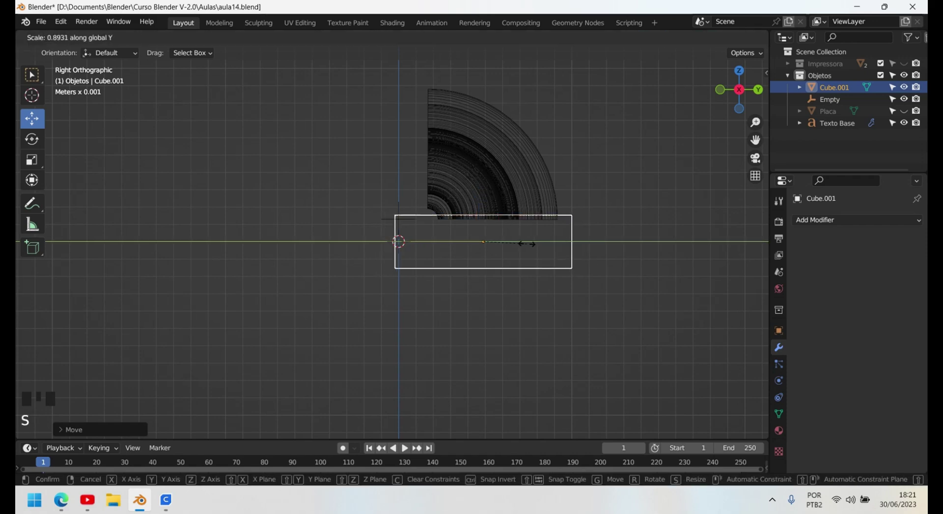
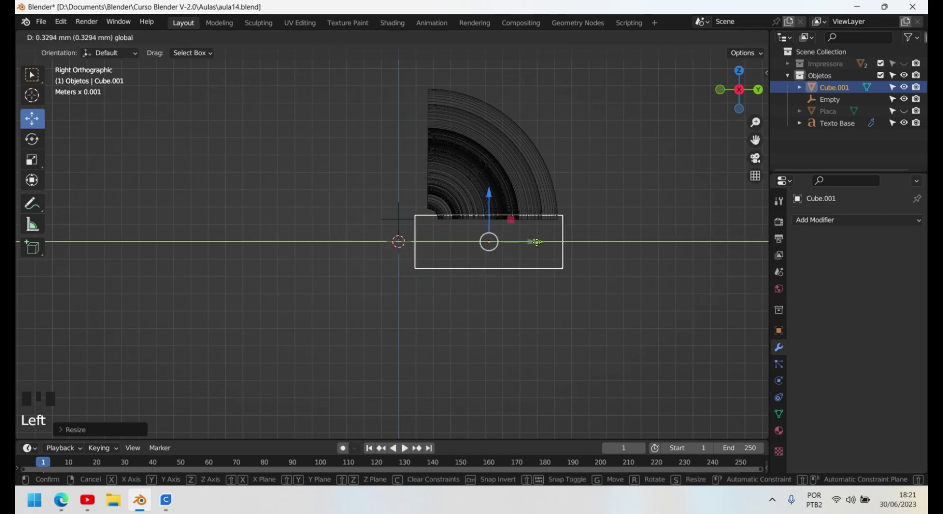
left_click_drag(416, 306, 527, 345)
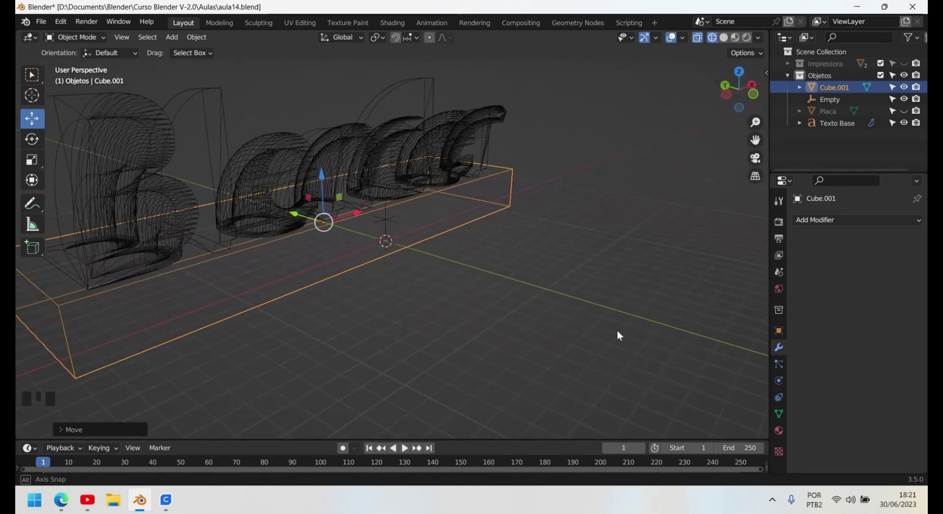
left_click(732, 40)
left_click_drag(379, 270, 554, 245)
scroll("down", 3)
left_click_drag(428, 286, 414, 274)
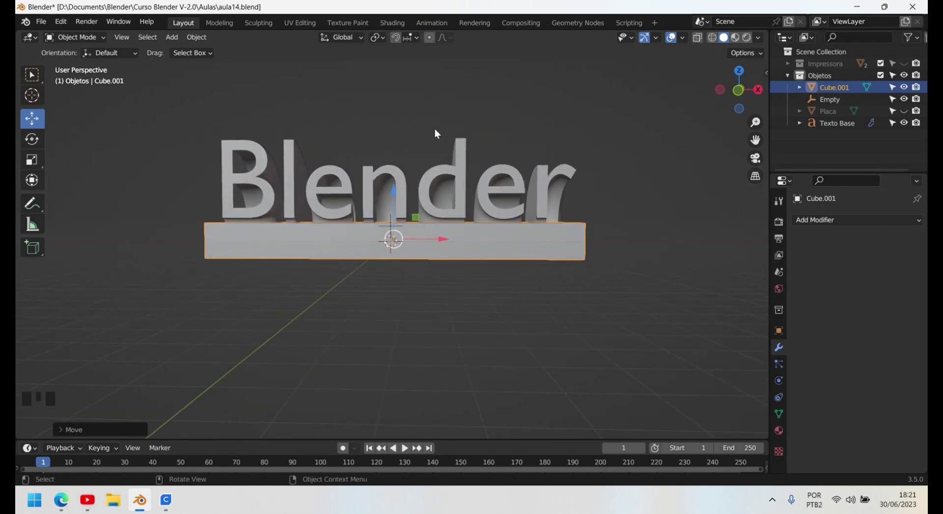
scroll("down", 3)
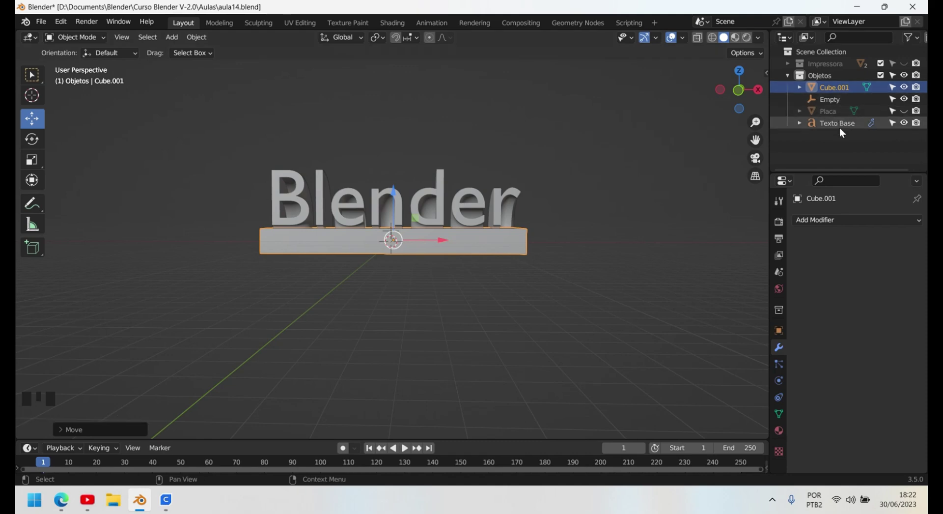
Step: Duplicate Texto Base in place, rename the copy Texto Final and hide the original
left_click(844, 129)
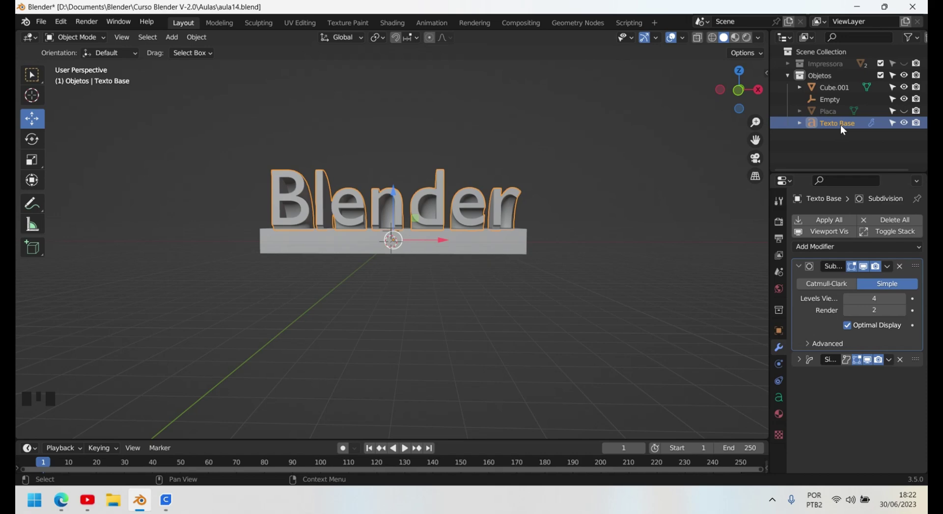
key("shift+d")
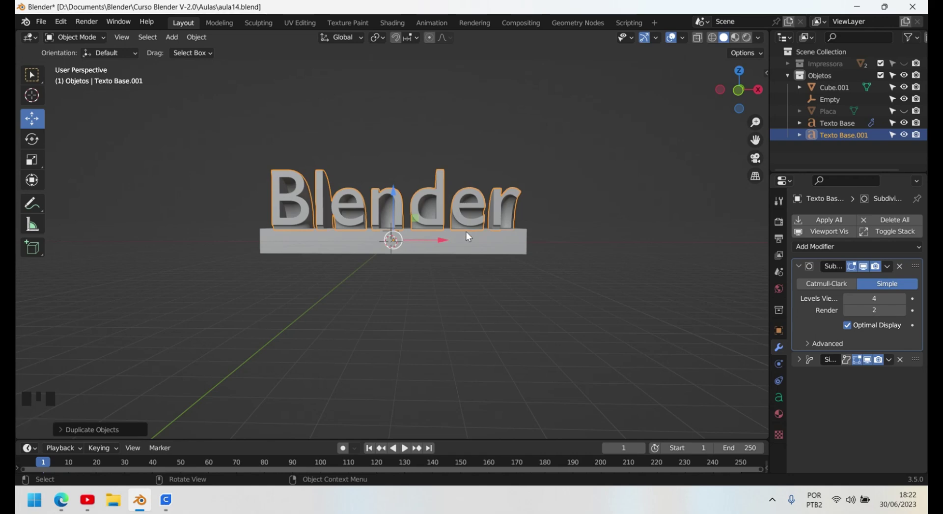
left_click(849, 132)
left_click(849, 140)
left_click(848, 125)
left_click(855, 140)
left_click(851, 127)
double_click(856, 140)
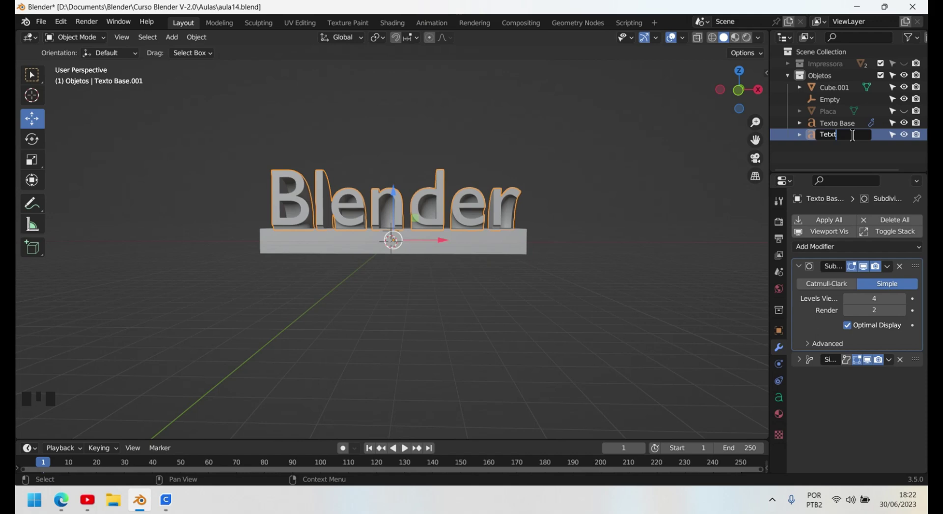
key("BackSpace")
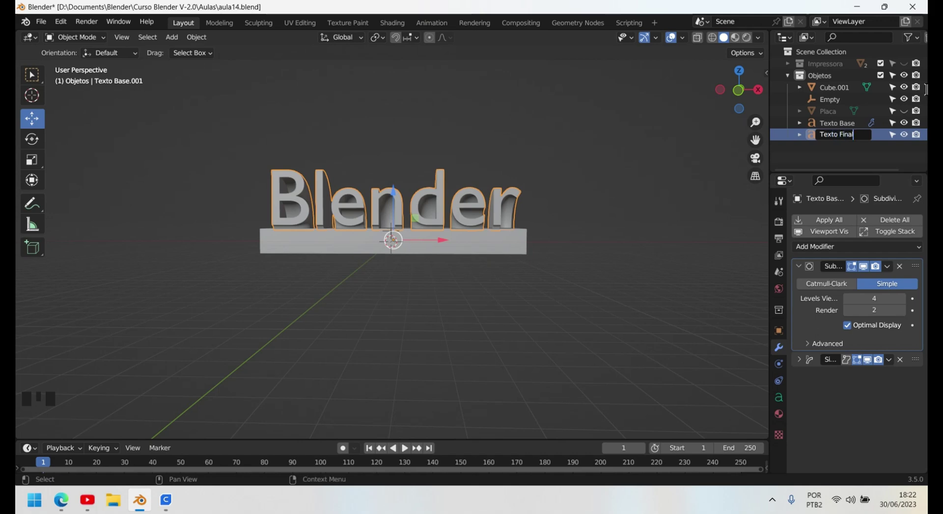
left_click(911, 125)
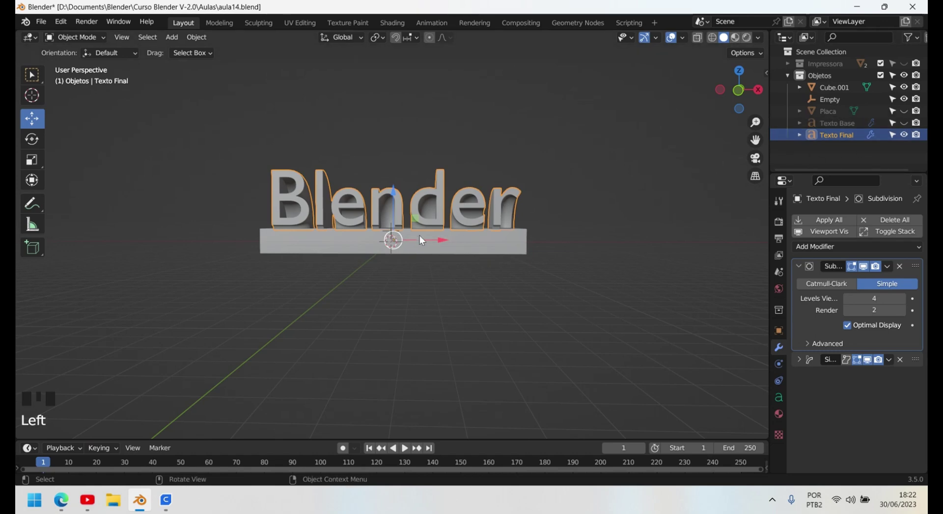
Step: Convert Texto Final to a mesh and add the slab Cube.001 to the selection
scroll("up", 3)
left_click(458, 203)
left_click(459, 186)
left_click_drag(433, 185, 339, 298)
left_click_drag(338, 298, 375, 172)
left_click(375, 172)
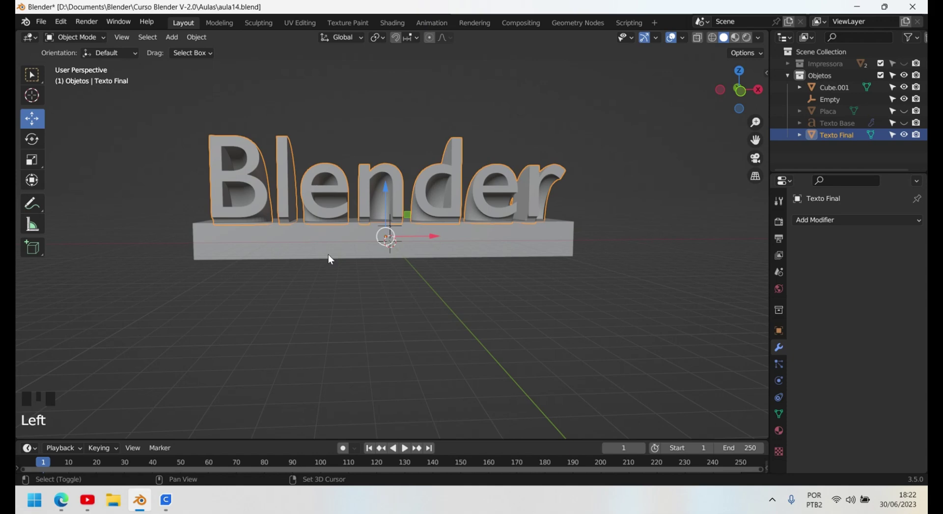
left_click(331, 258)
Step: Union the slab and Texto Final with Bool Tool's Auto Boolean and rename the result Placa
key("n")
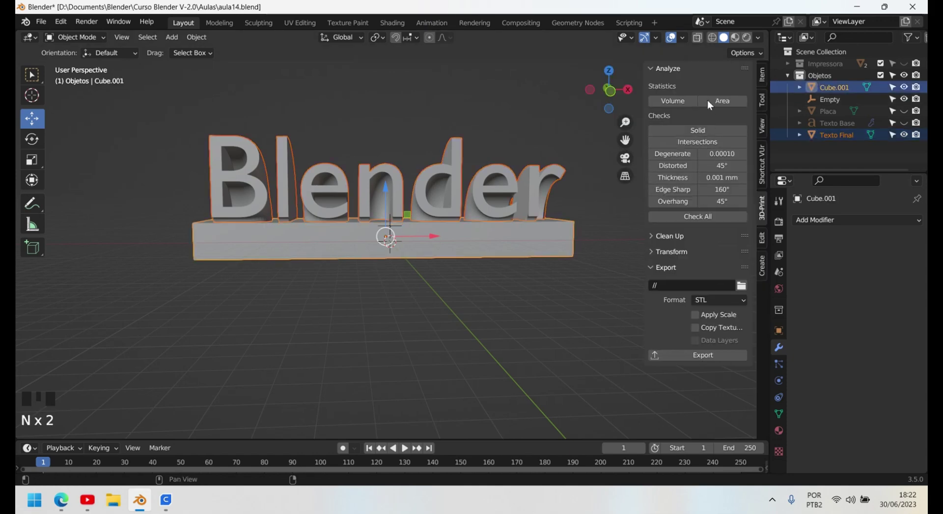
left_click(768, 243)
left_click(711, 111)
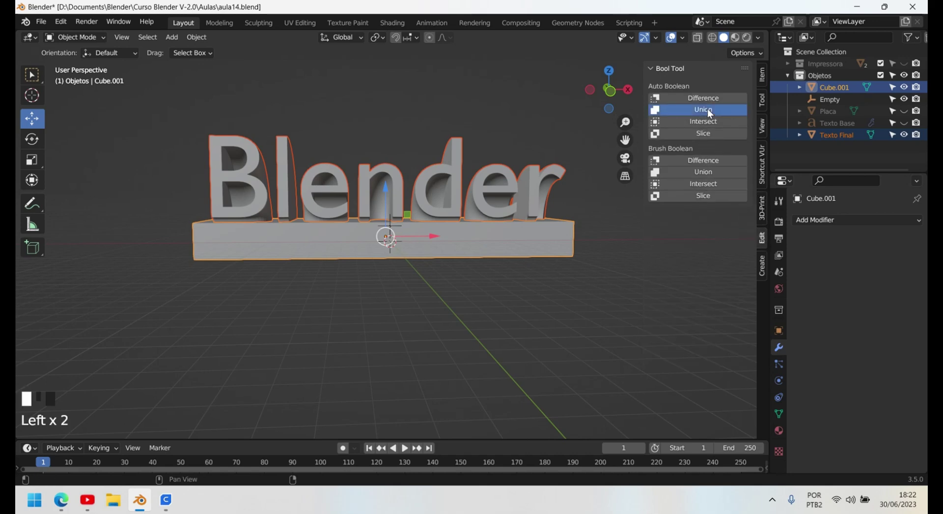
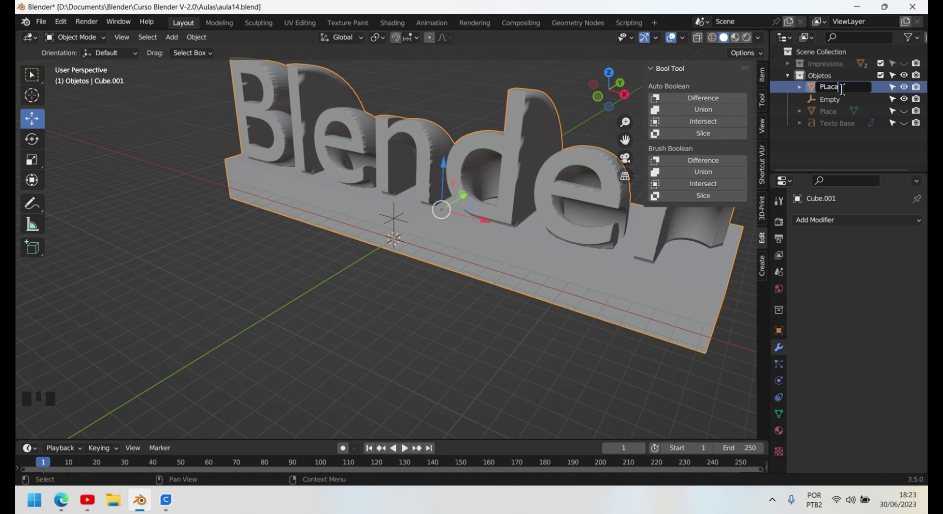
key("BackSpace")
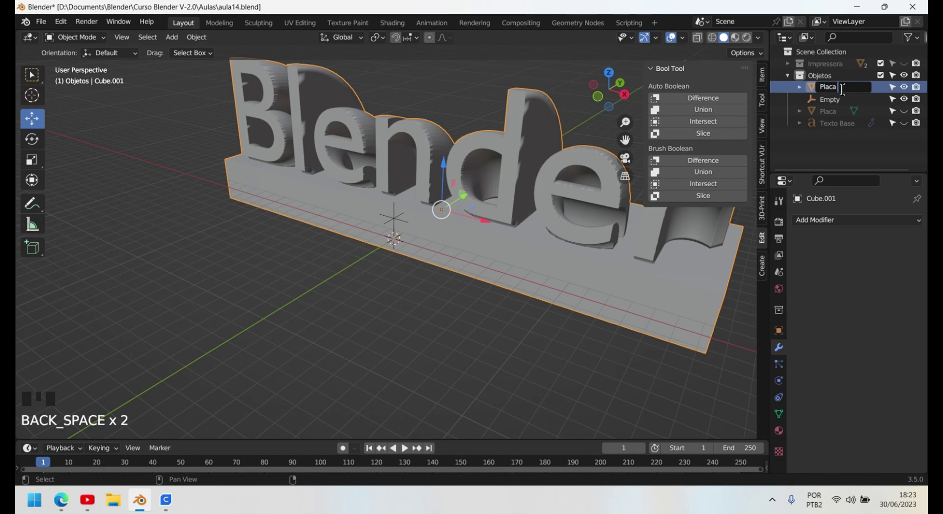
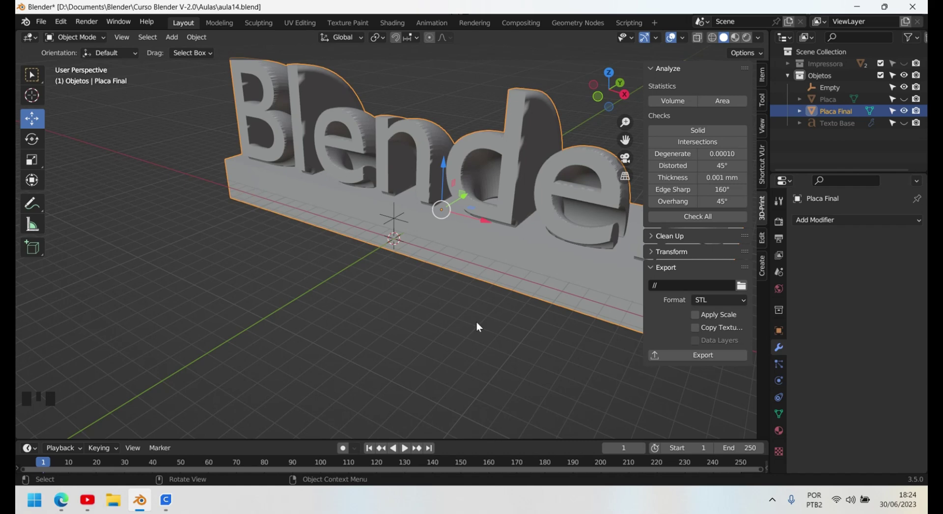
Step: Select Placa Final and scale it up to 150 mm wide in the Item sidebar
left_click(475, 318)
left_click(494, 258)
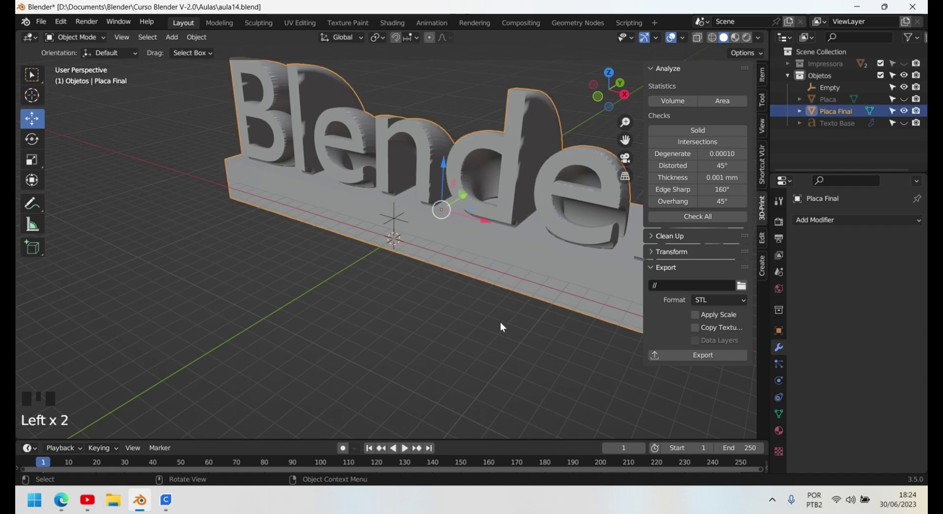
key("n")
left_click(768, 76)
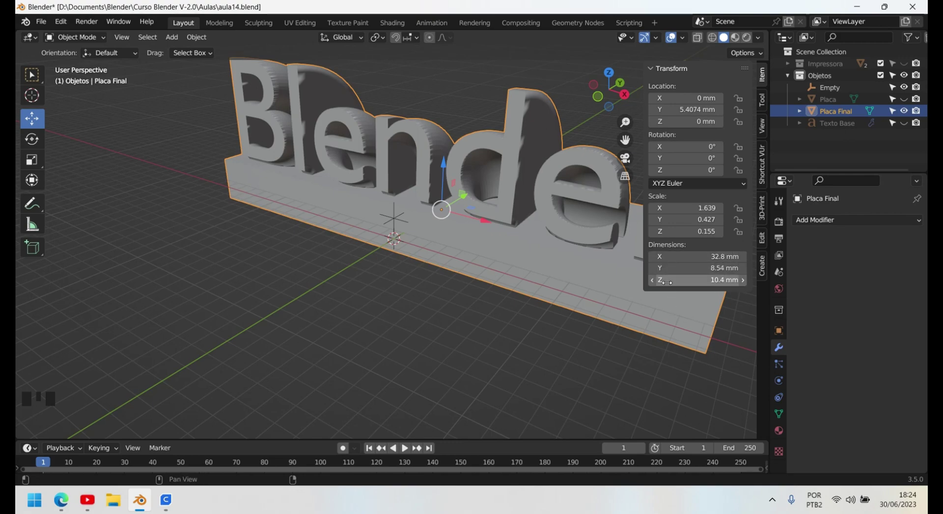
scroll("down", 3)
scroll("up", 3)
scroll("down", 3)
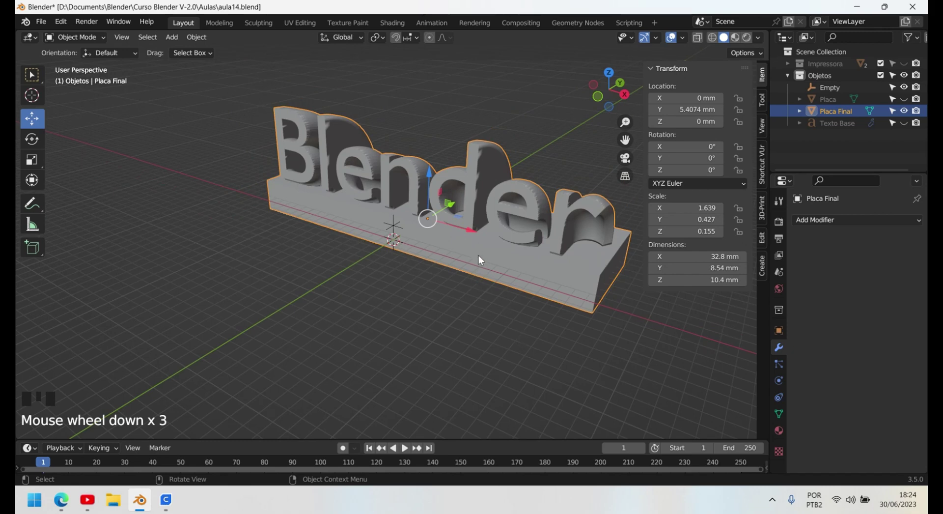
key("s")
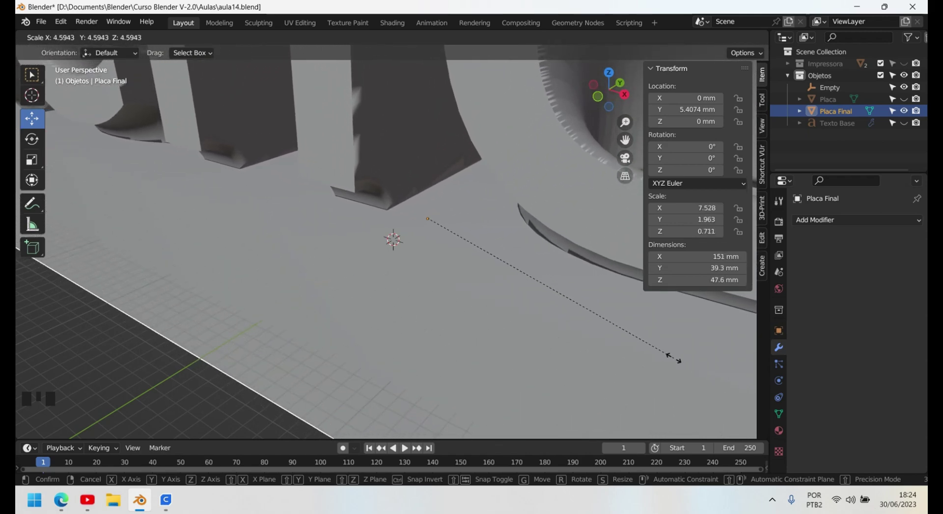
scroll("down", 3)
Step: Apply the scale so it resets to 1 while keeping the 150 × 39.1 × 47.4 mm size
key("ctrl+a")
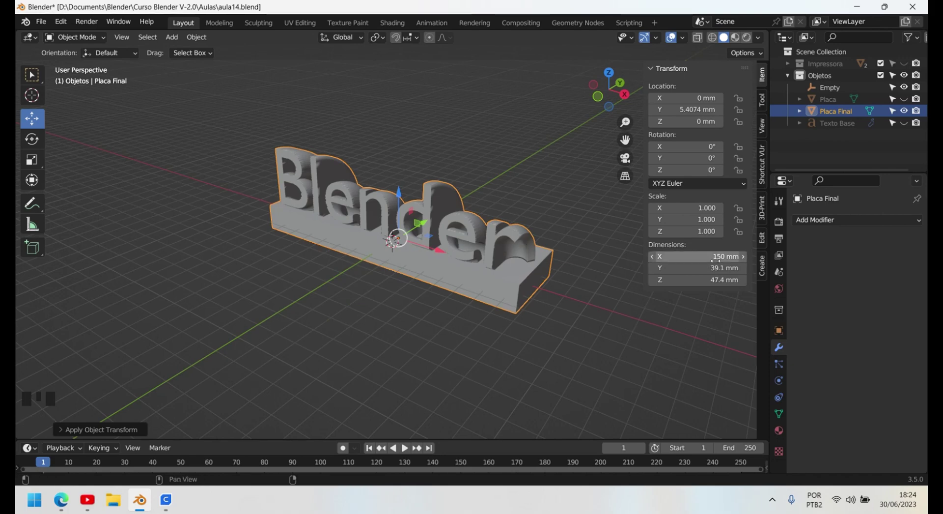
scroll("up", 3)
left_click_drag(562, 303, 403, 306)
scroll("down", 3)
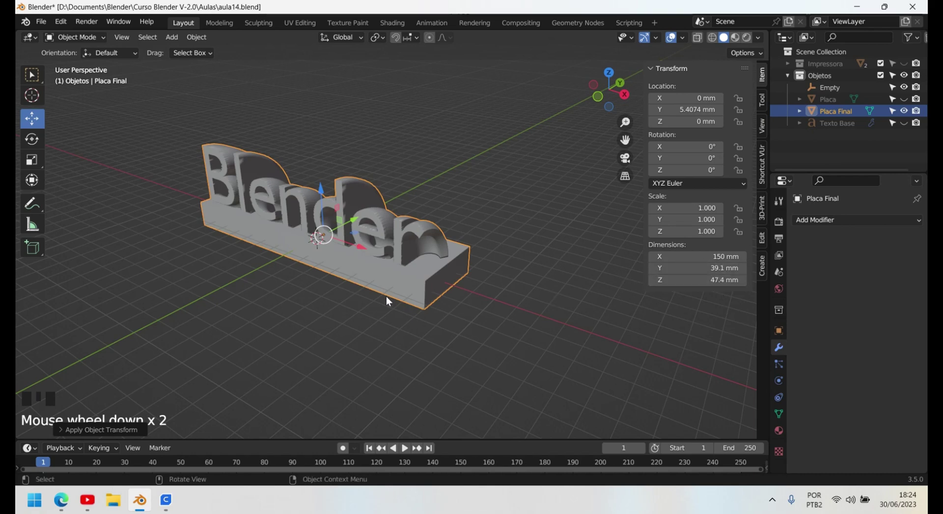
Step: Show the N sidebar again and switch to the 3D-Print toolbox with STL export
key("n")
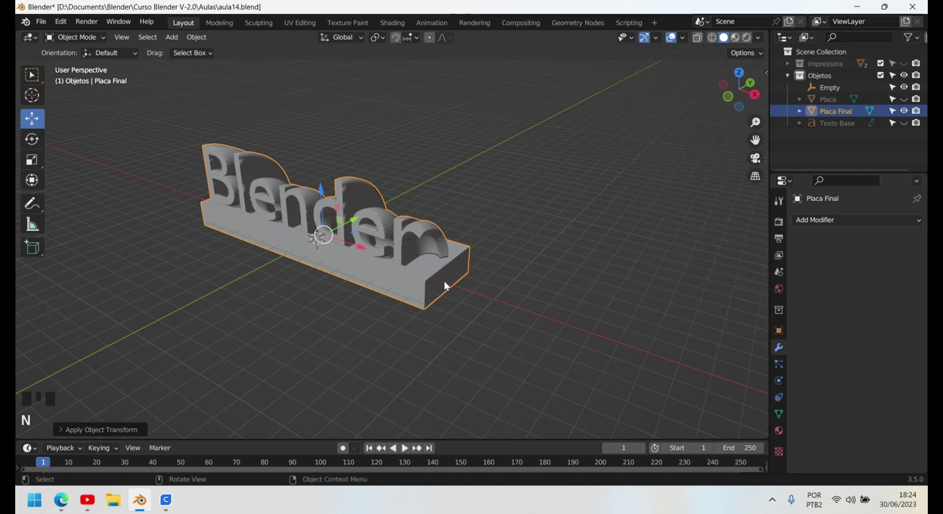
left_click(764, 214)
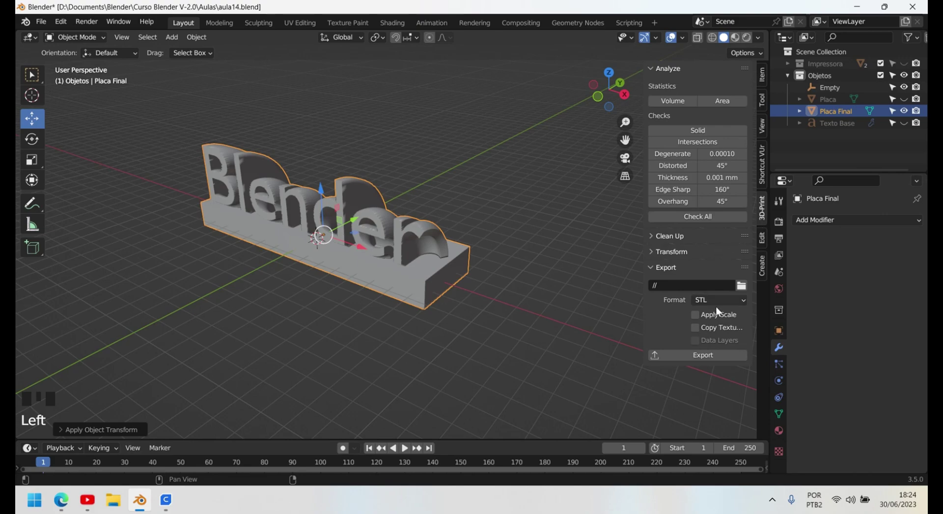
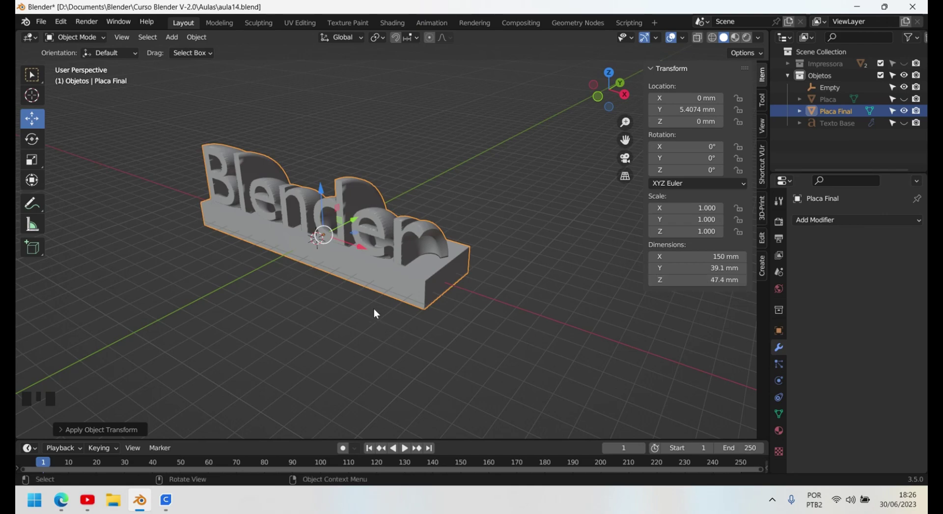
Step: Unhide the Dr. Zaka plaque in the Outliner and select it in the viewport
scroll("up", 3)
left_click_drag(234, 335, 410, 307)
scroll("down", 3)
left_click_drag(535, 335, 511, 288)
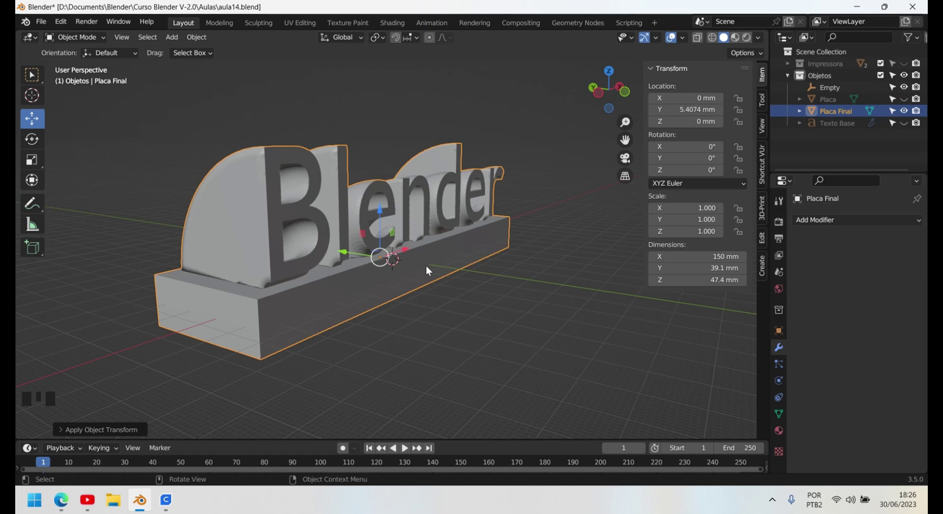
key("n")
scroll("down", 3)
left_click_drag(483, 282, 909, 101)
left_click(909, 102)
scroll("down", 3)
left_click(306, 240)
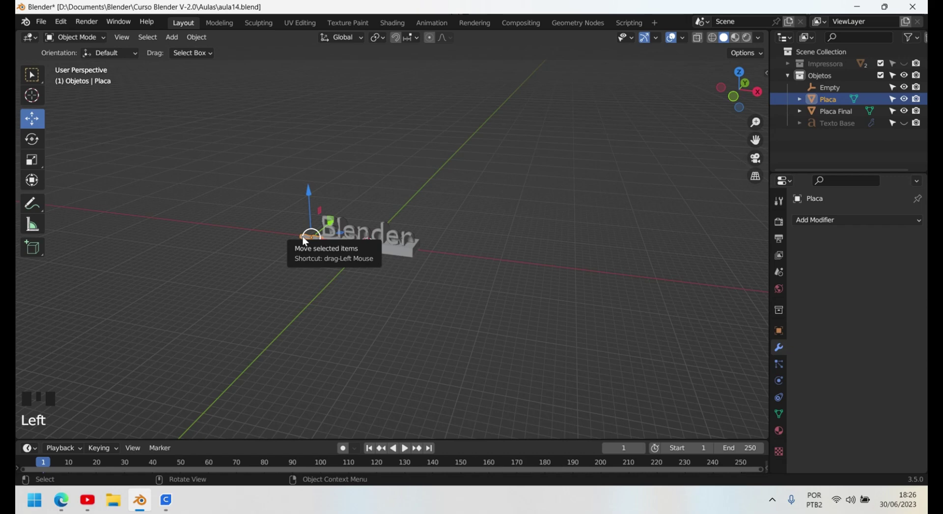
Step: Enlarge the plaque to match the text model, stand it upright at 90° and slide it beside the Blender text
key("s")
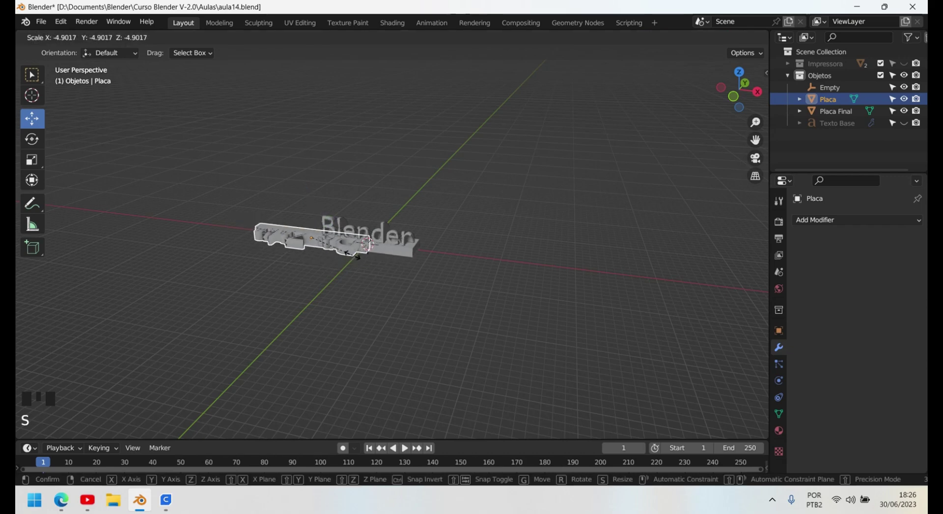
left_click_drag(312, 192, 398, 172)
key("r")
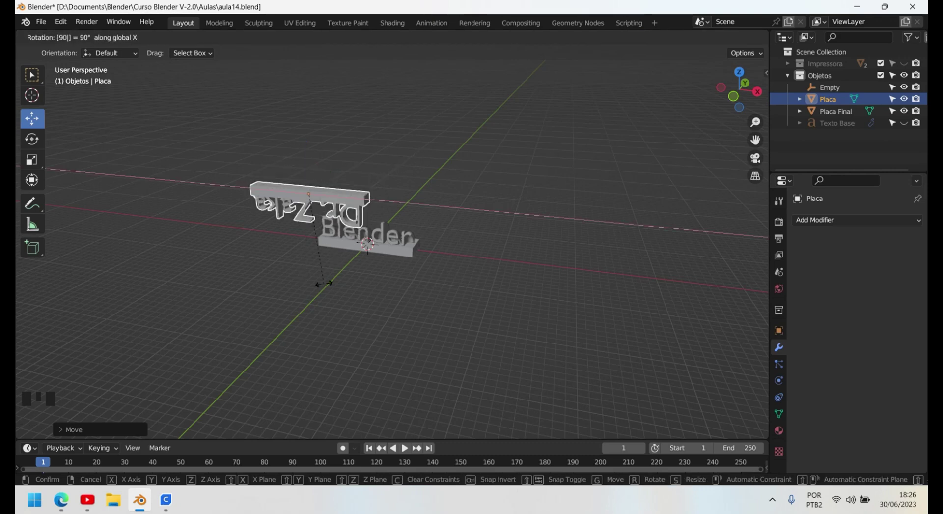
key("r")
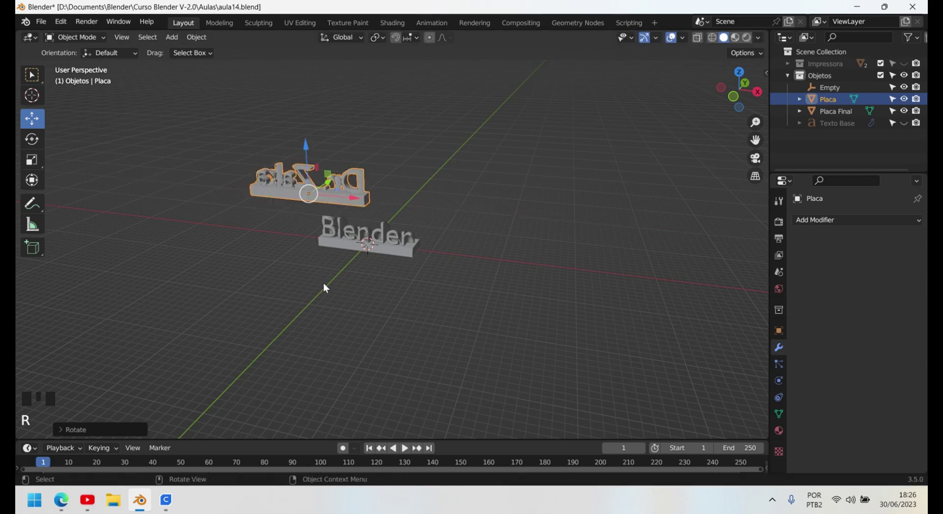
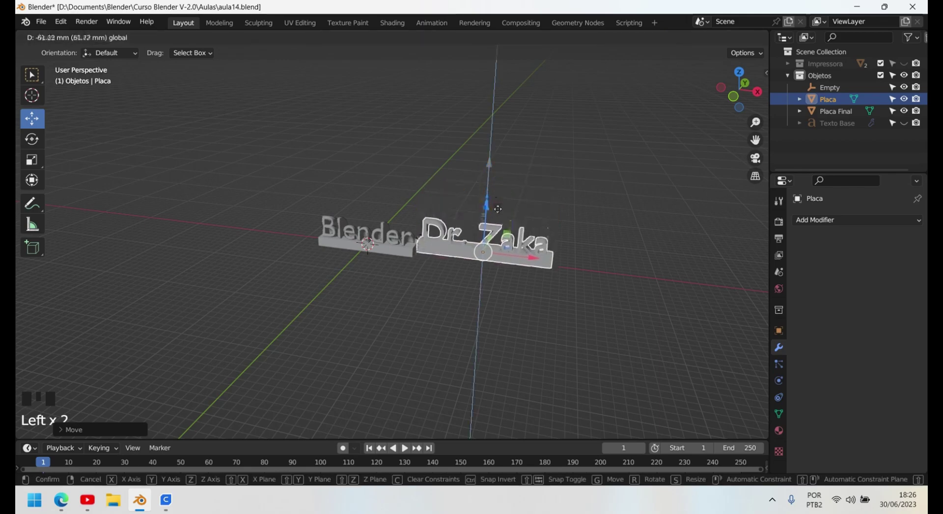
scroll("up", 3)
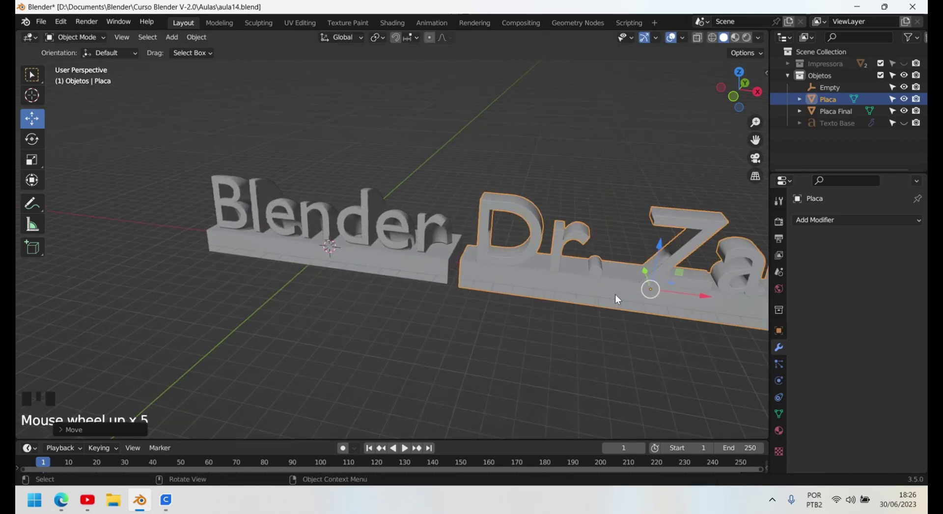
left_click(648, 275)
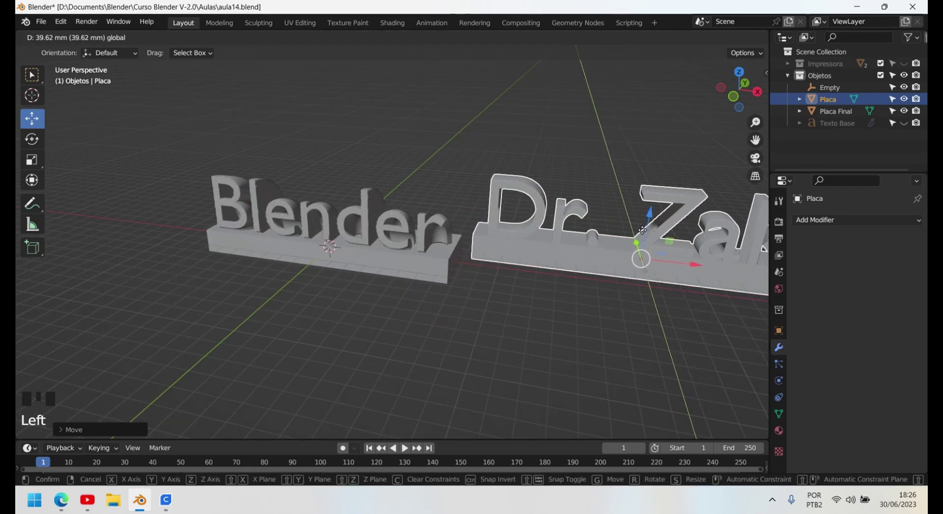
scroll("down", 3)
left_click_drag(635, 326, 585, 272)
key("r")
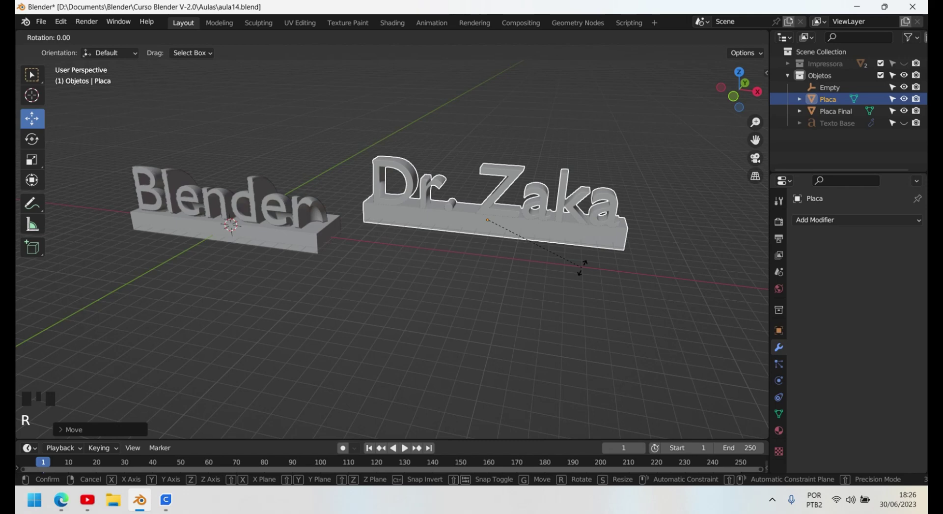
Step: Rotate Placa Final around its vertical axis and orbit to view both models from the front
left_click(295, 236)
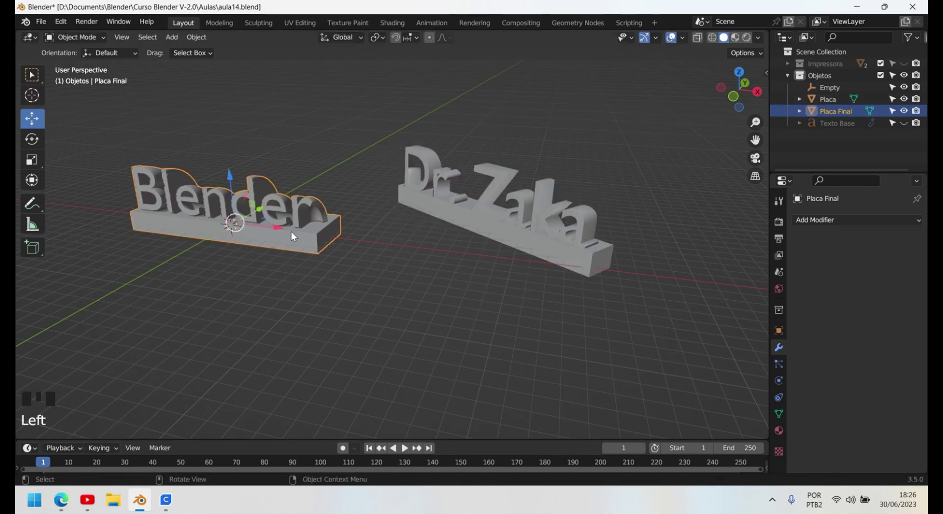
key("r")
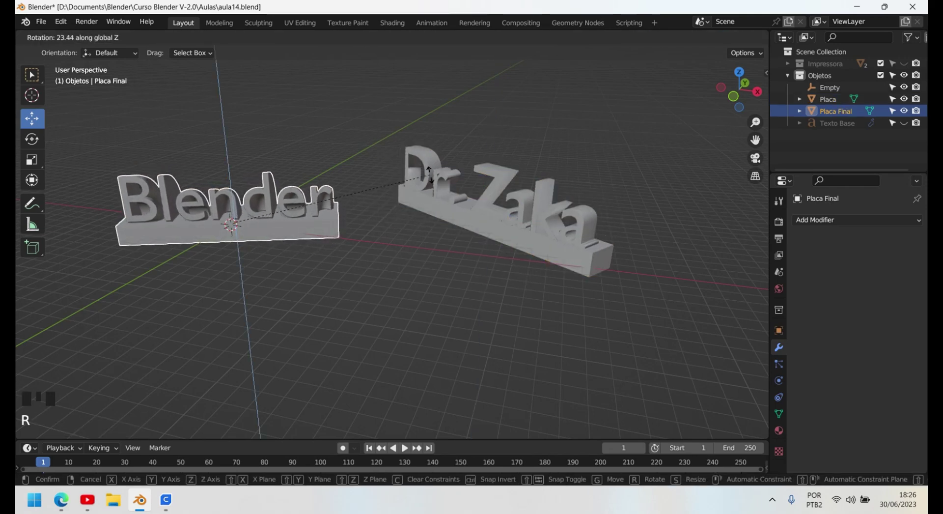
scroll("down", 3)
scroll("up", 3)
left_click_drag(299, 289, 321, 326)
scroll("up", 3)
left_click_drag(427, 303, 510, 309)
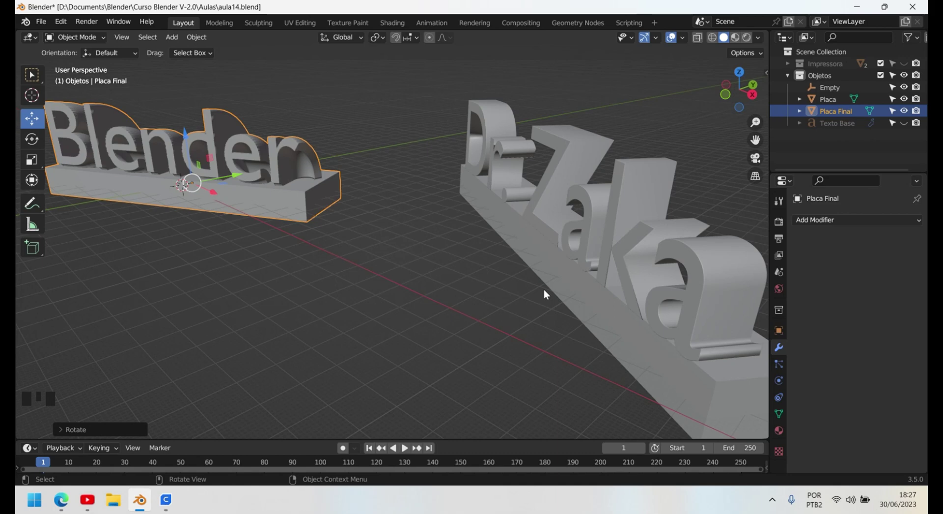
scroll("down", 3)
left_click_drag(212, 336, 313, 321)
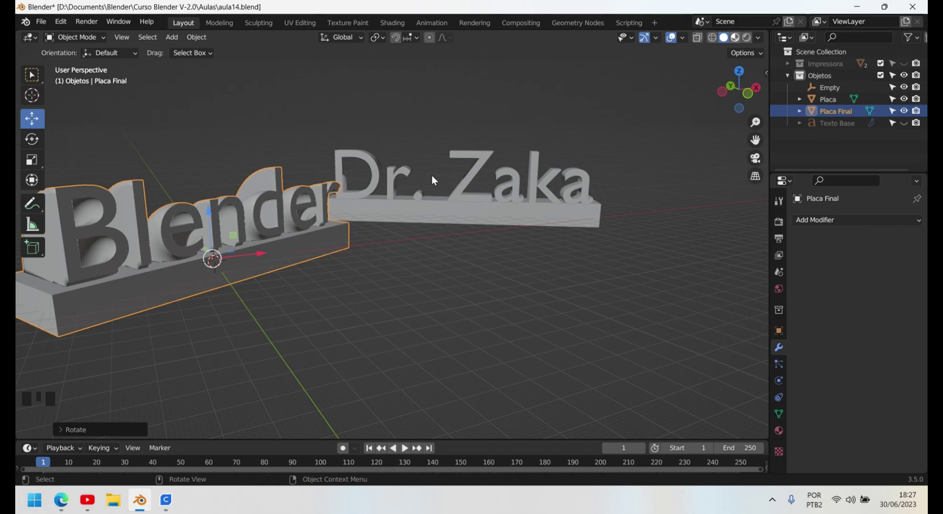
Step: Switch to Material Preview shading and frame both plaques standing side by side
left_click(269, 215)
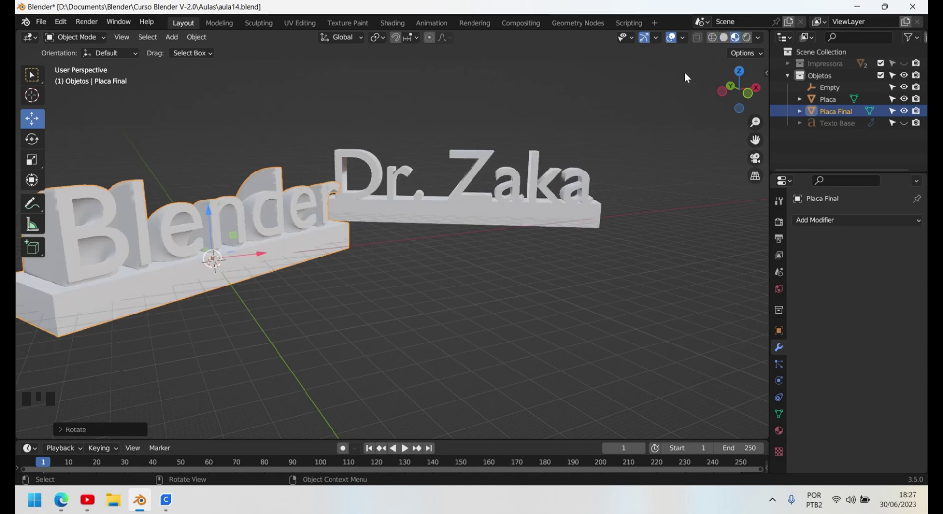
scroll("down", 3)
left_click_drag(481, 223, 411, 245)
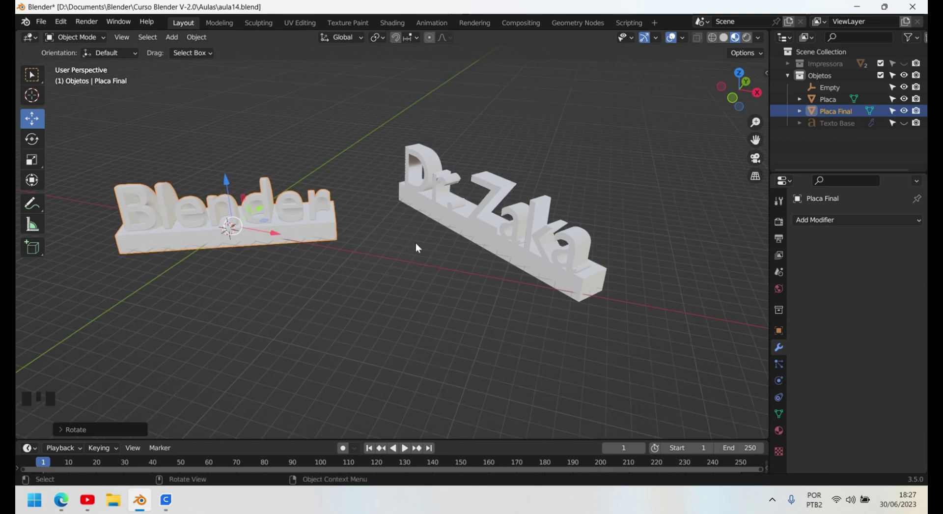
scroll("up", 3)
scroll("down", 3)
left_click_drag(187, 293, 179, 210)
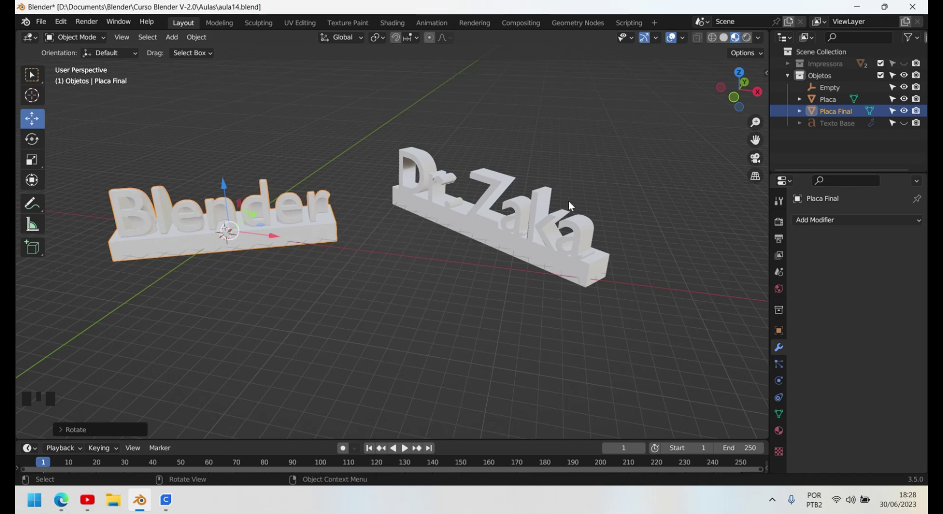
scroll("down", 3)
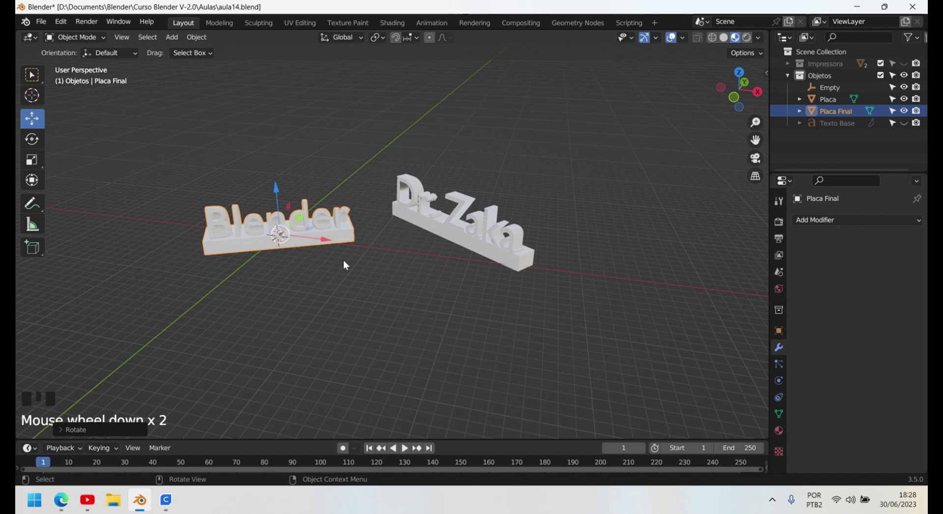